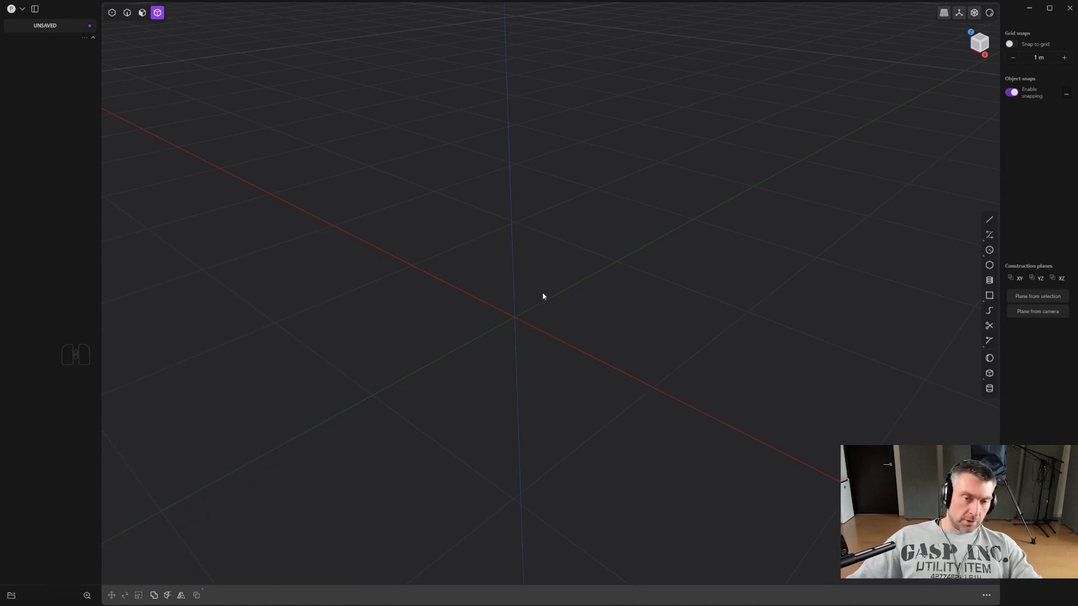
Draw the first straight line on the ground grid with the Line tool
middle_click(542, 287)
middle_click(582, 308)
middle_click(598, 296)
middle_click(583, 310)
middle_click(608, 290)
key(shift+a)
click(471, 226)
click(466, 408)
Draw a second straight line parallel to the first and finish the curve
key(alt+x)
click(507, 297)
drag(681, 370, 600, 255)
right_click(615, 250)
middle_click(602, 308)
middle_click(568, 293)
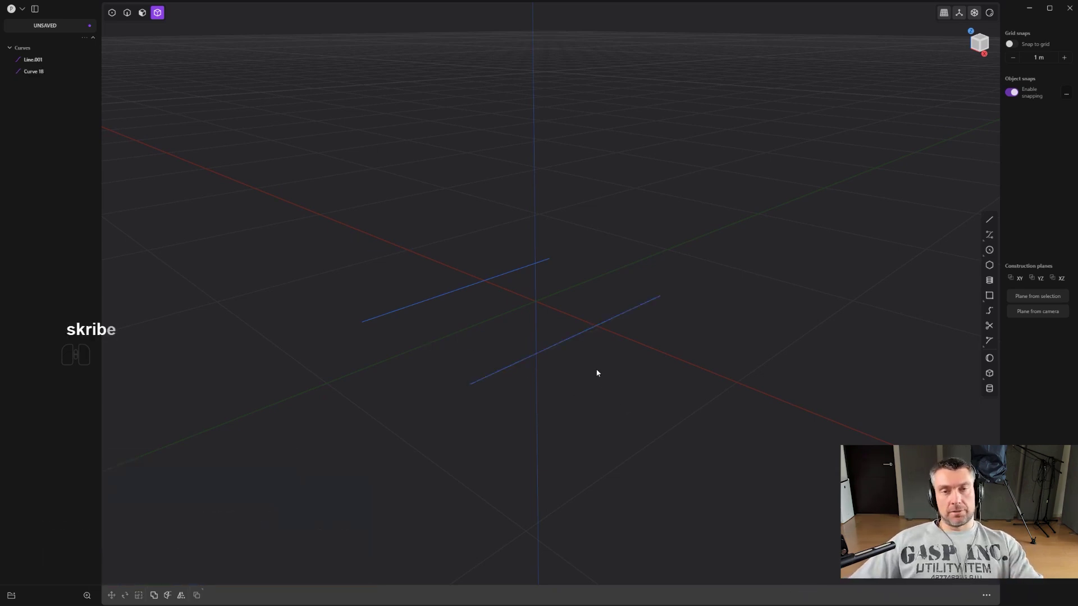
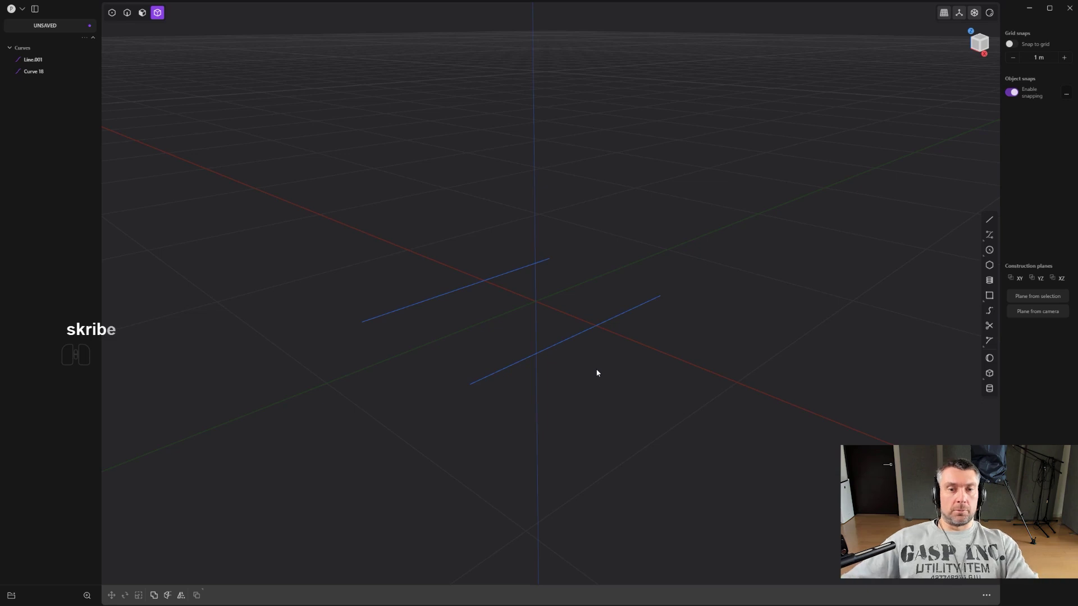
Select both lines, preview a lofted sheet between them, then undo the loft
click(581, 338)
click(576, 335)
click(586, 355)
key(2)
click(579, 343)
click(467, 285)
key(l)
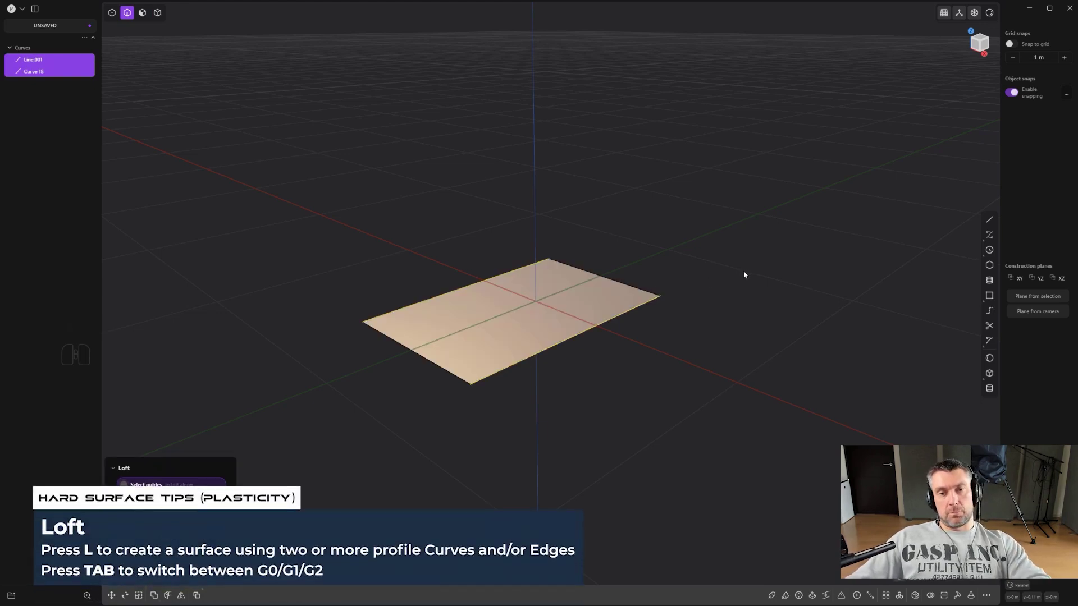
middle_click(706, 280)
middle_click(675, 266)
key(ctrl+z)
Draw a third straight line on the grid beside the first two
middle_click(472, 280)
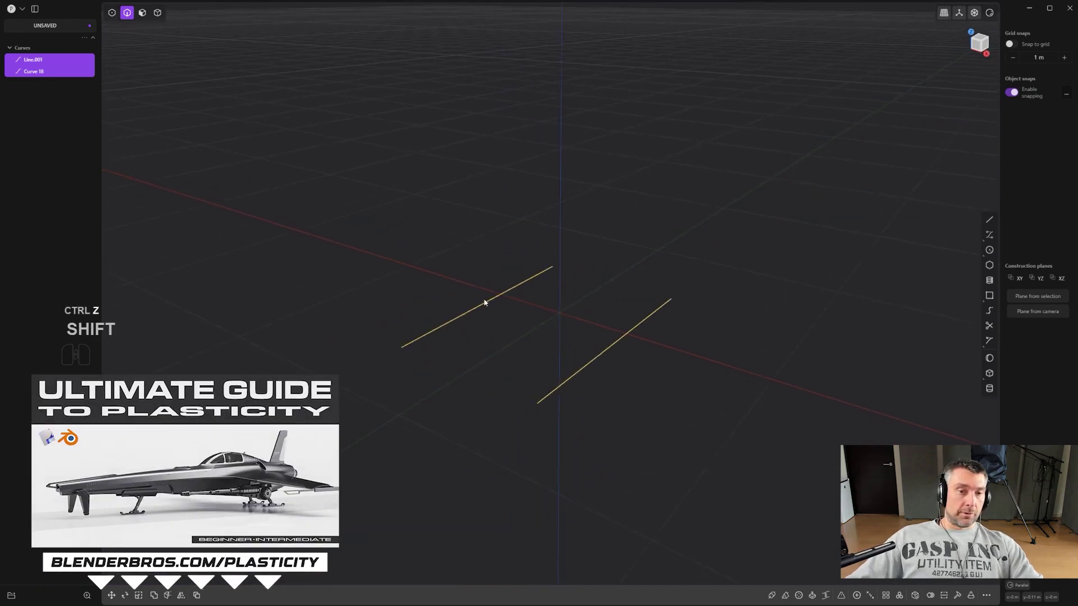
click(487, 305)
drag(578, 314, 680, 293)
drag(632, 307, 664, 305)
scroll(down, 3)
scroll(down, 3)
middle_click(600, 298)
middle_click(607, 295)
scroll(down, 3)
middle_click(619, 246)
key(shift+d)
key(g)
key(g)
click(433, 403)
right_click(437, 398)
middle_click(554, 298)
scroll(up, 3)
click(640, 279)
click(509, 264)
click(463, 294)
key(l)
drag(540, 332, 543, 331)
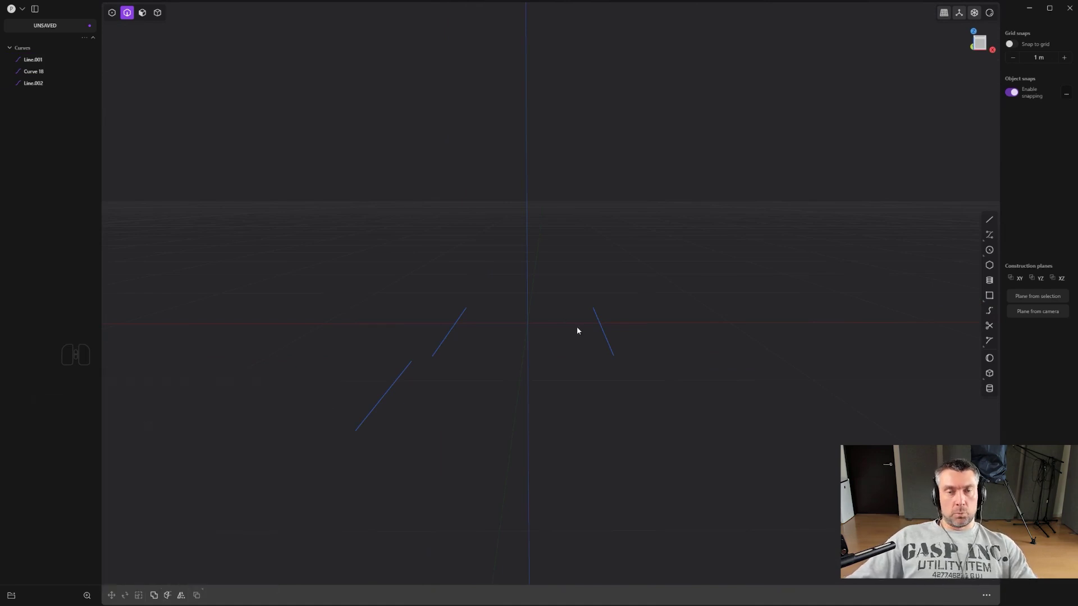
Select all three curves and loft a sheet through them to inspect the result
click(614, 351)
click(375, 416)
click(453, 340)
click(448, 338)
key(l)
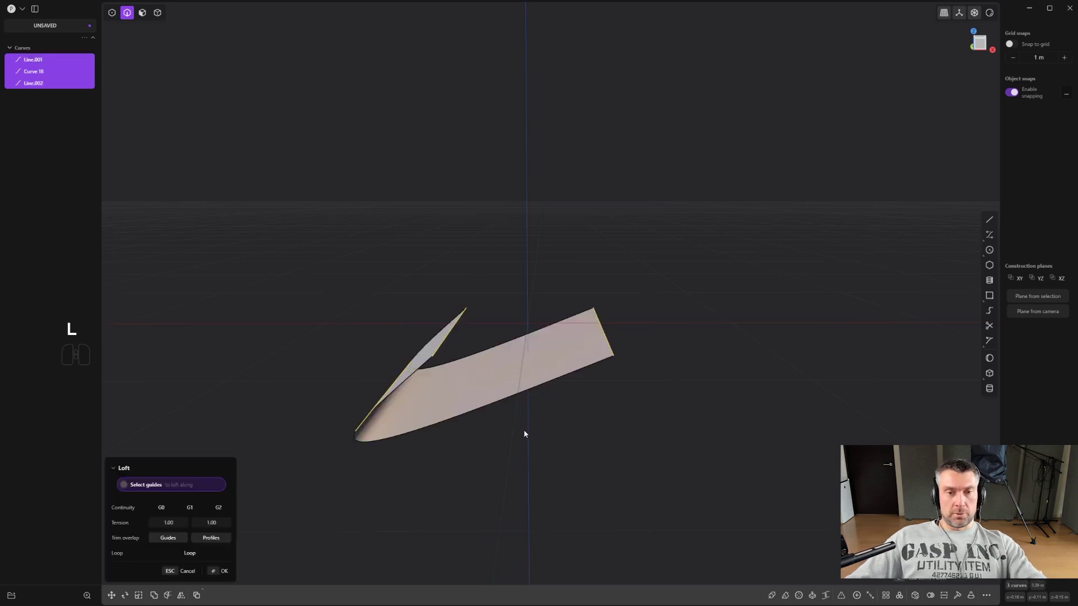
drag(516, 427, 520, 416)
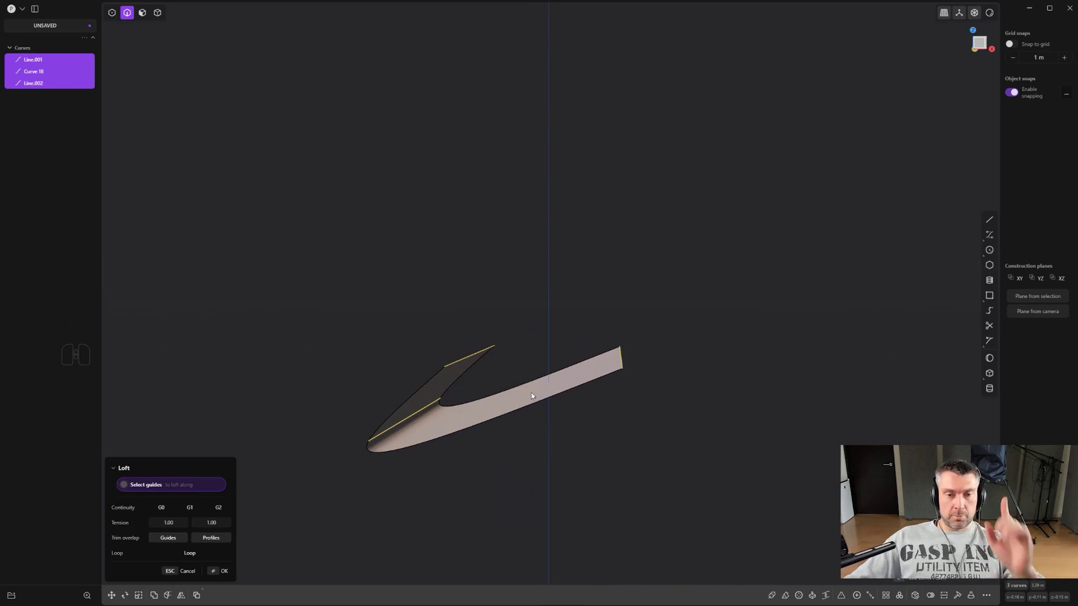
drag(627, 312, 571, 335)
drag(556, 315, 501, 323)
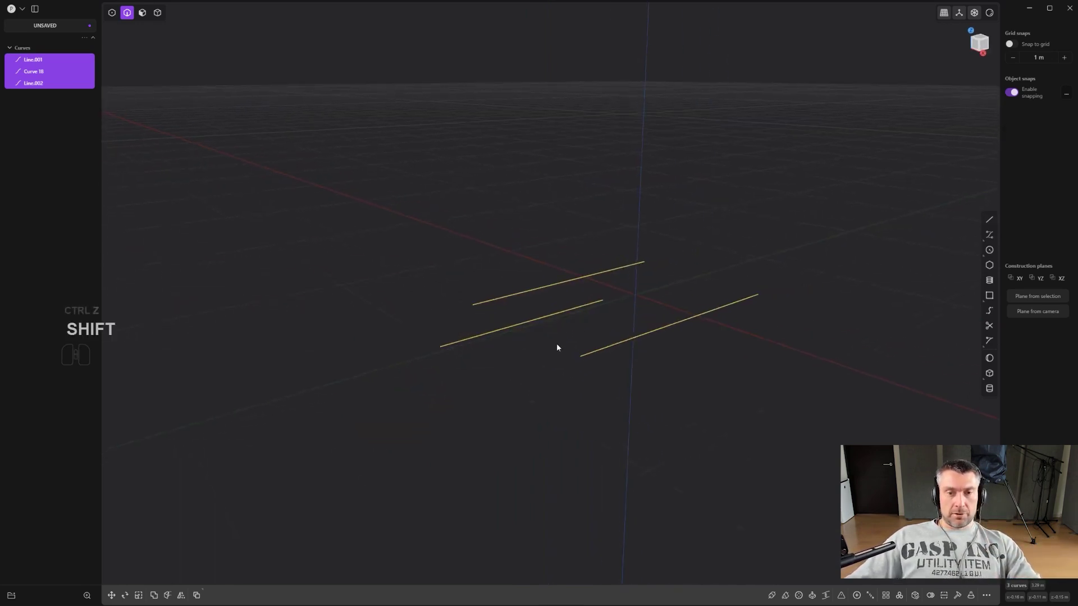
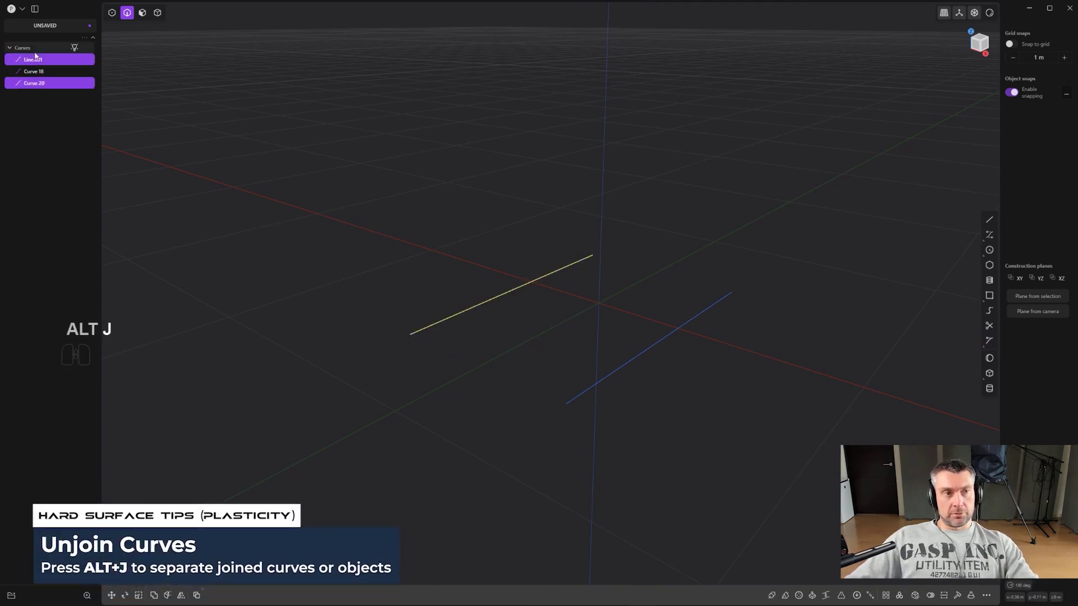
Unjoin the combined curve (Alt+J) and select the three separate profile curves
key(alt+j)
click(438, 330)
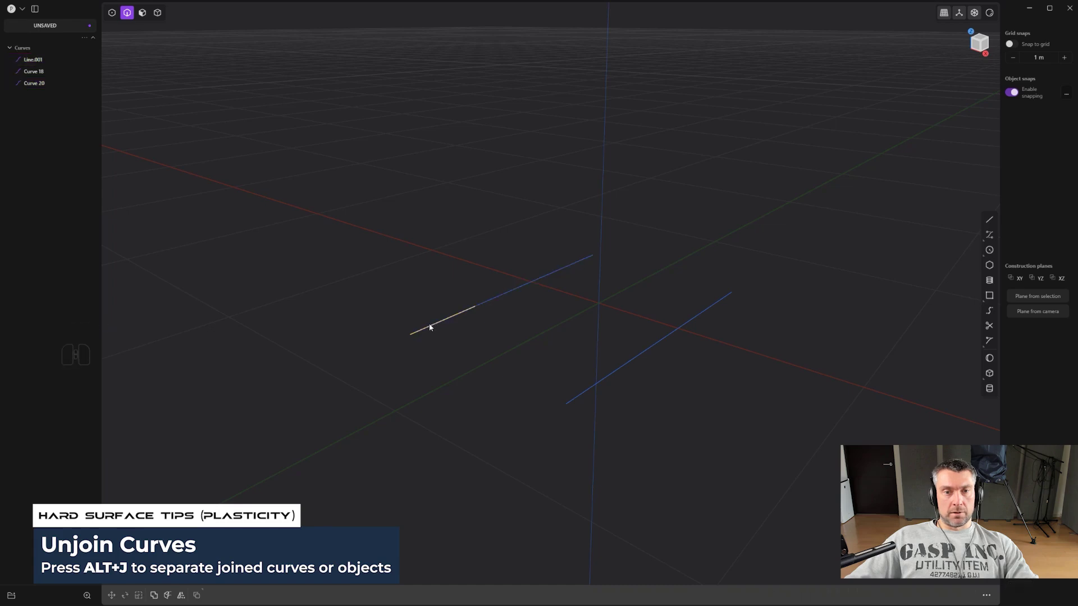
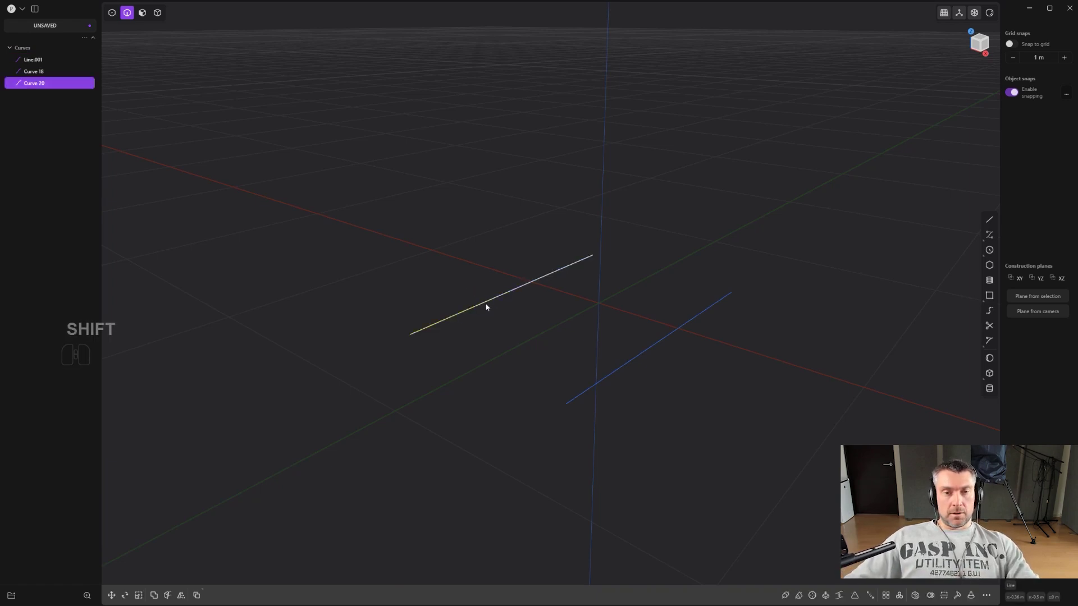
click(493, 304)
click(672, 338)
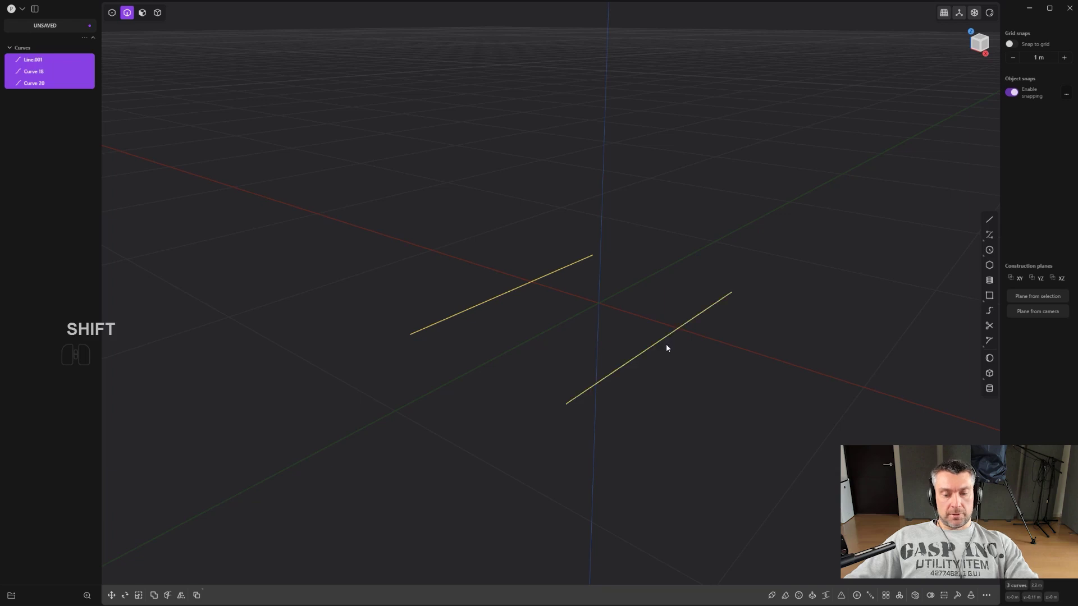
Loft a curved sheet through the three curves and inspect it from several angles
key(l)
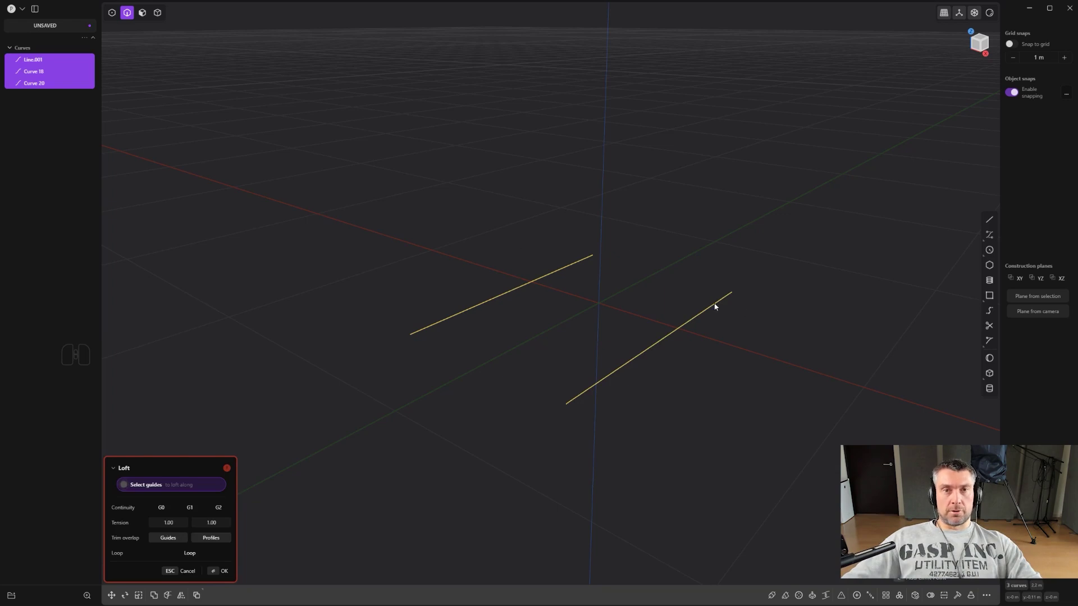
middle_click(597, 279)
click(594, 288)
click(601, 300)
right_click(601, 299)
click(602, 300)
click(635, 345)
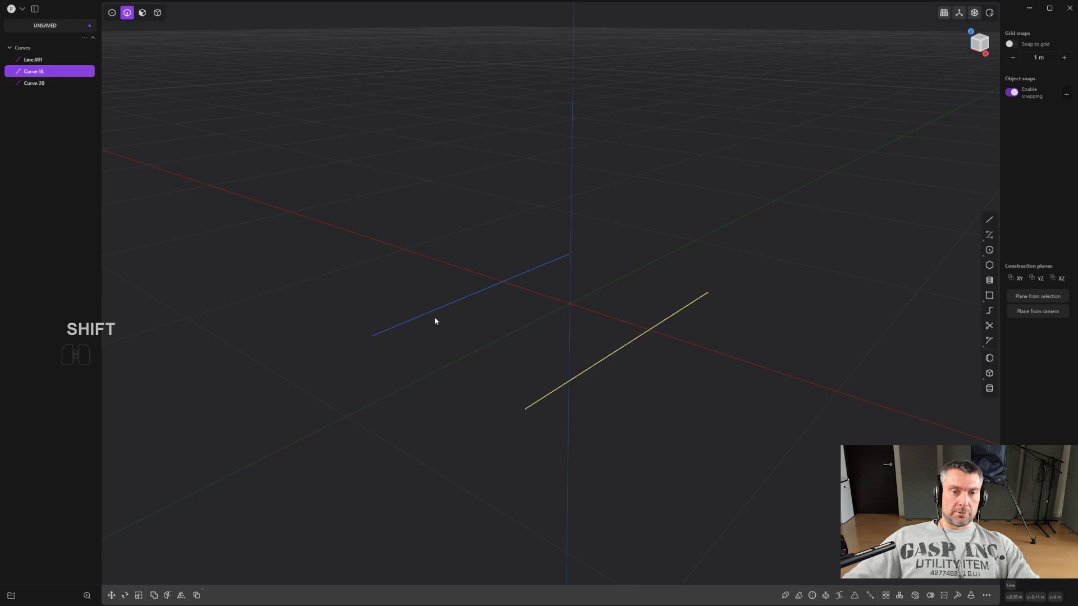
click(428, 317)
click(468, 302)
key(l)
drag(483, 317, 627, 324)
drag(388, 372, 712, 233)
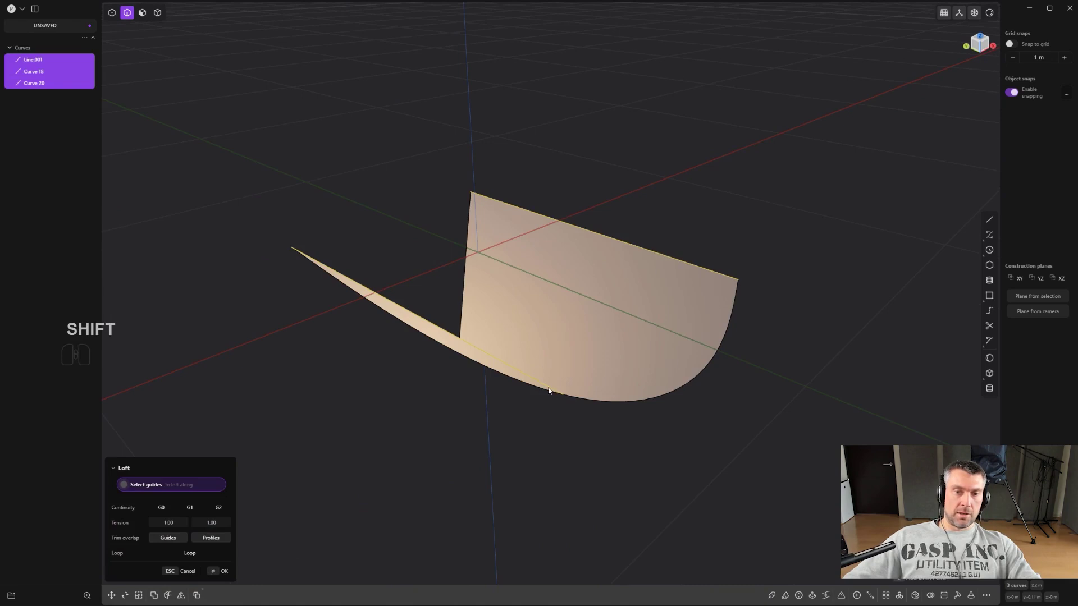
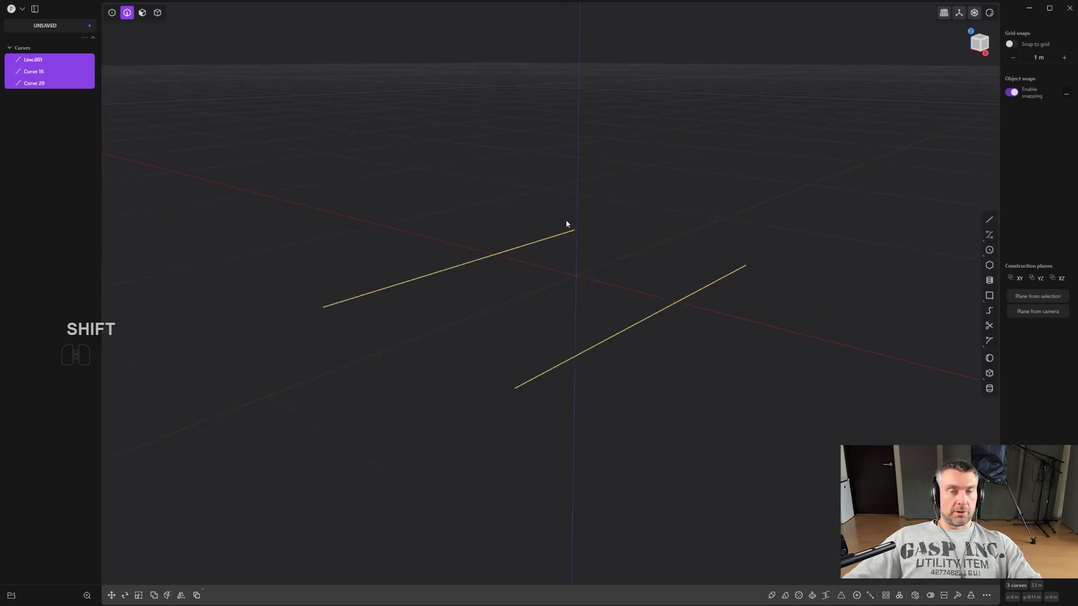
Create a box primitive on the grid beside the curves
middle_click(713, 219)
middle_click(523, 289)
middle_click(556, 270)
middle_click(538, 286)
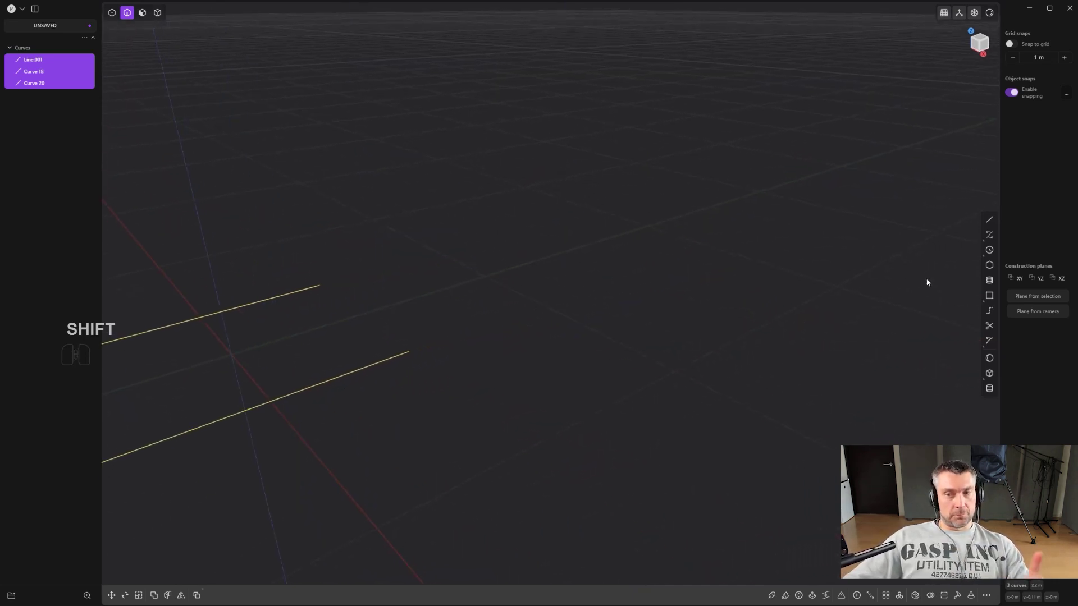
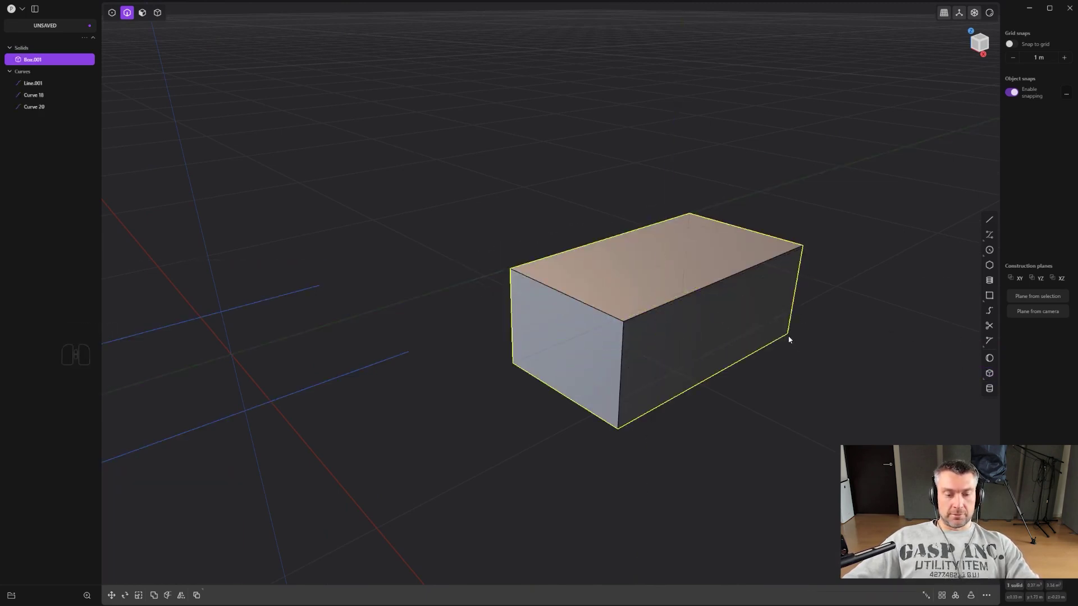
key(3)
click(716, 286)
right_click(713, 289)
key(ctrl+z)
click(719, 289)
Delete the box's top face so it becomes an open-topped sheet
middle_click(659, 282)
key(shift+x)
middle_click(470, 356)
key(2)
middle_click(562, 362)
middle_click(583, 332)
click(561, 337)
click(660, 302)
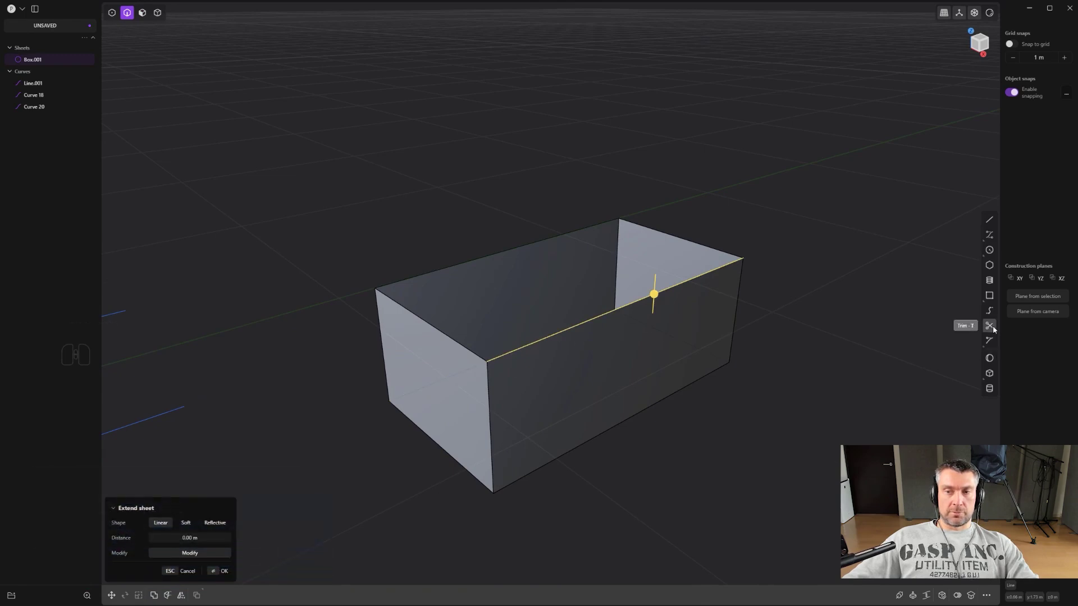
Select opposite top edges of the open box and start a lid operation across them
click(996, 343)
click(562, 339)
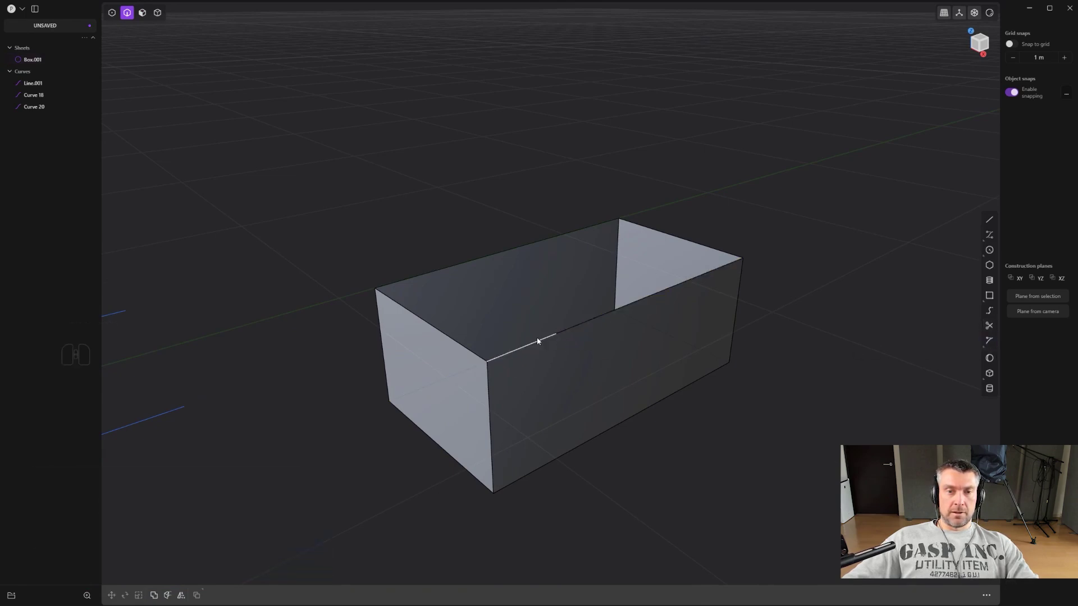
click(542, 345)
middle_click(650, 347)
click(563, 369)
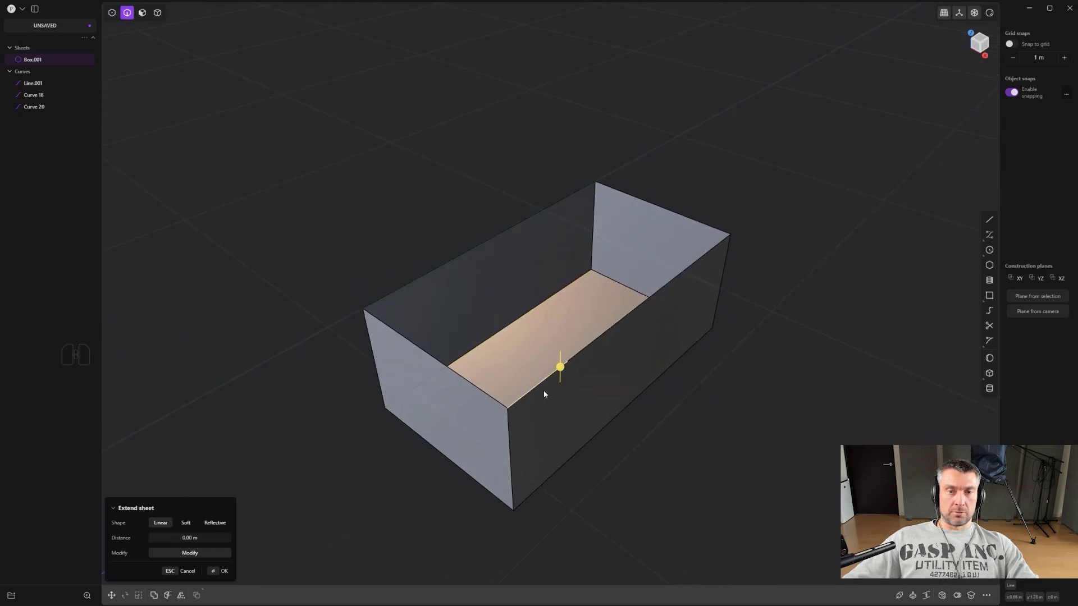
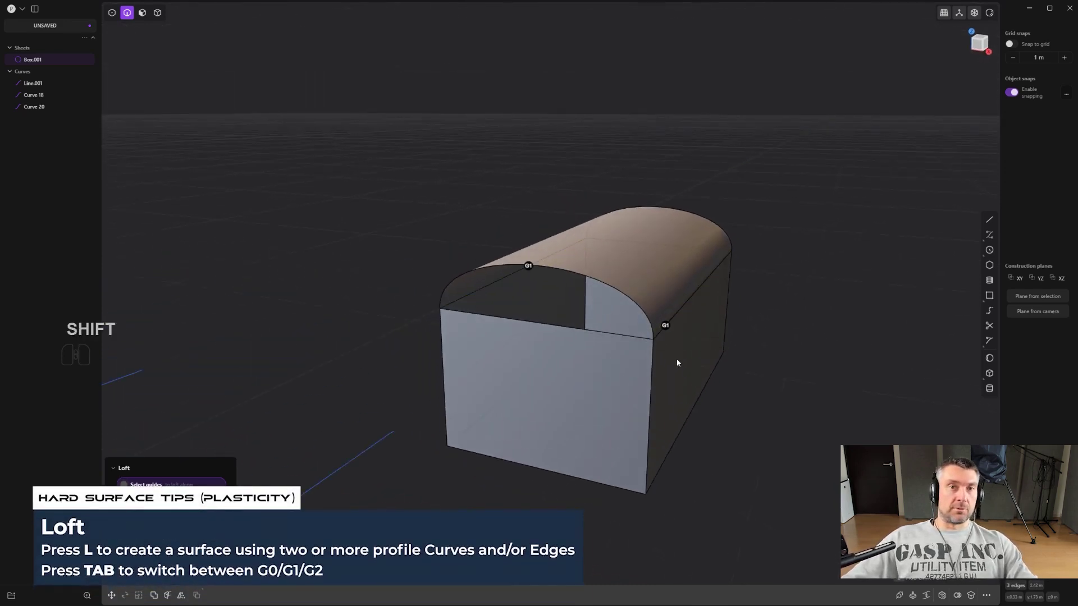
Cycle the lid's edge continuity through G0, G1 and G2 to compare flat and rounded forms
middle_click(668, 356)
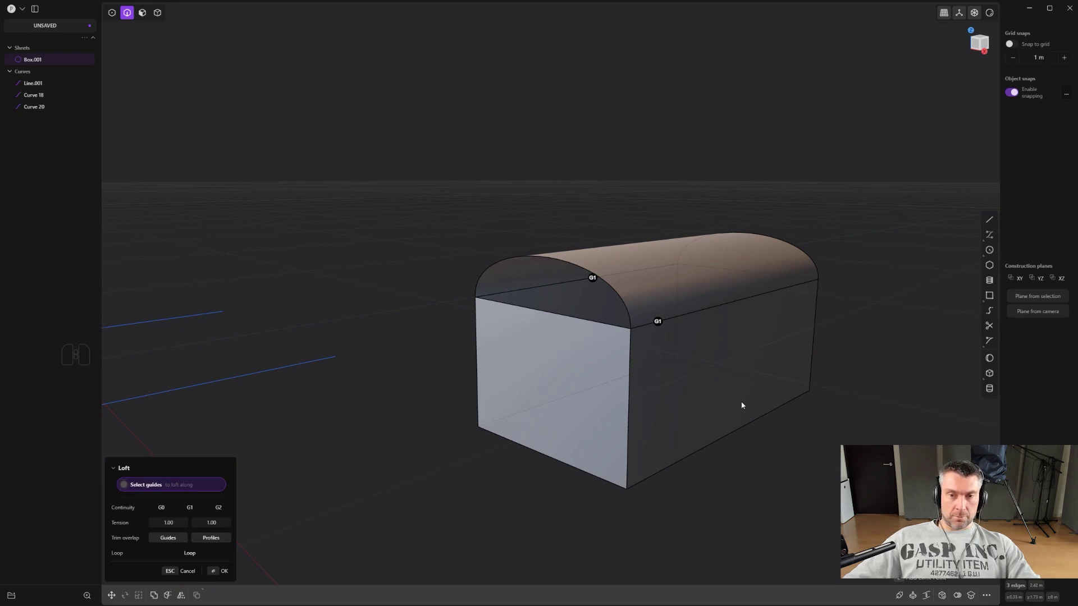
key(Tab)
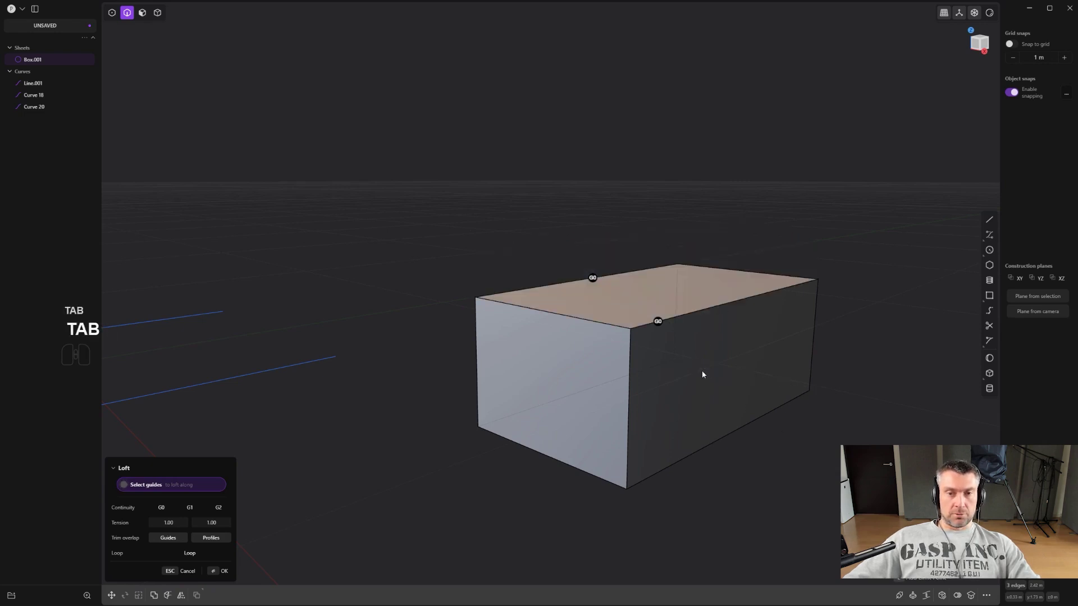
key(Tab)
drag(619, 326, 567, 337)
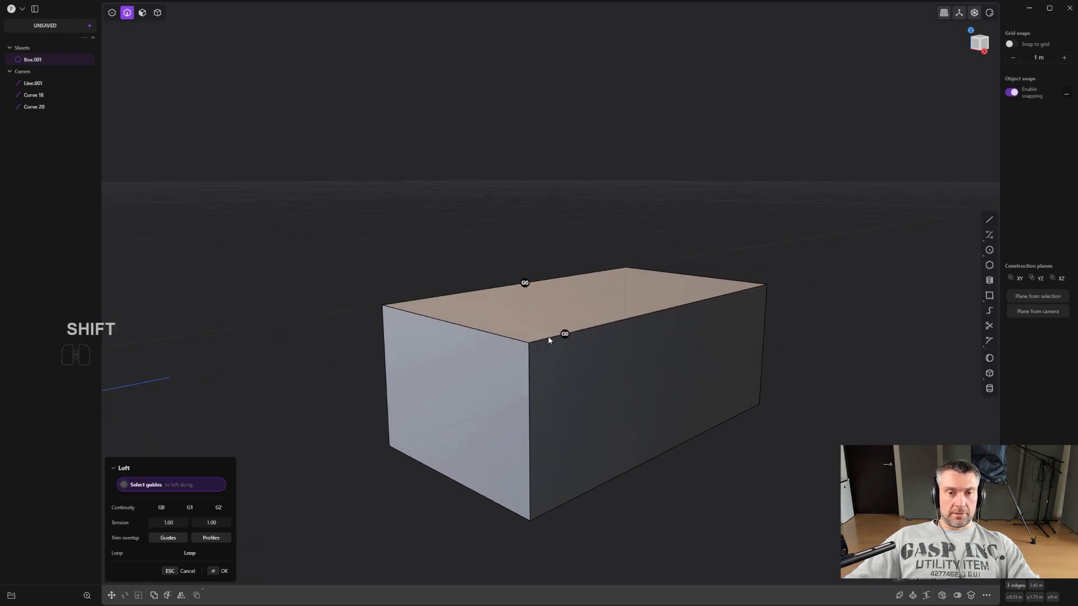
key(Tab)
middle_click(604, 329)
key(Tab)
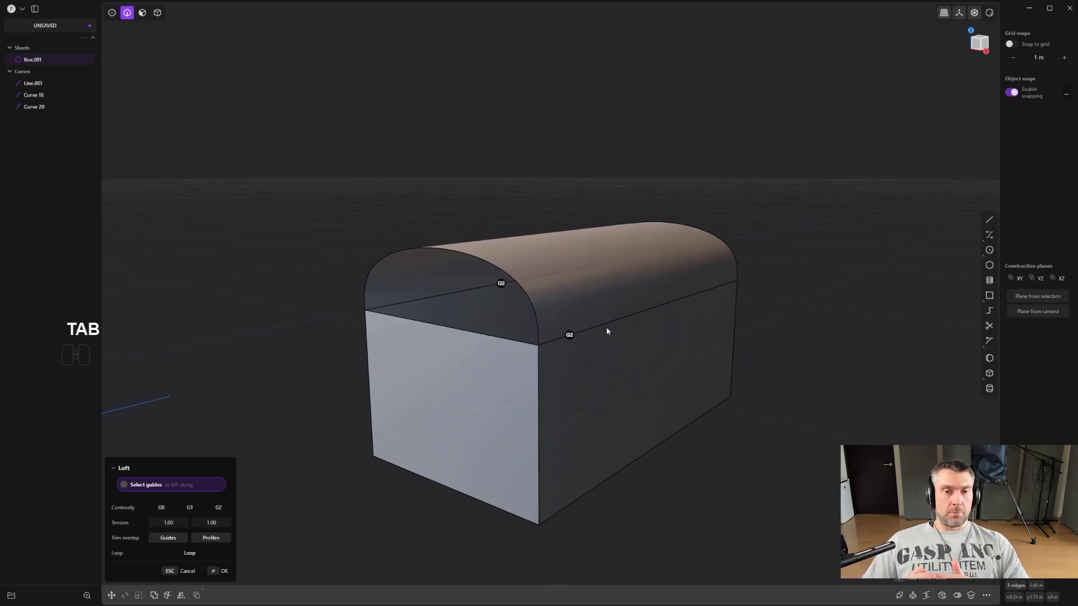
key(Tab)
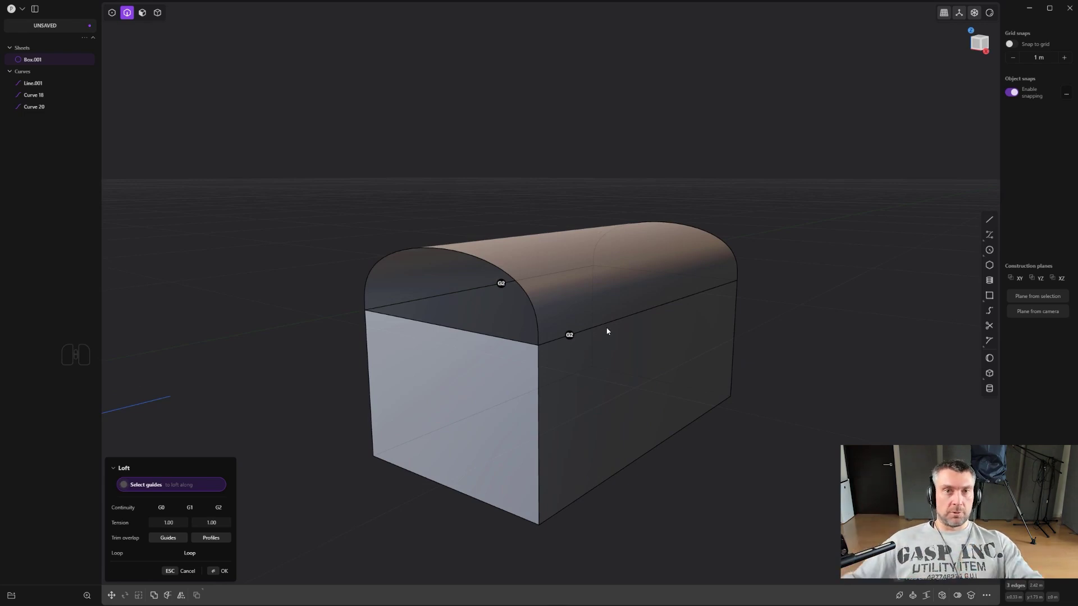
middle_click(503, 340)
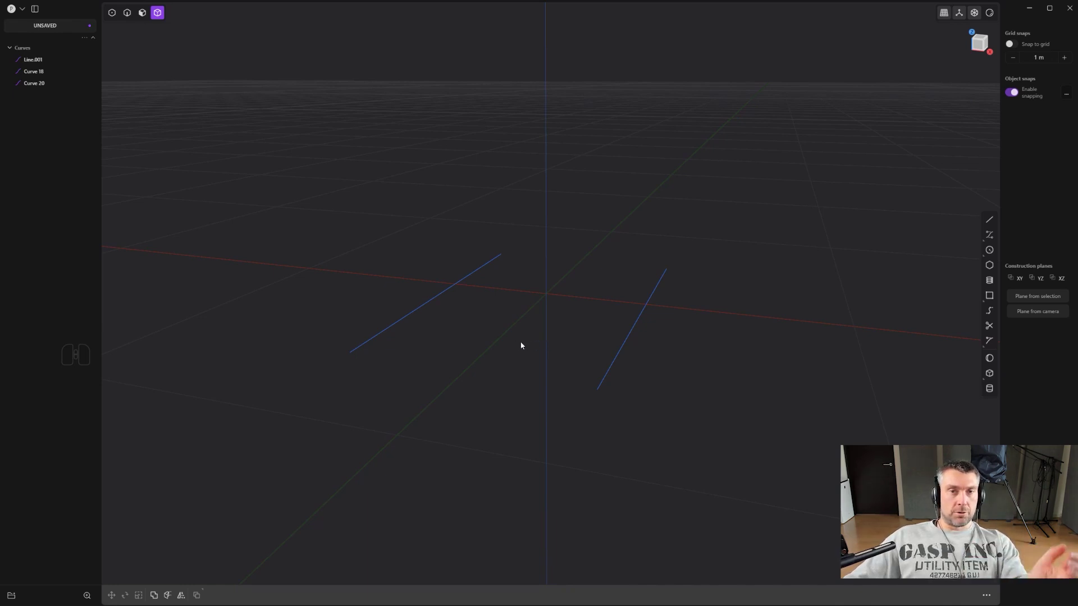
Draw an arched curve from the left line's end over to the right line's end
scroll(up, 3)
middle_click(503, 352)
middle_click(515, 357)
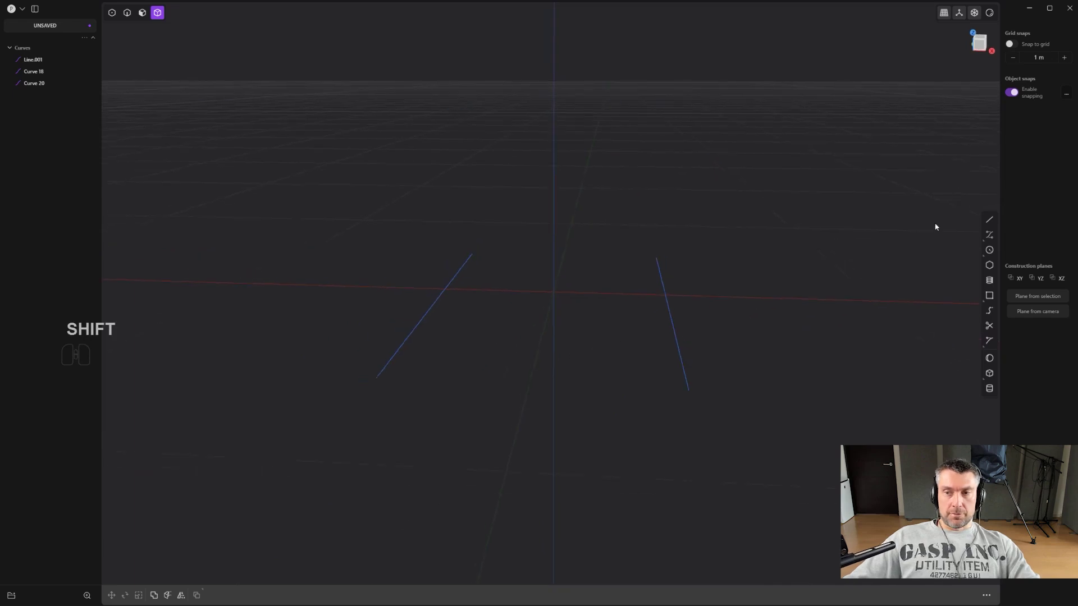
click(994, 239)
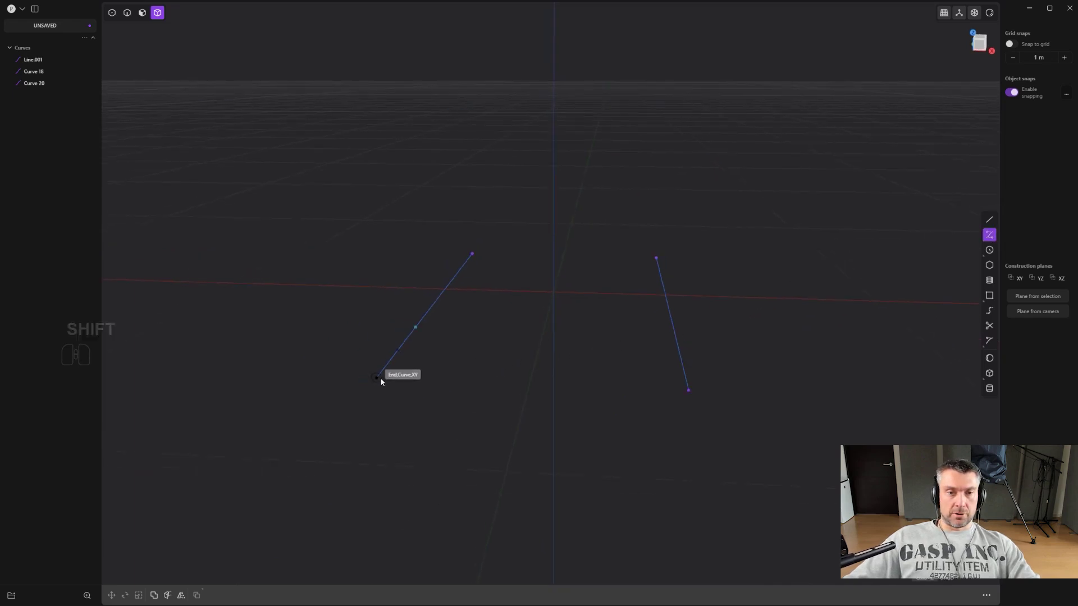
click(382, 380)
middle_click(474, 383)
middle_click(477, 386)
drag(492, 373, 492, 366)
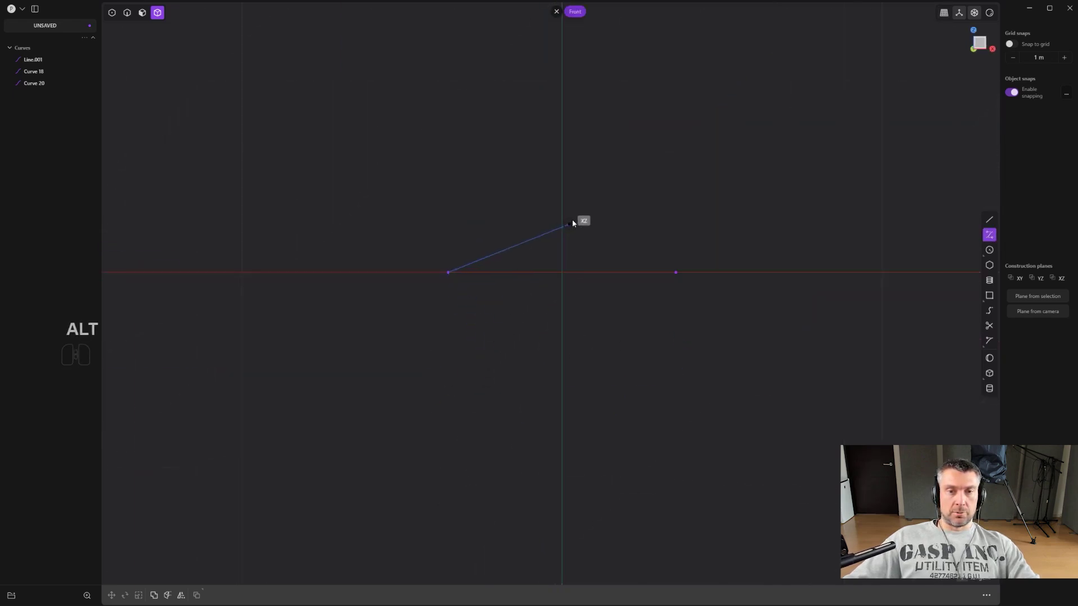
click(582, 213)
click(678, 272)
middle_click(605, 314)
right_click(527, 380)
drag(528, 343, 561, 312)
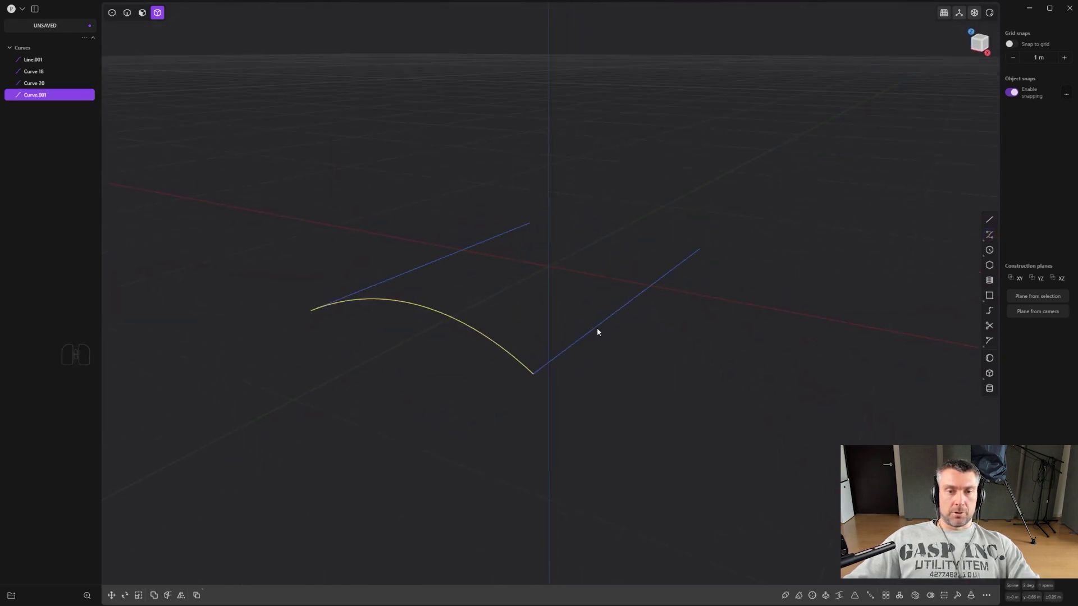
Select the two straight lines and start lofting a flat sheet between them
click(601, 331)
click(597, 327)
key(2)
click(605, 334)
click(449, 259)
click(392, 284)
click(422, 272)
key(j)
click(528, 300)
click(612, 326)
click(451, 257)
key(l)
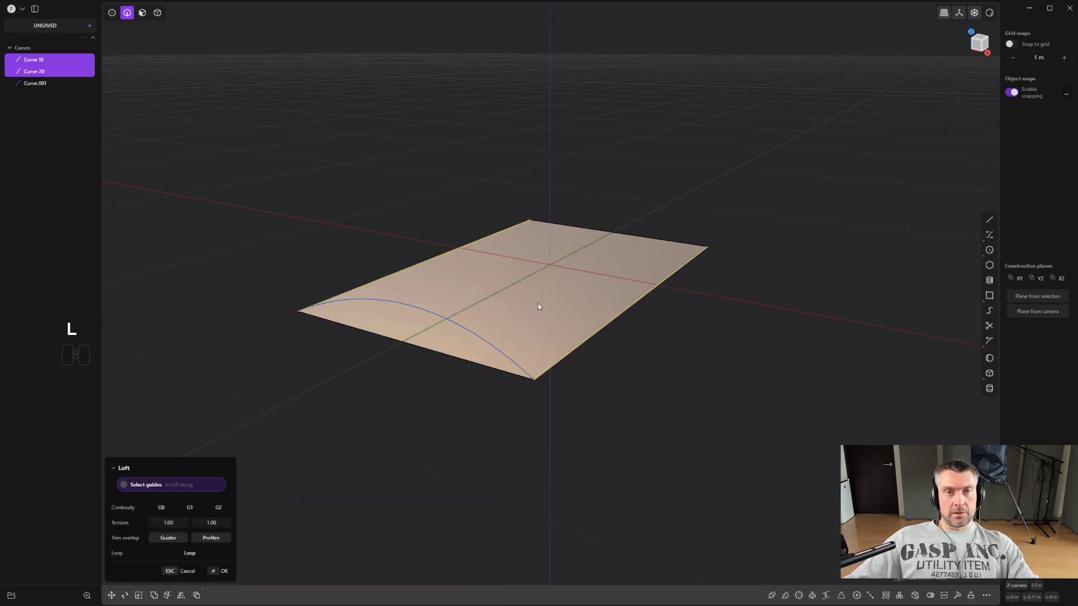
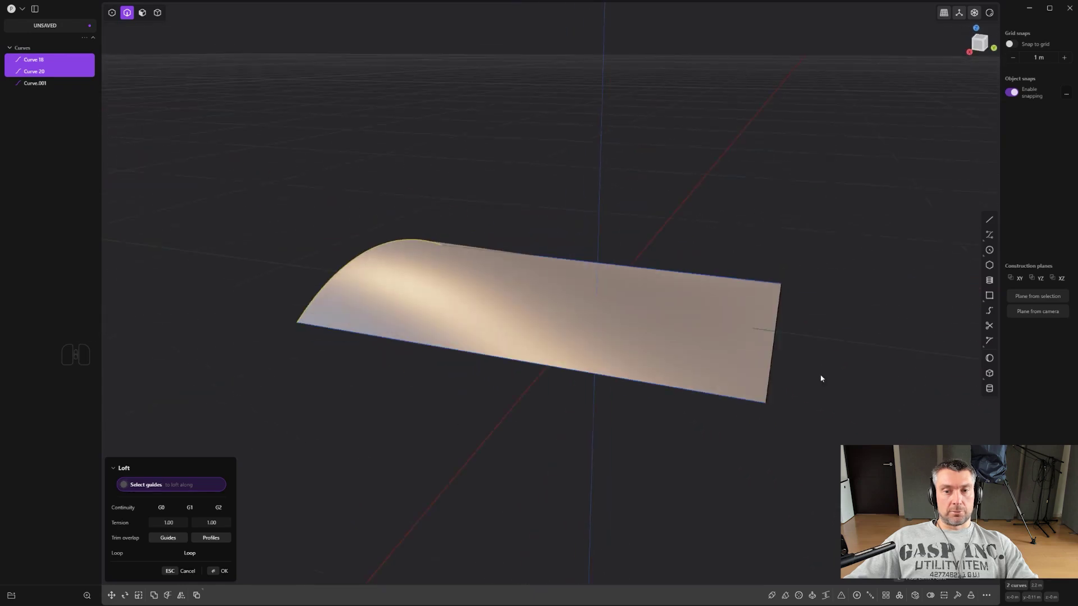
Inspect the arched loft preview from low angles and cancel it
middle_click(594, 308)
drag(665, 310, 642, 294)
middle_click(634, 283)
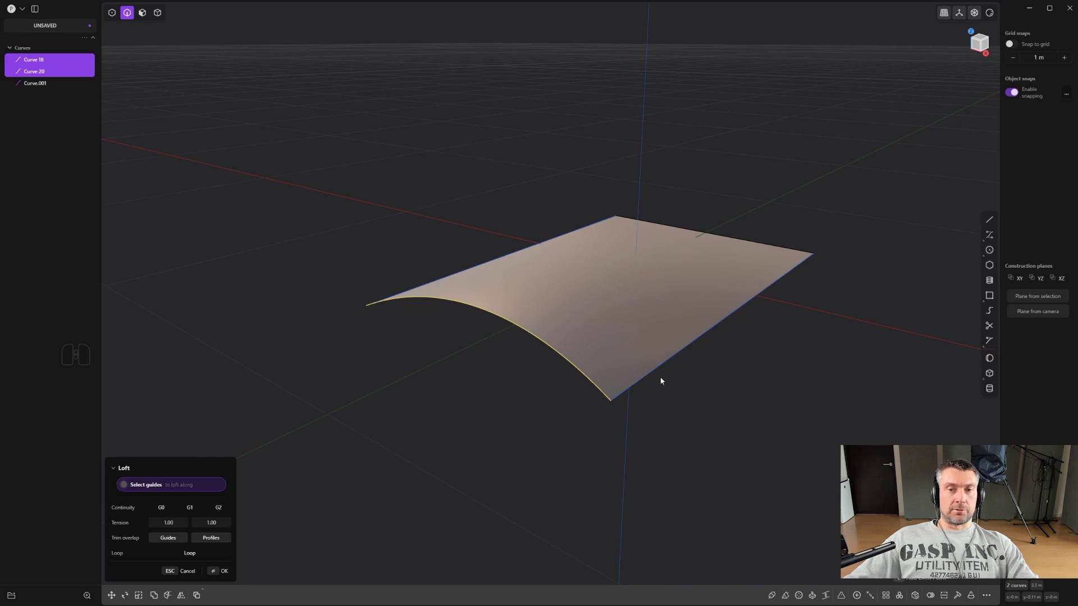
drag(687, 361, 682, 343)
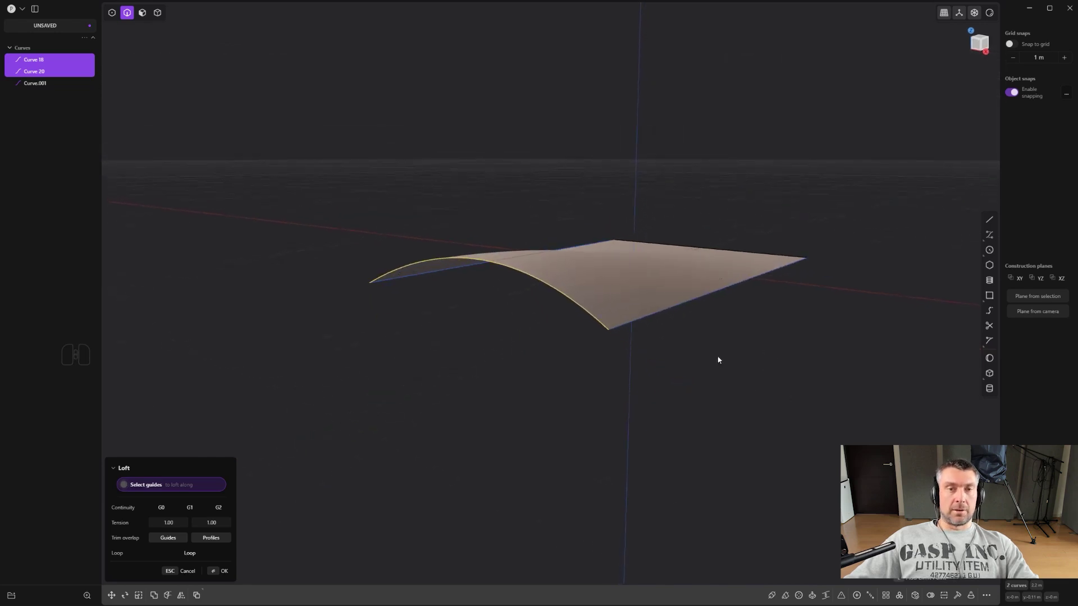
key(4)
Select one straight line and extrude it (X) toward a flat sheet
click(628, 291)
right_click(627, 291)
click(630, 290)
key(x)
click(630, 290)
middle_click(638, 298)
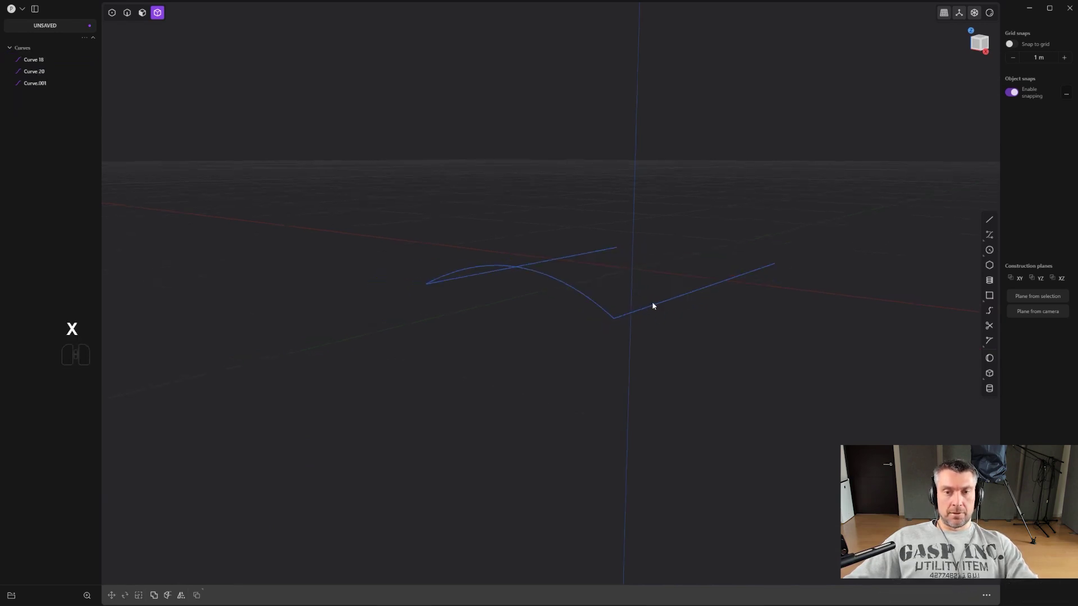
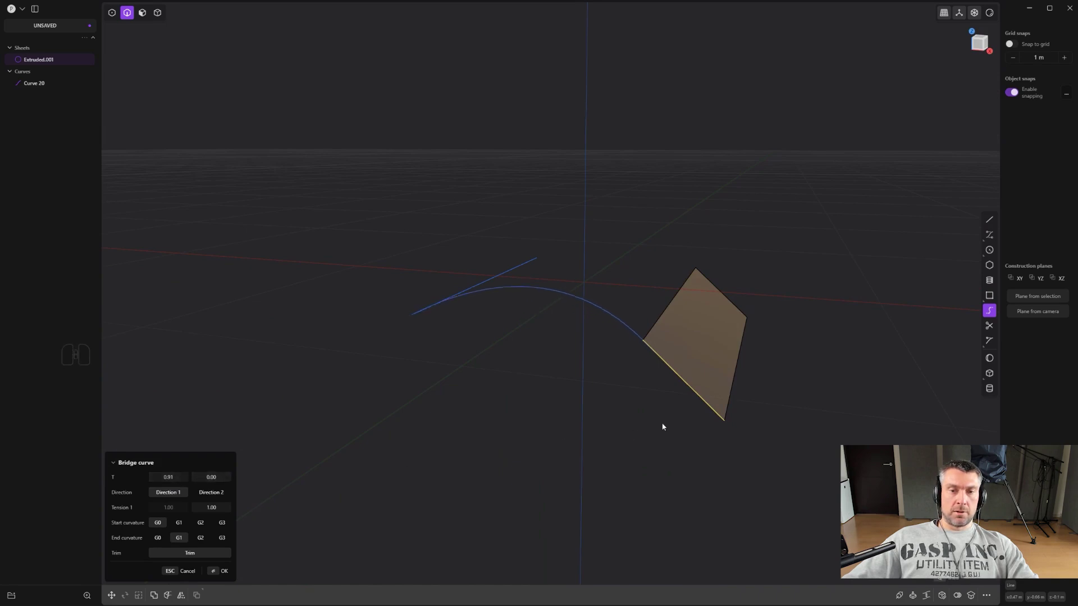
Confirm the Bridge curve joining the straight line's end to the sheet corner
middle_click(565, 409)
scroll(up, 3)
middle_click(569, 366)
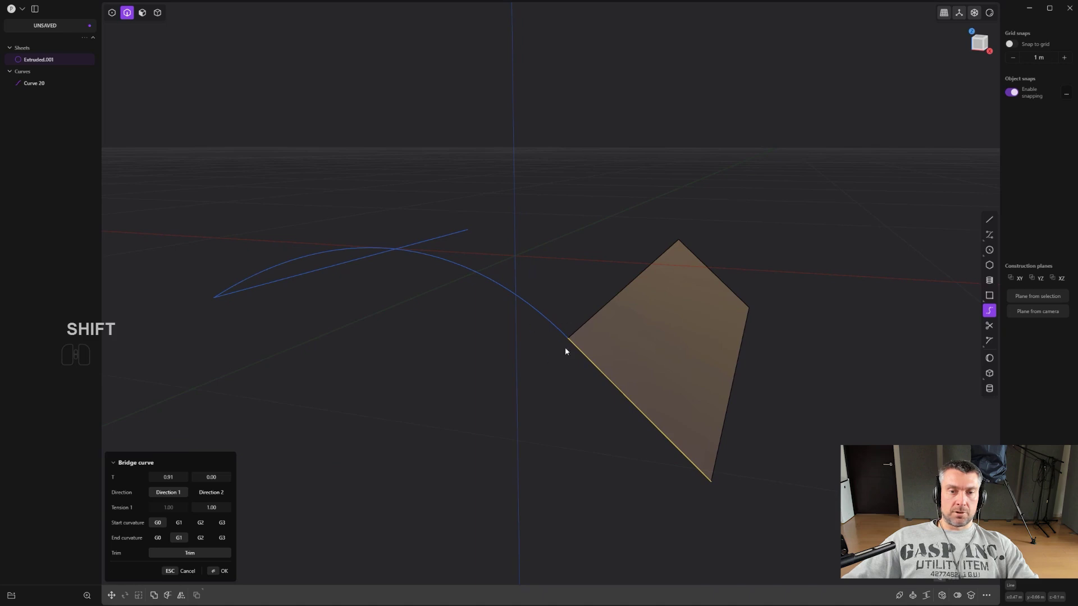
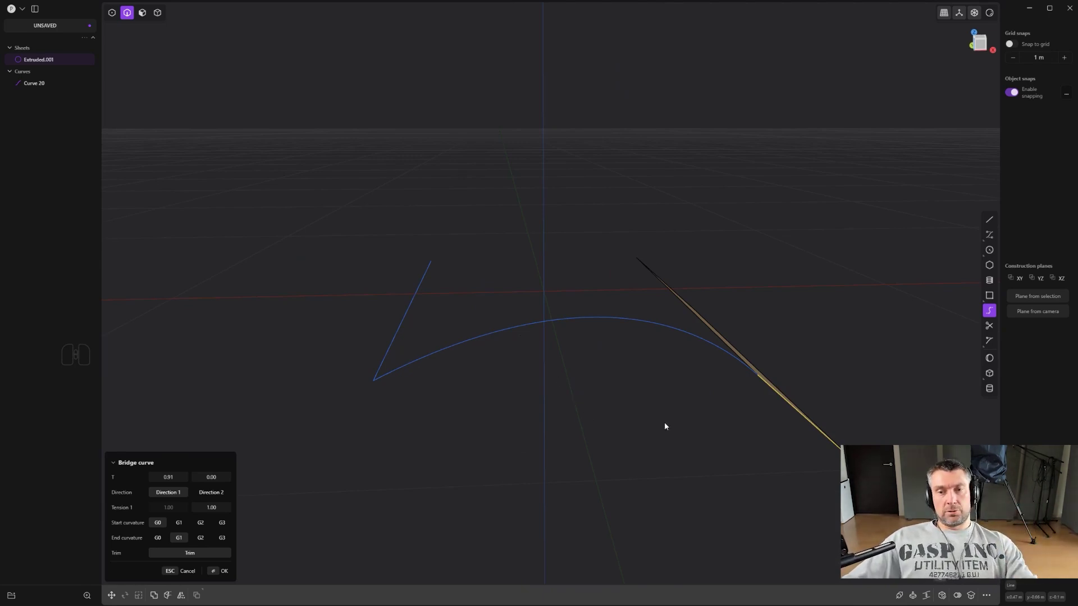
click(668, 426)
key(2)
Inspect Bridge curve.001 against the sheet from several angles, undoing a stray move
click(597, 317)
right_click(596, 319)
click(596, 319)
drag(599, 379, 497, 407)
middle_click(501, 331)
key(1)
drag(605, 416, 683, 468)
key(g)
key(g)
key(ctrl+z)
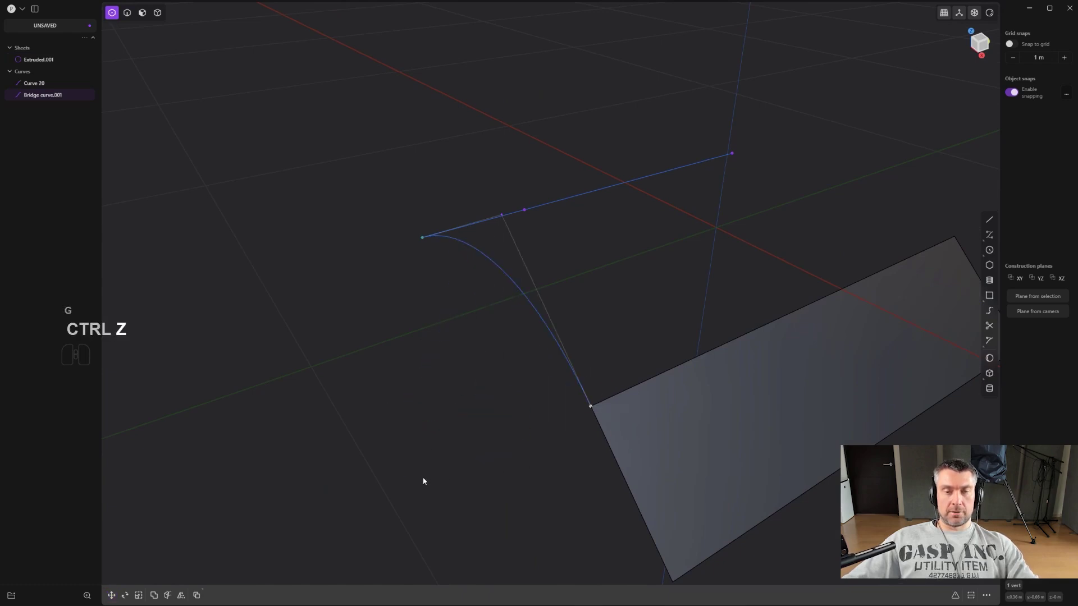
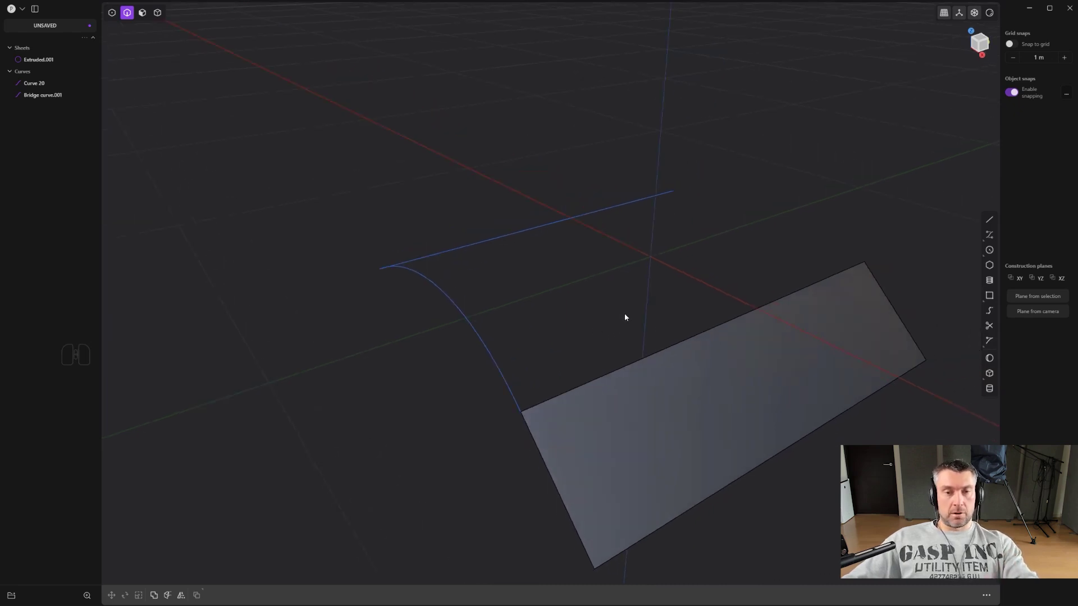
Loft between the bridge curve and the flat sheet's long edge and review the preview
middle_click(654, 332)
click(678, 346)
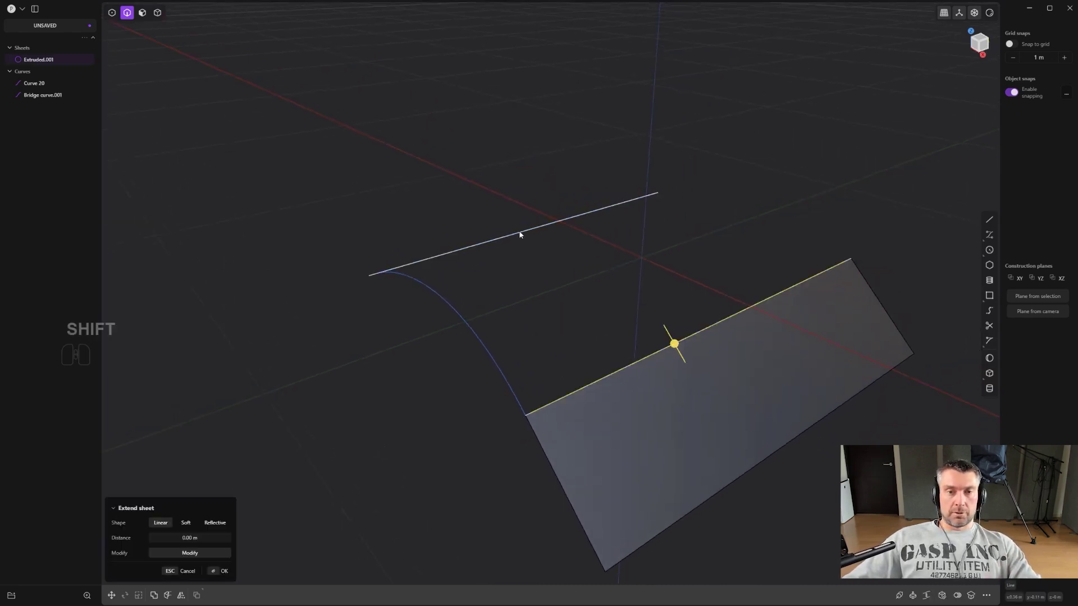
click(522, 233)
key(l)
drag(707, 327, 668, 349)
drag(571, 379, 514, 397)
drag(573, 394, 641, 366)
drag(647, 354, 676, 351)
middle_click(642, 359)
drag(654, 343, 690, 304)
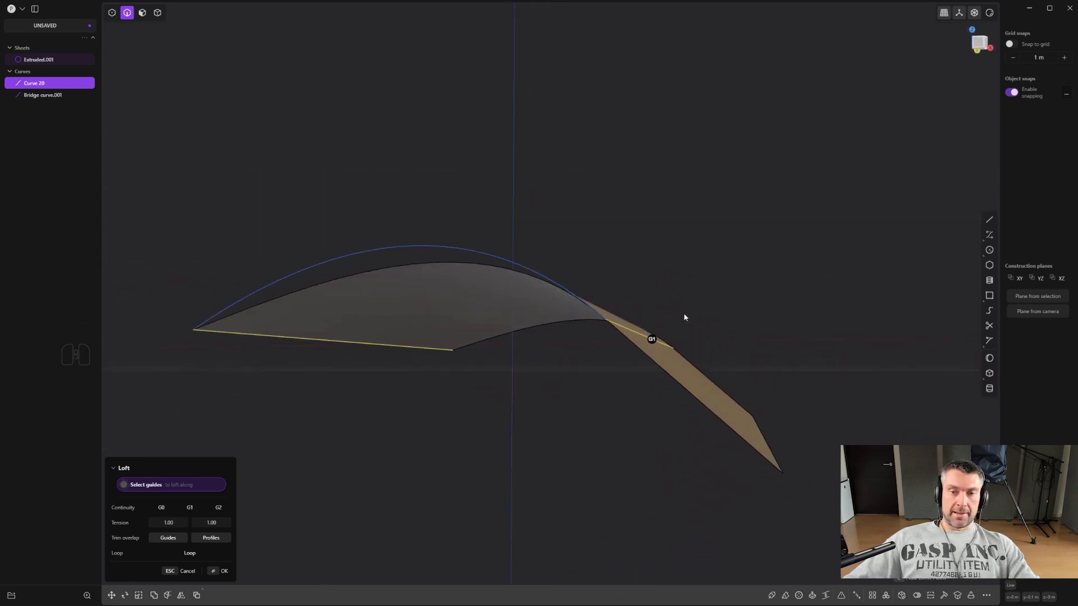
drag(670, 327, 640, 351)
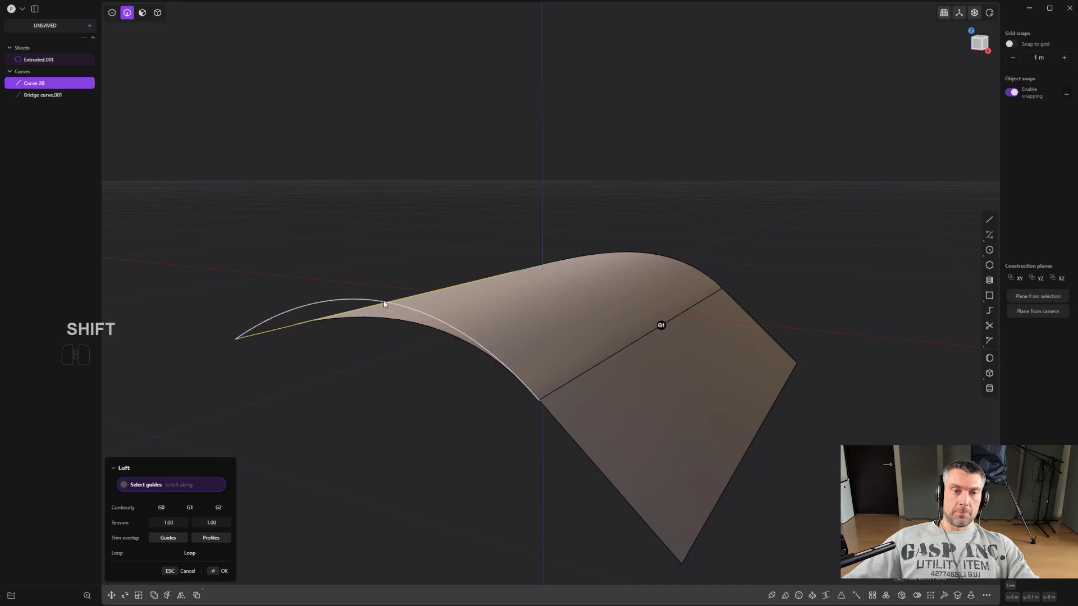
Add the arched curve as loft guide, raise the sheet-edge joint to G2 and confirm the loft
click(387, 304)
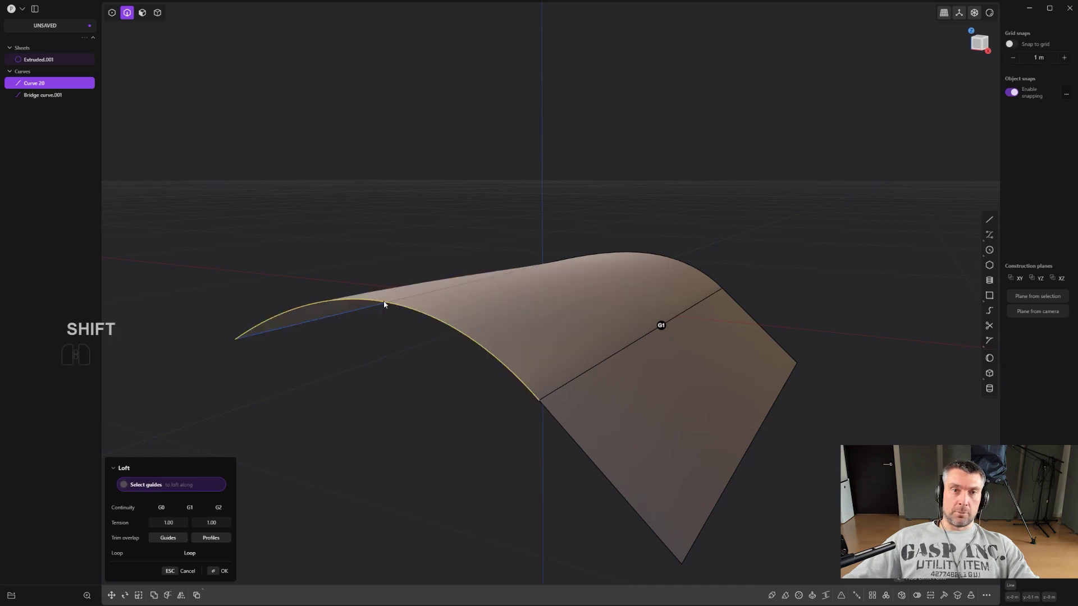
middle_click(624, 320)
key(Tab)
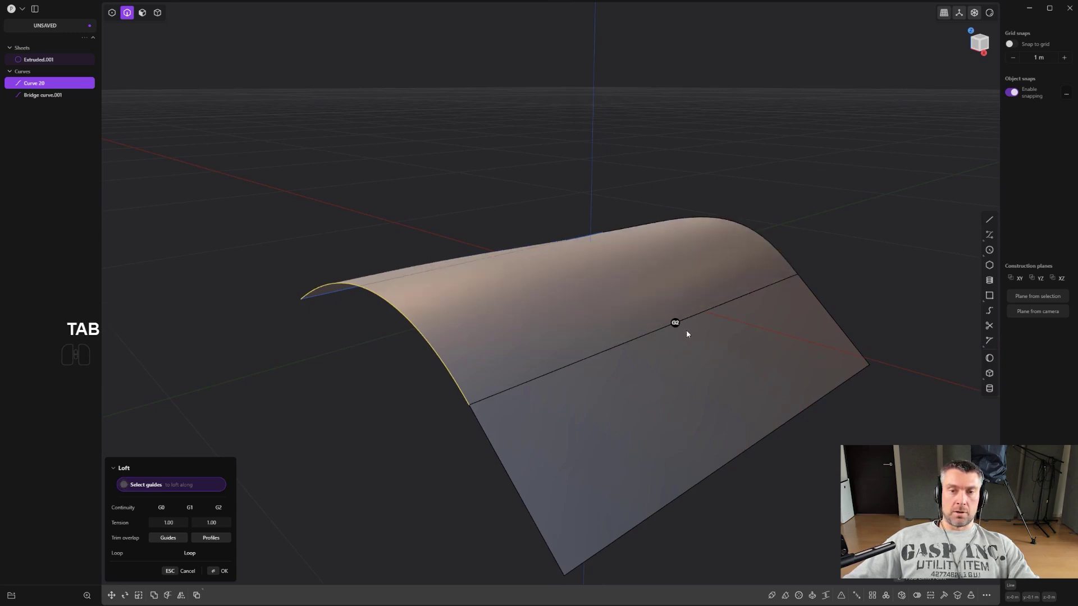
drag(655, 342, 725, 323)
right_click(774, 253)
middle_click(720, 278)
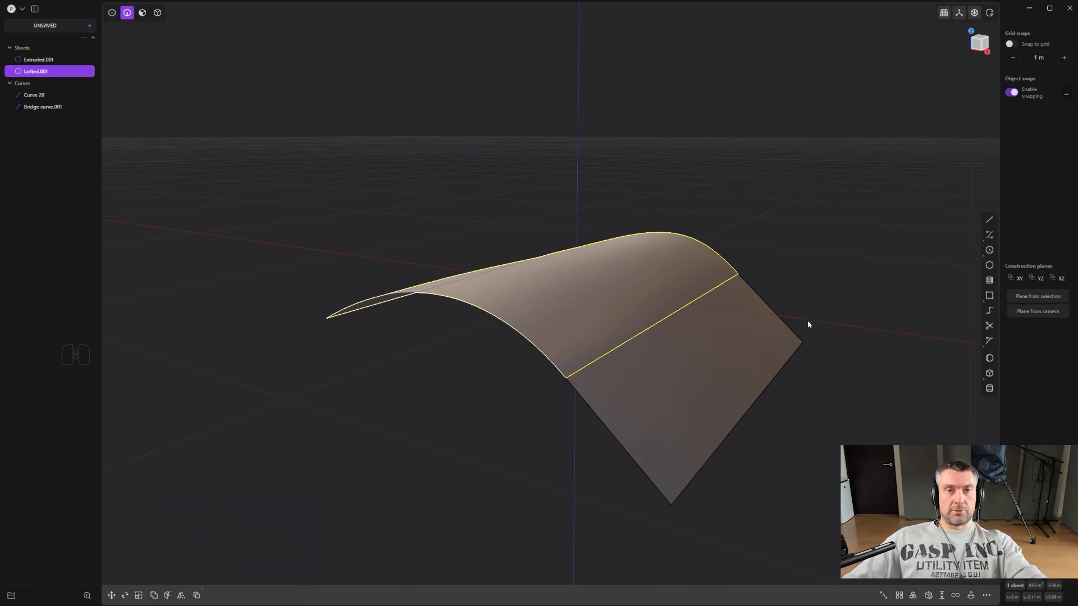
middle_click(797, 302)
middle_click(752, 305)
Join the flat sheet and the arched lofted sheet into one sheet
key(4)
click(610, 295)
click(665, 373)
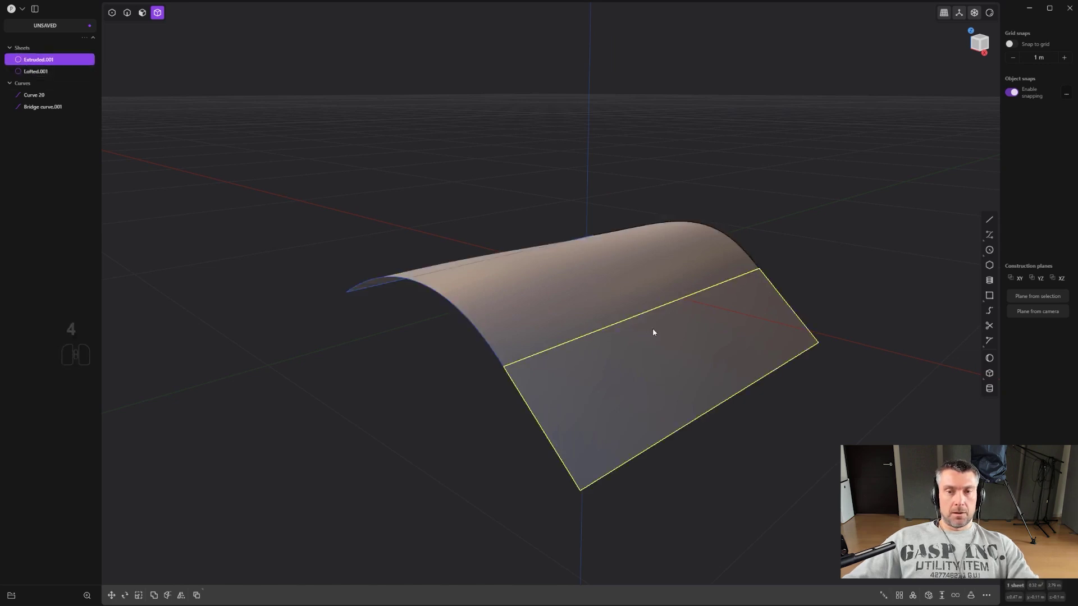
click(604, 299)
click(660, 375)
key(j)
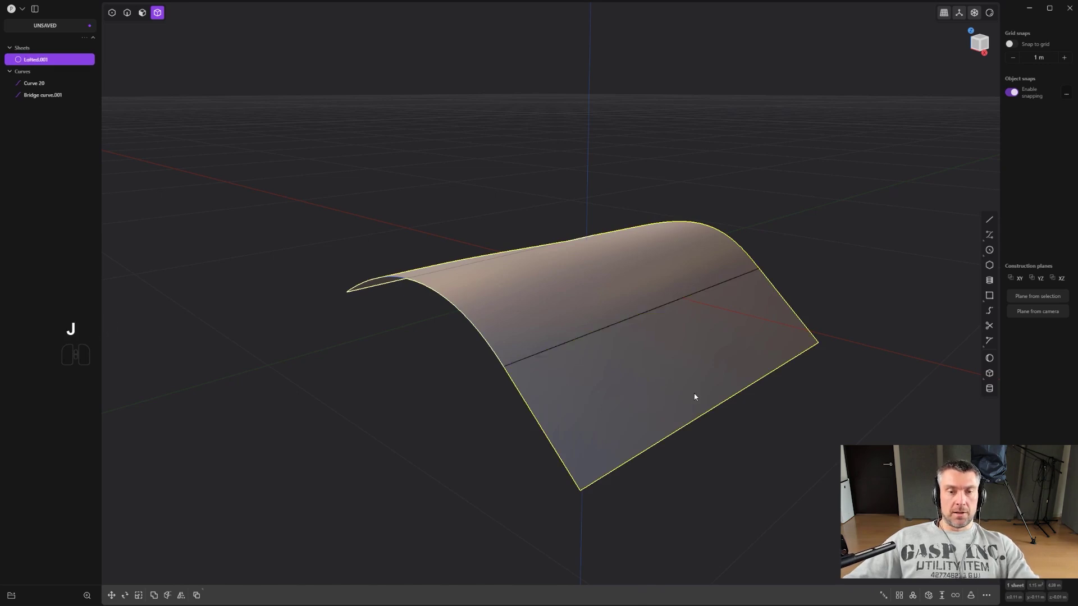
Delete the leftover Bridge curve.001 and Curve 20
key(2)
click(543, 428)
click(485, 347)
key(x)
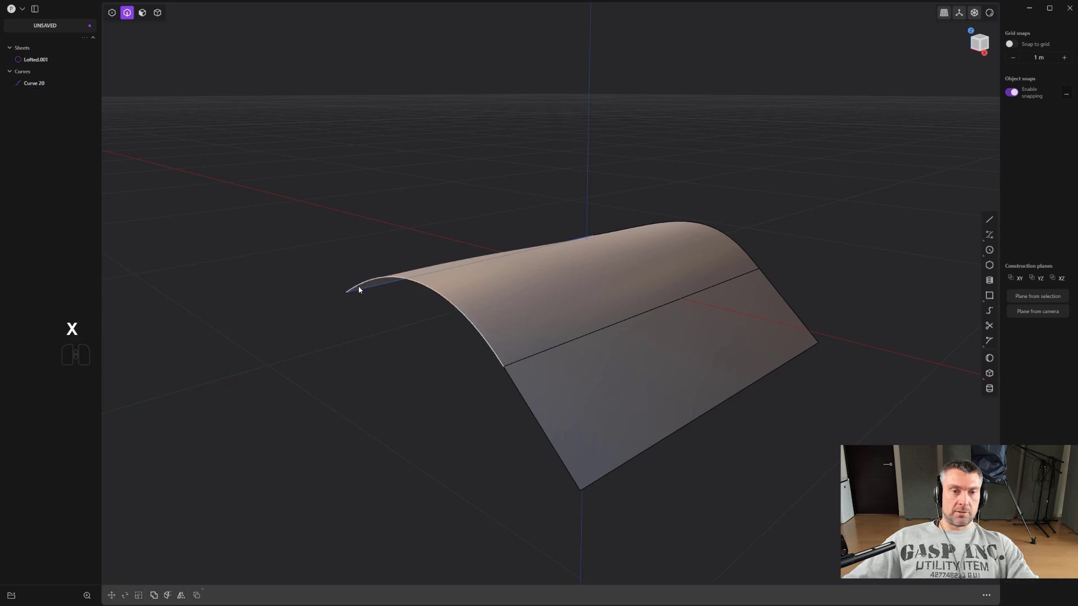
click(366, 295)
middle_click(439, 409)
key(shift+x)
middle_click(450, 422)
key(shift+x)
Start extending the sheet's curved end edge, view it from the front, then cancel
click(433, 313)
click(514, 418)
middle_click(507, 428)
middle_click(494, 440)
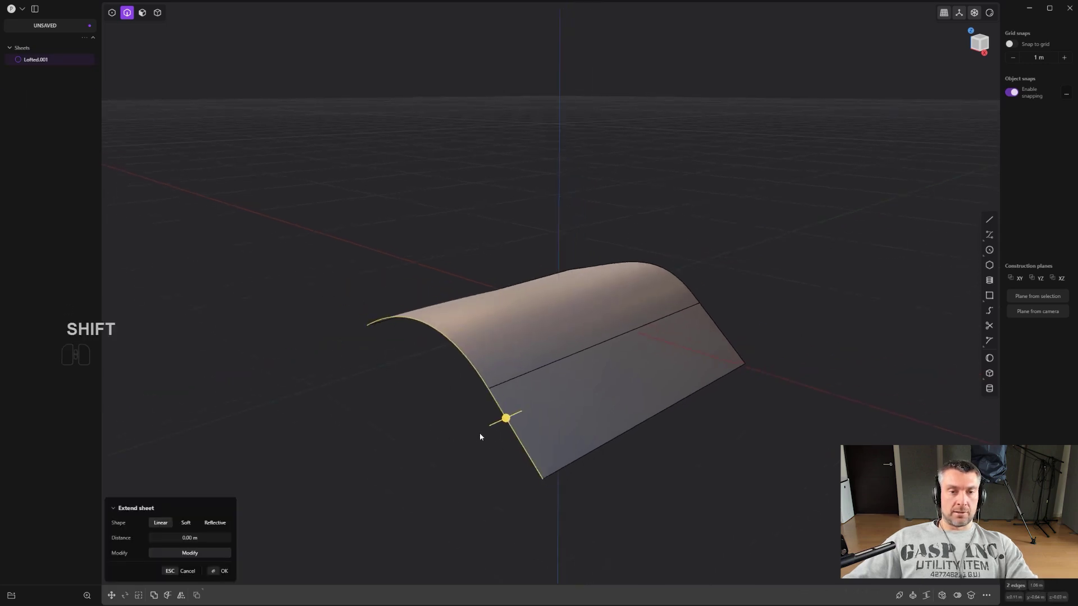
middle_click(494, 441)
middle_click(498, 433)
drag(495, 403, 422, 391)
middle_click(450, 370)
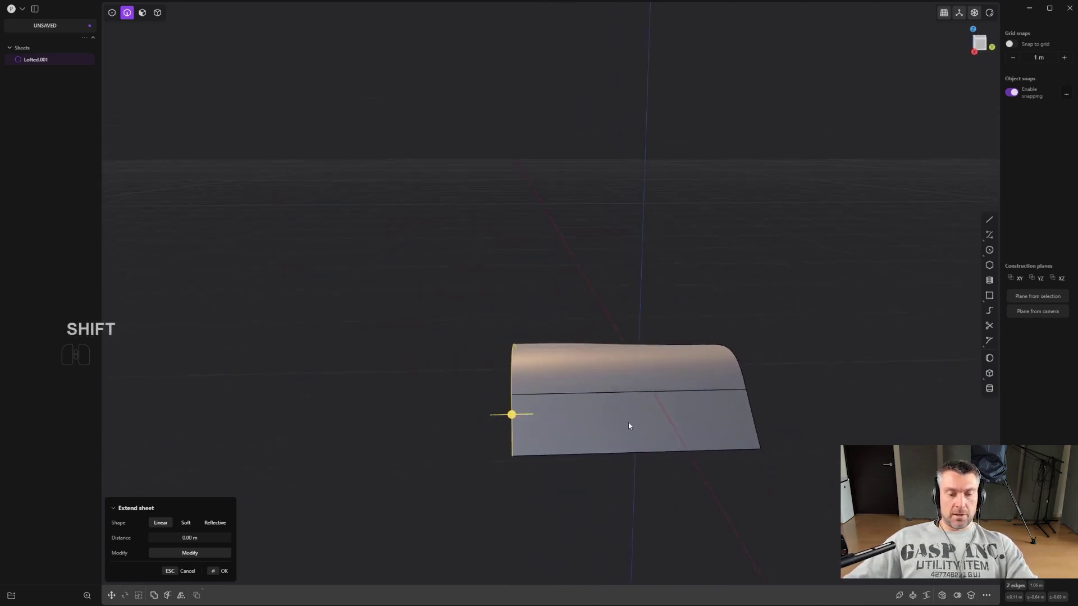
key(4)
Duplicate the combined sheet Lofted.001
click(624, 416)
click(624, 416)
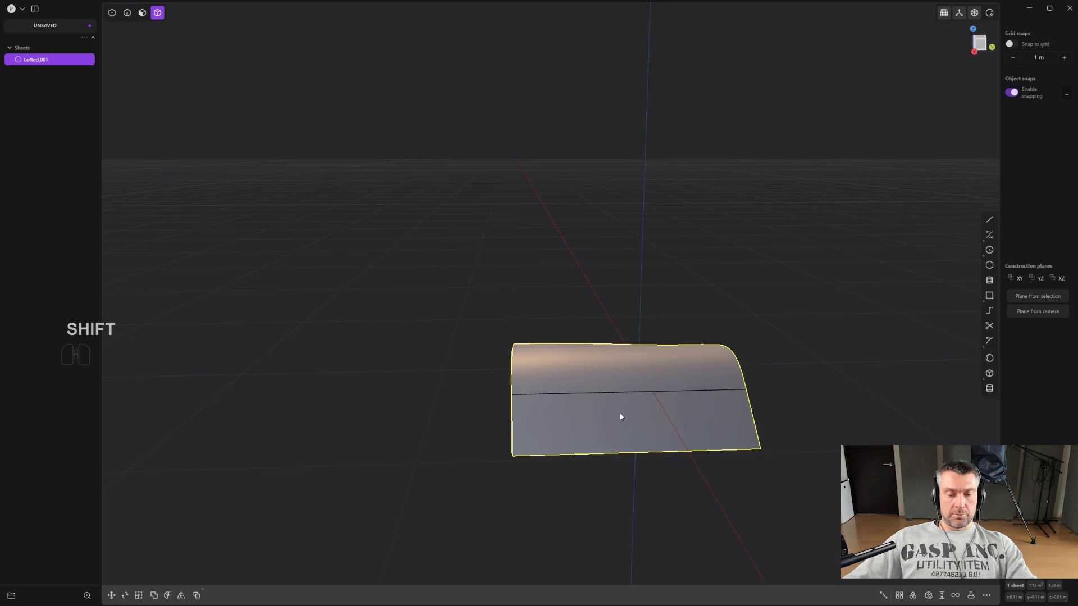
key(shift+d)
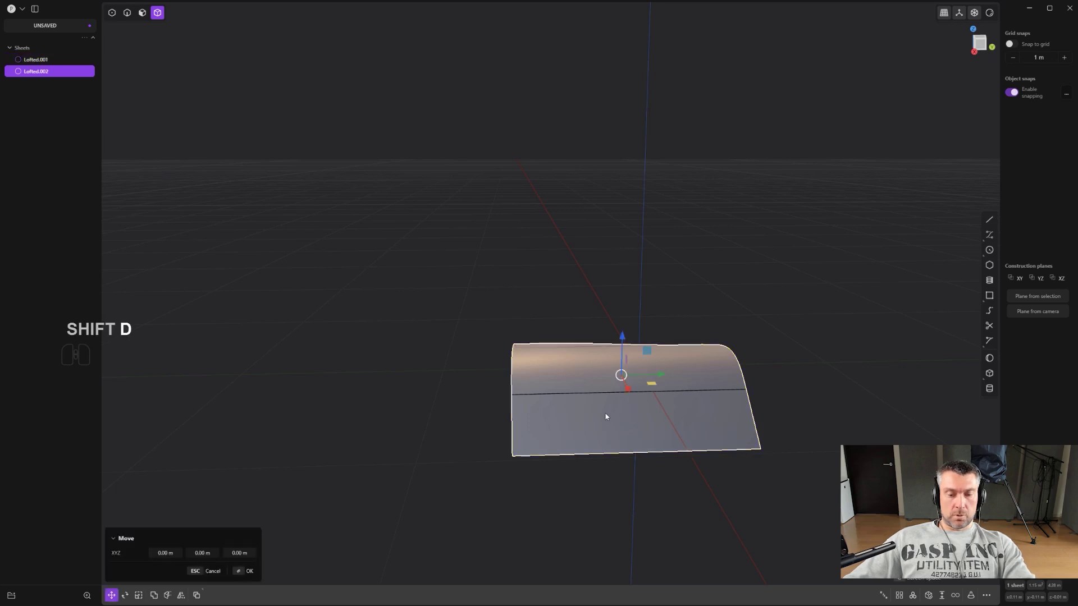
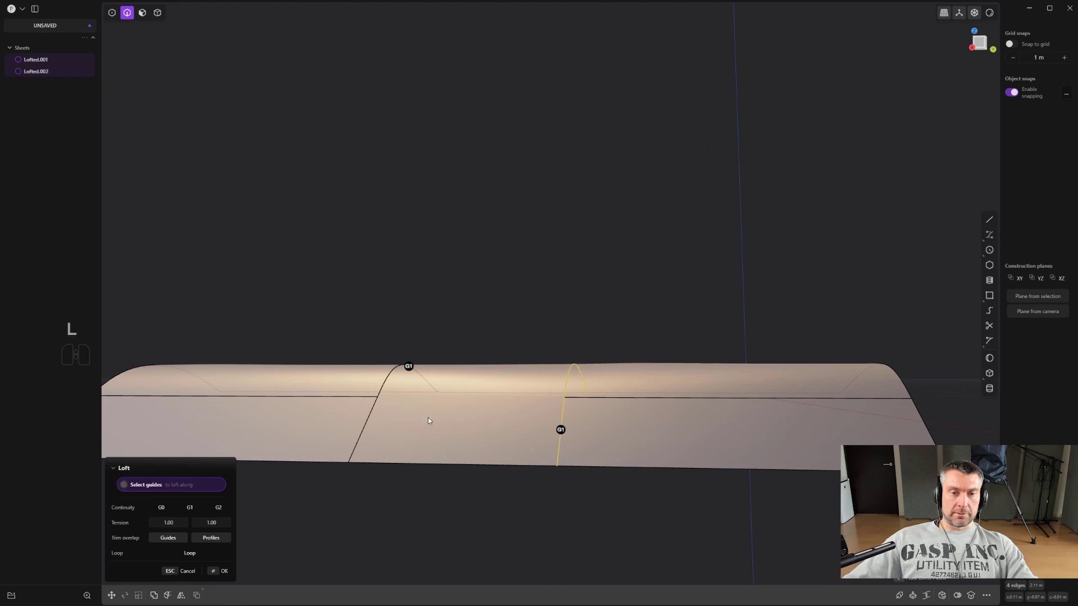
Orbit along the gap to check the G0/G1 loft preview bridging the two sheets
drag(541, 431, 608, 447)
drag(581, 404, 589, 399)
drag(573, 411, 542, 410)
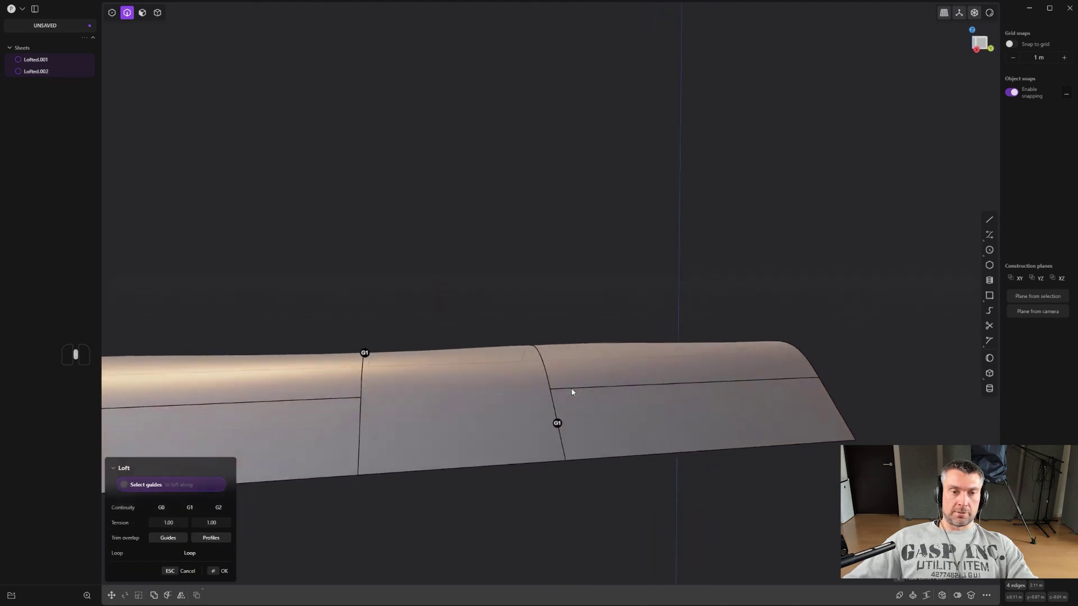
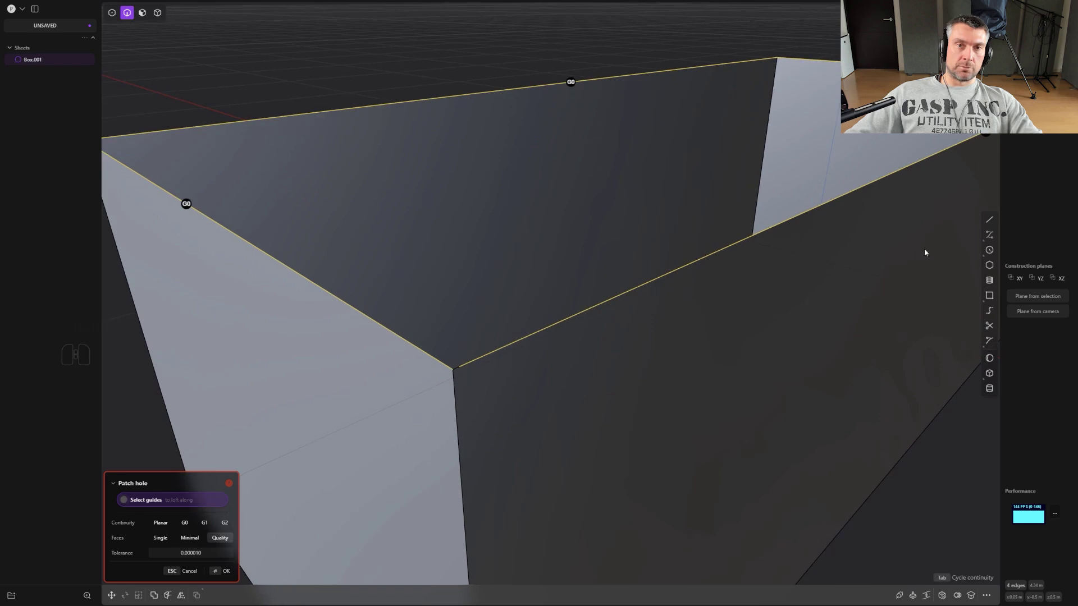
Undo the last change, then remove the face above the curve on the front wall
scroll(down, 3)
key(ctrl+z)
middle_click(708, 282)
click(821, 439)
right_click(821, 433)
scroll(up, 3)
middle_click(512, 357)
key(3)
click(481, 332)
key(shift+x)
key(shift+x)
Draw a downward arc across the front face with the Curve tool
middle_click(491, 325)
drag(526, 317, 517, 305)
drag(456, 284, 564, 292)
drag(565, 284, 483, 280)
middle_click(302, 358)
scroll(down, 3)
drag(494, 339, 674, 328)
middle_click(575, 330)
middle_click(589, 332)
scroll(up, 3)
click(997, 237)
click(331, 310)
click(433, 382)
click(547, 311)
Imprint the arc onto the sheet and pick the curved edge it marks
middle_click(448, 339)
middle_click(440, 339)
key(shift+q)
click(451, 393)
middle_click(443, 377)
key(2)
click(440, 348)
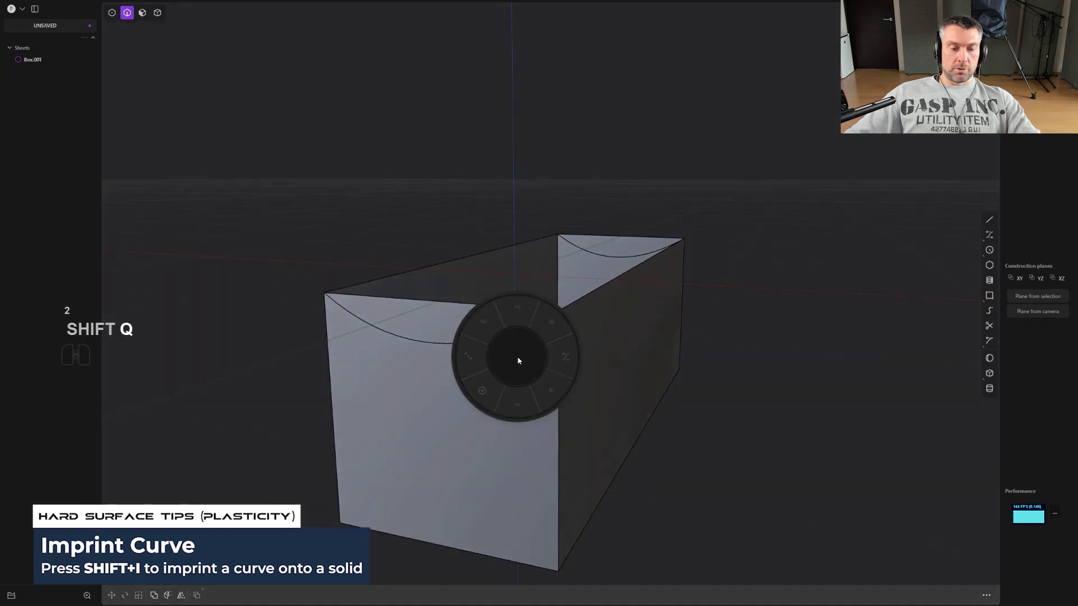
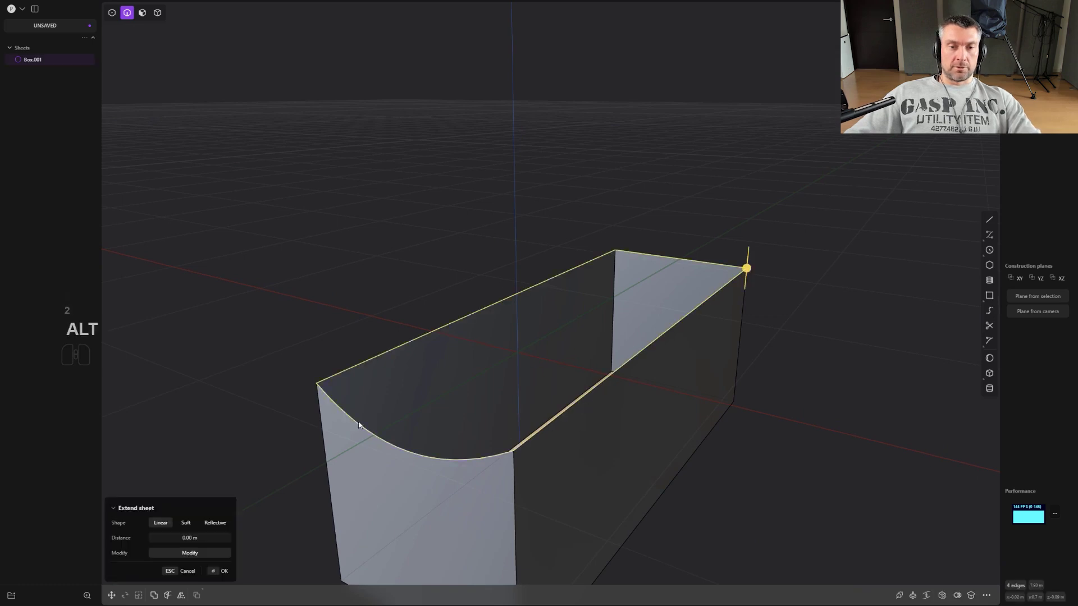
Preview Patch hole on the sheet's open top, then cancel it
click(944, 600)
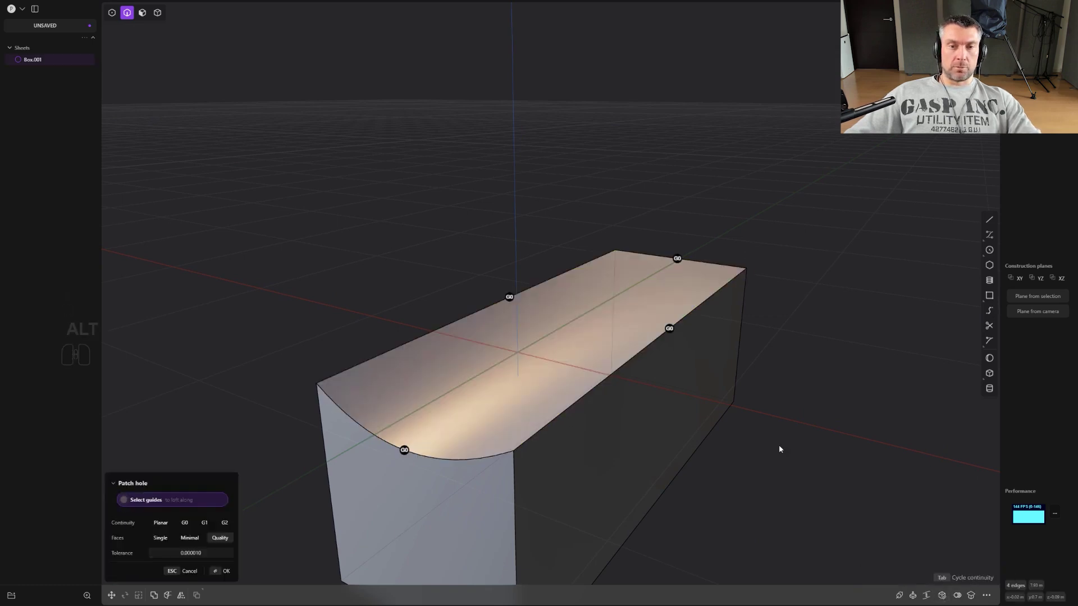
middle_click(742, 403)
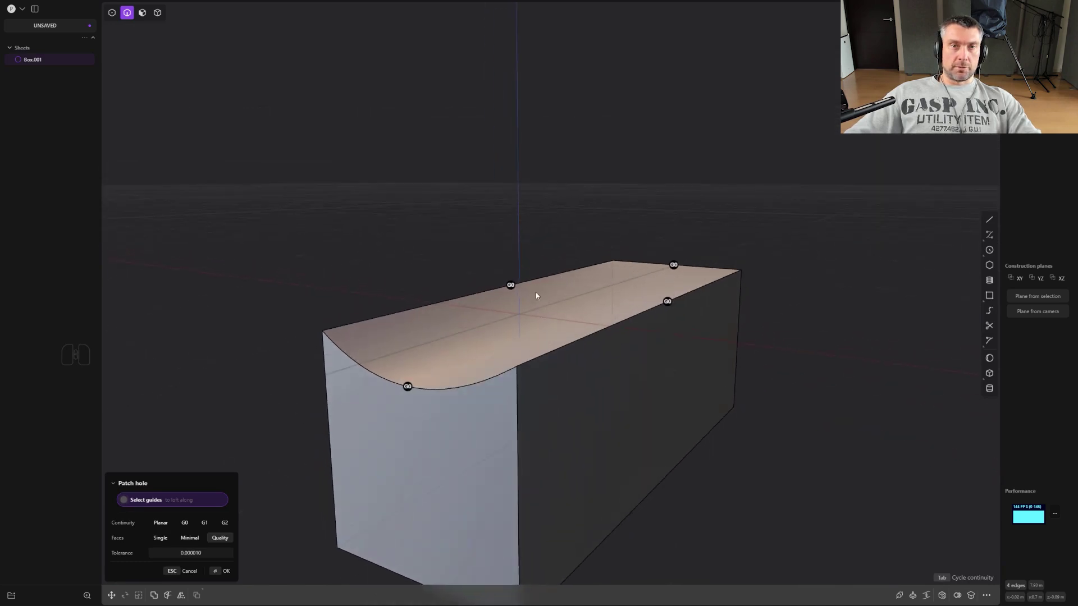
middle_click(595, 296)
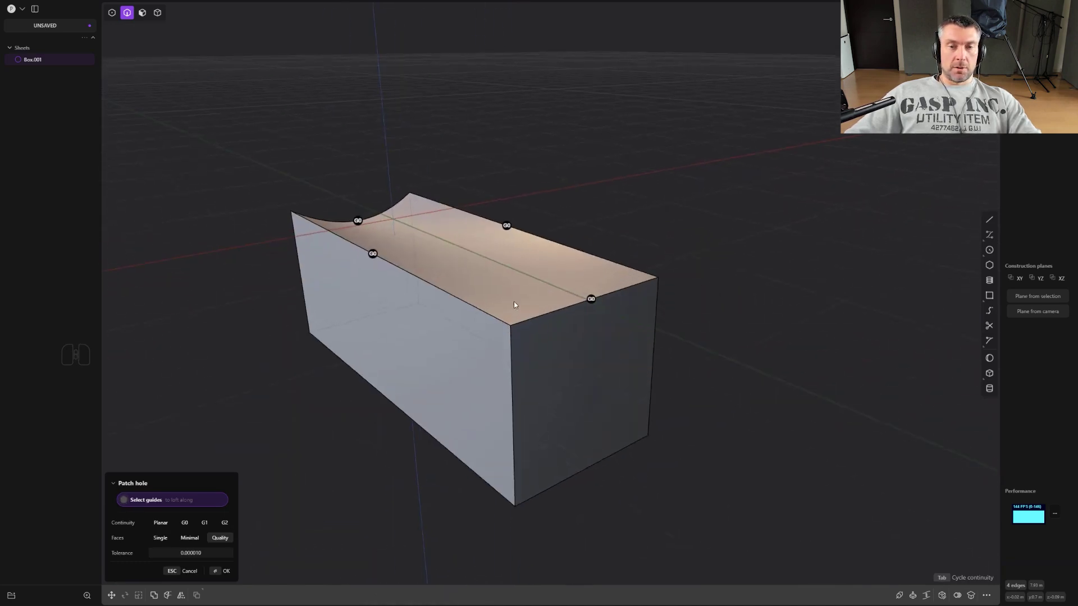
scroll(up, 3)
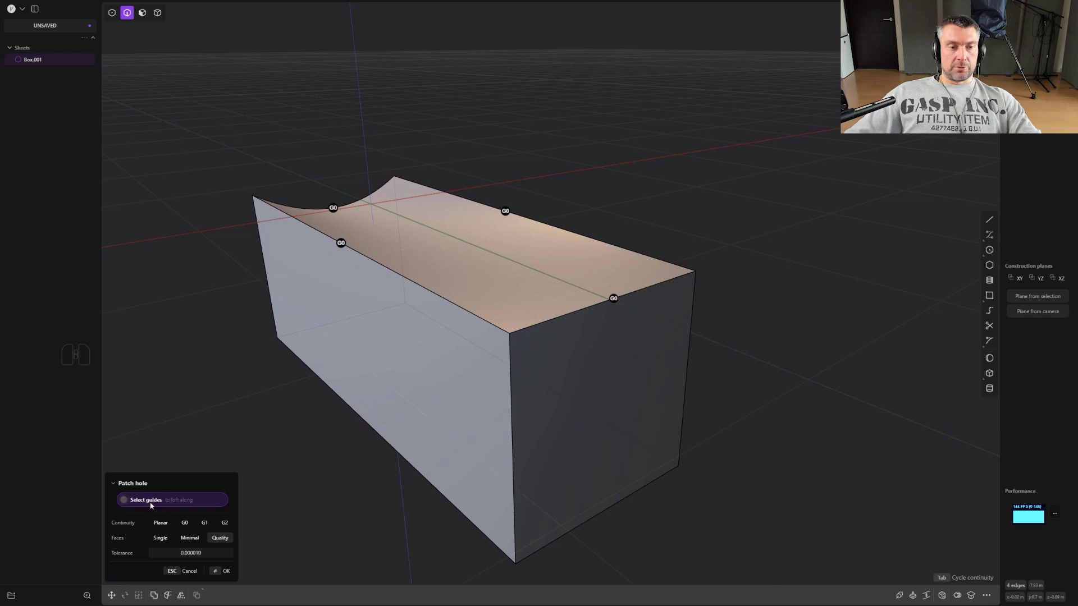
key(ctrl+z)
scroll(up, 3)
key(ctrl+shift+z)
middle_click(553, 355)
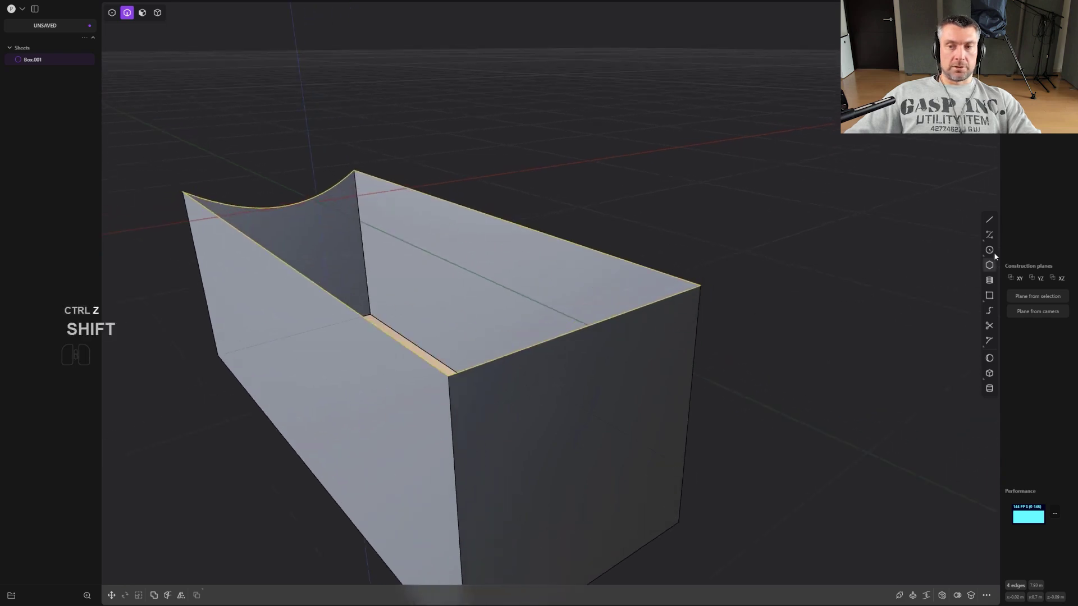
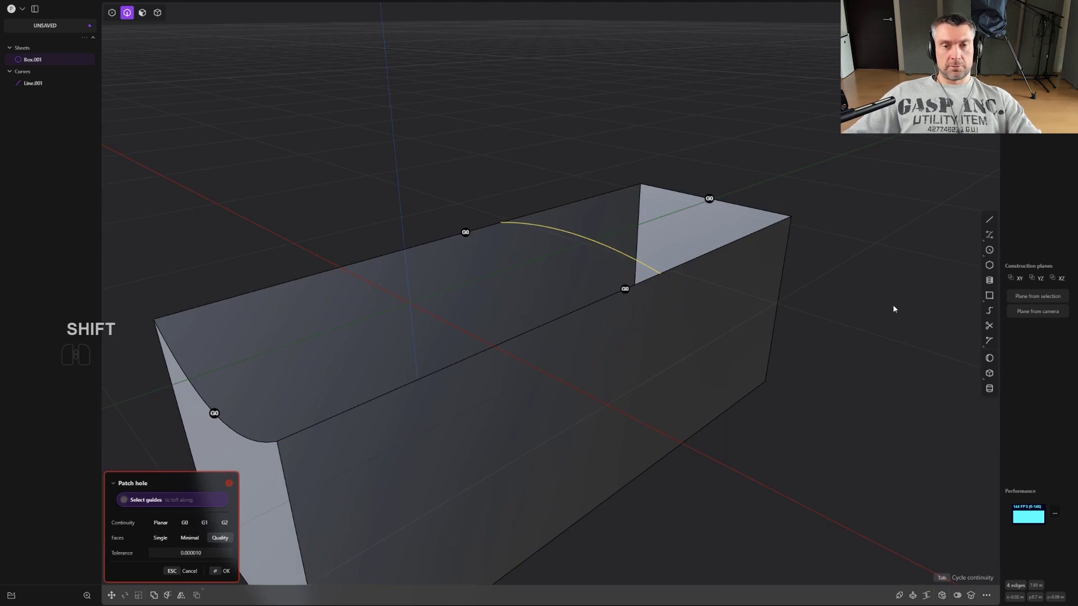
Confirm the failed Patch along the guide, then cap the top with X-NURBS using the arc
drag(814, 311, 748, 297)
drag(678, 312, 595, 387)
drag(519, 337, 580, 347)
middle_click(511, 356)
scroll(down, 3)
middle_click(670, 301)
middle_click(674, 320)
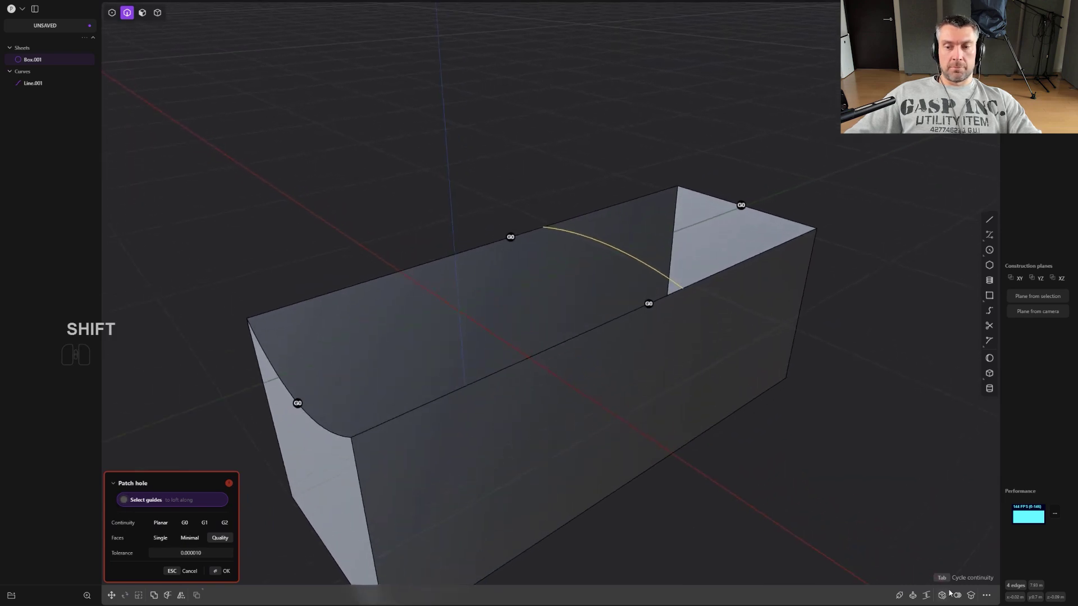
right_click(793, 363)
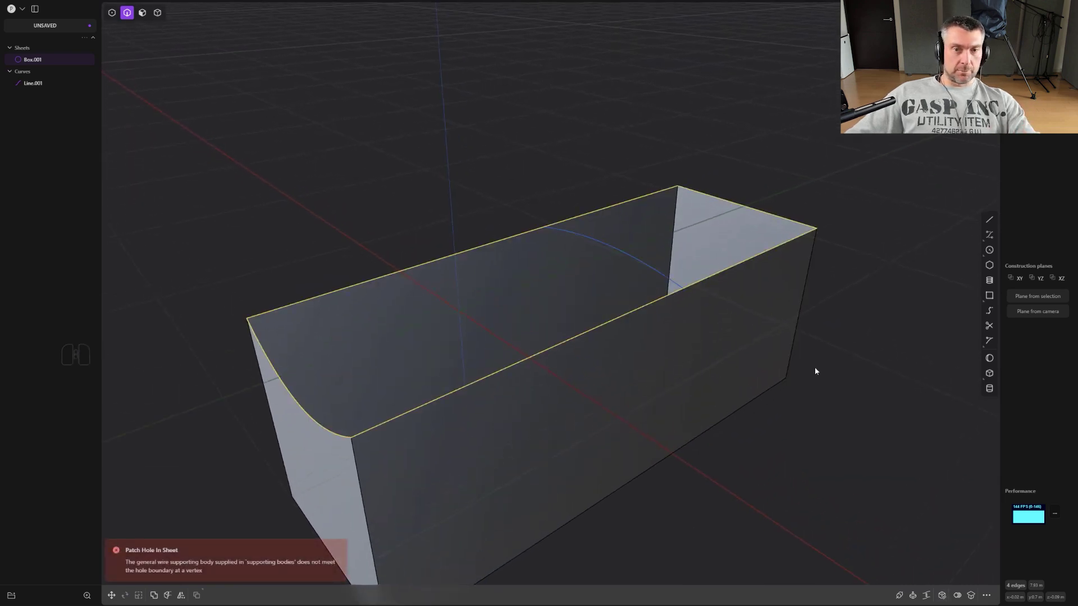
middle_click(800, 366)
key(f)
click(817, 393)
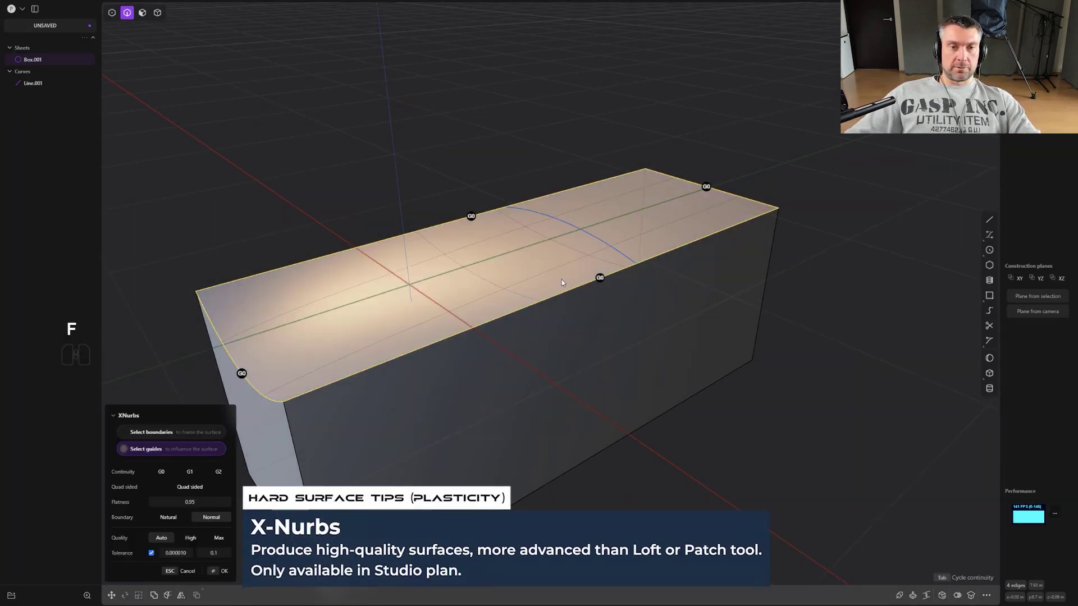
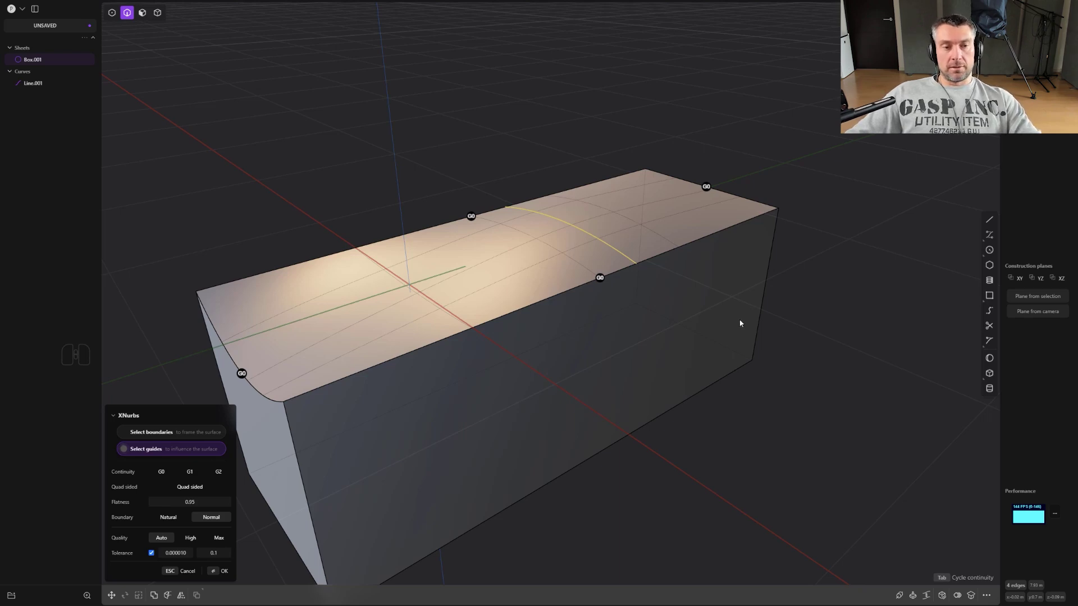
Select everything in the scene and delete it
key(a)
key(x)
middle_click(568, 290)
middle_click(553, 300)
scroll(up, 3)
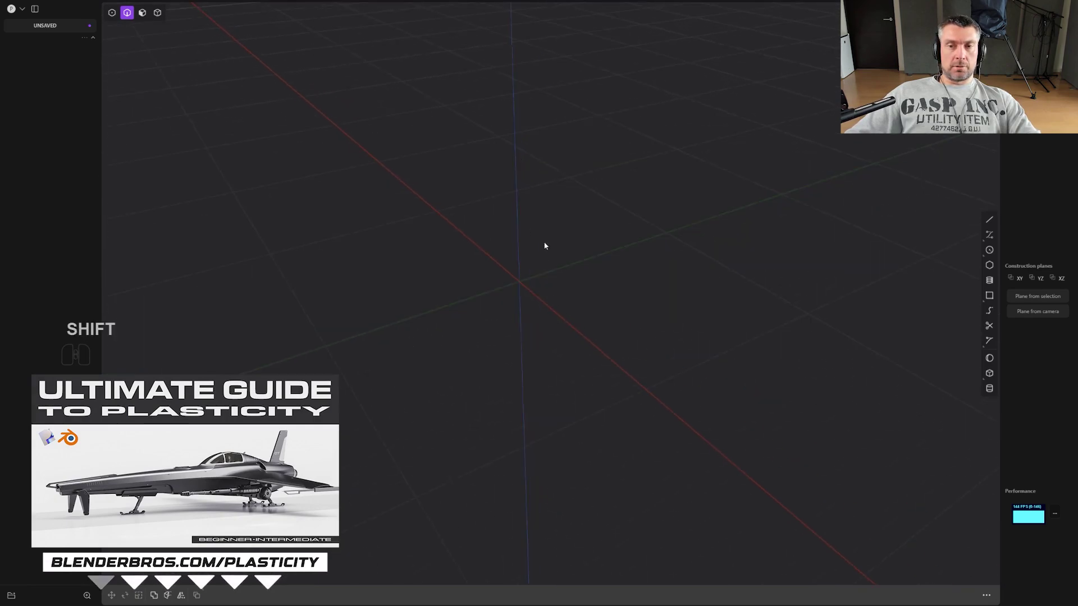
Switch to Right view and draw the two high arches with the Curve tool
middle_click(552, 254)
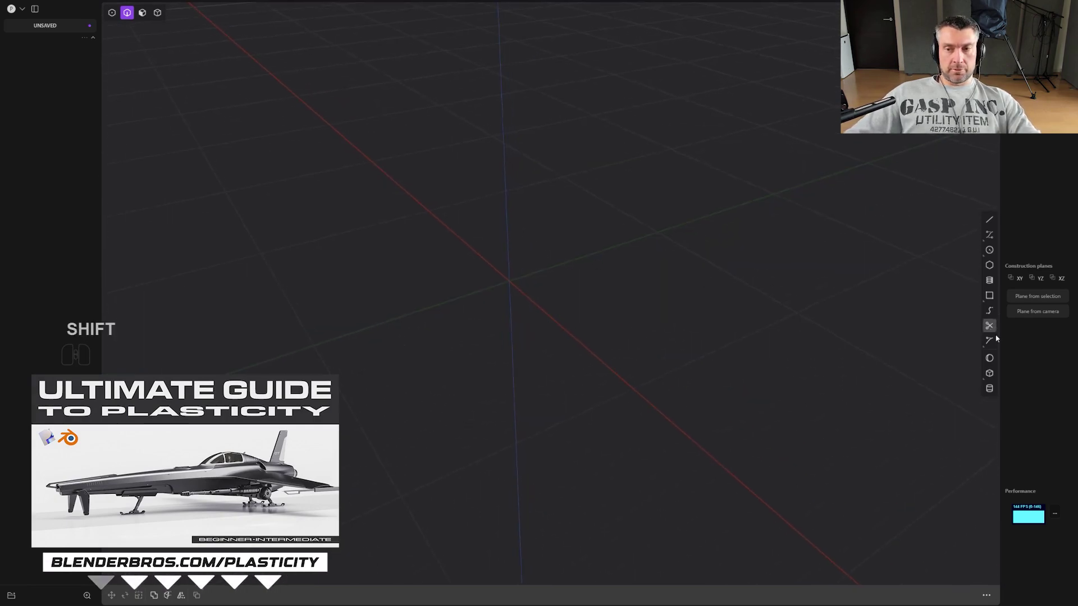
middle_click(985, 234)
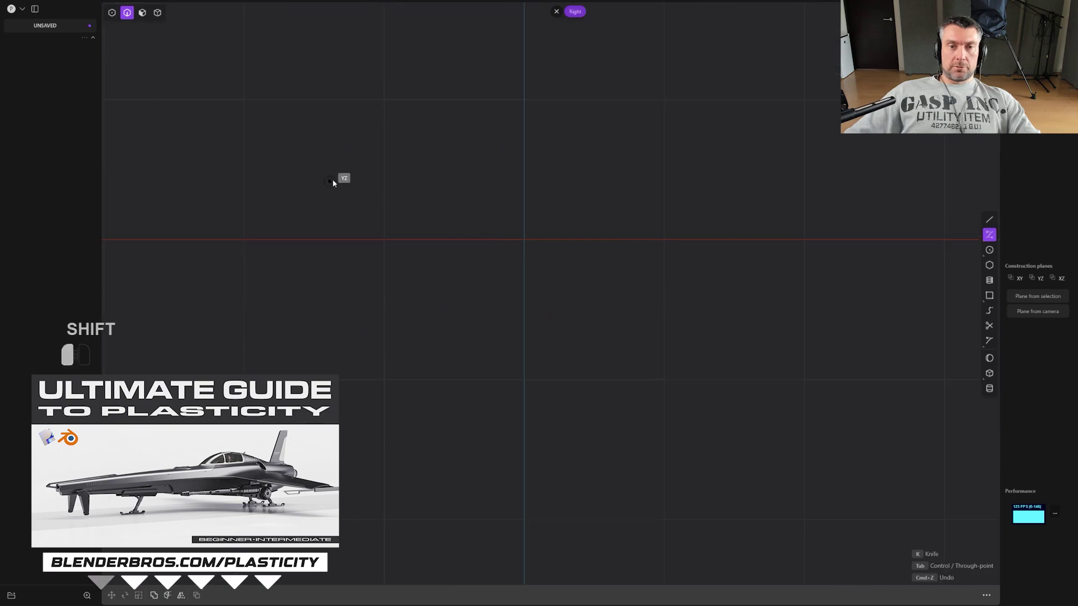
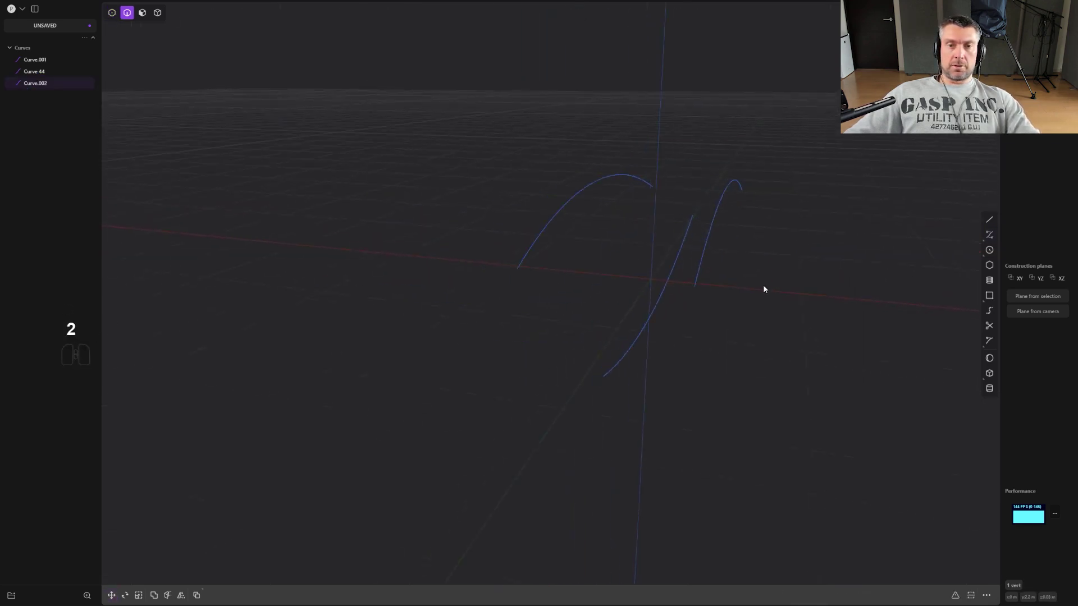
key(g)
scroll(down, 3)
click(750, 223)
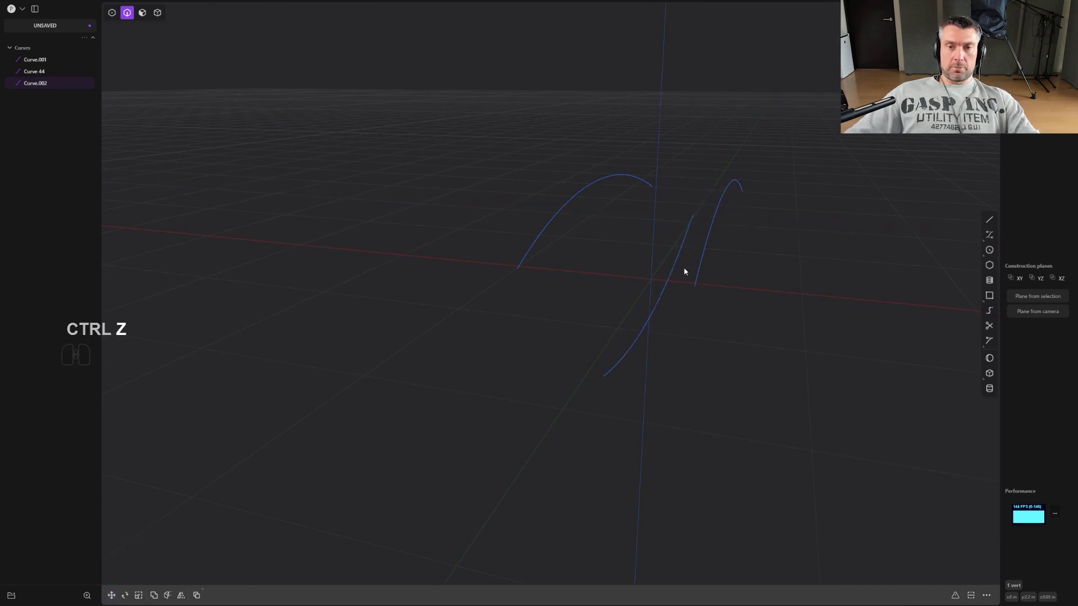
key(2)
click(666, 294)
click(667, 294)
Draw the two lower sweeping arcs side by side beneath the arches
key(g)
drag(711, 288, 733, 295)
right_click(728, 295)
key(alt+x)
click(677, 284)
middle_click(685, 296)
scroll(up, 3)
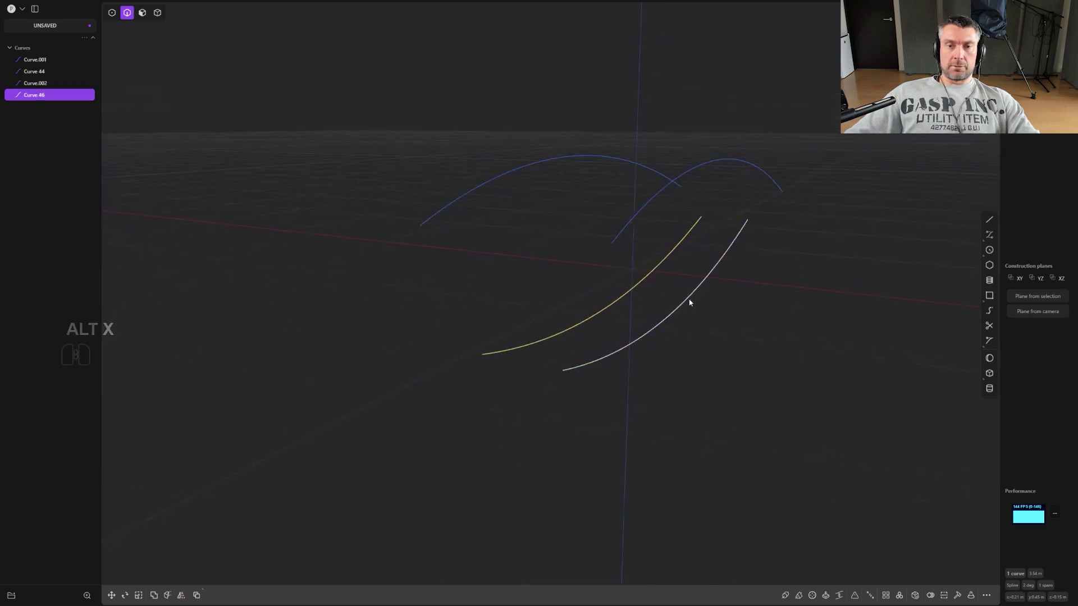
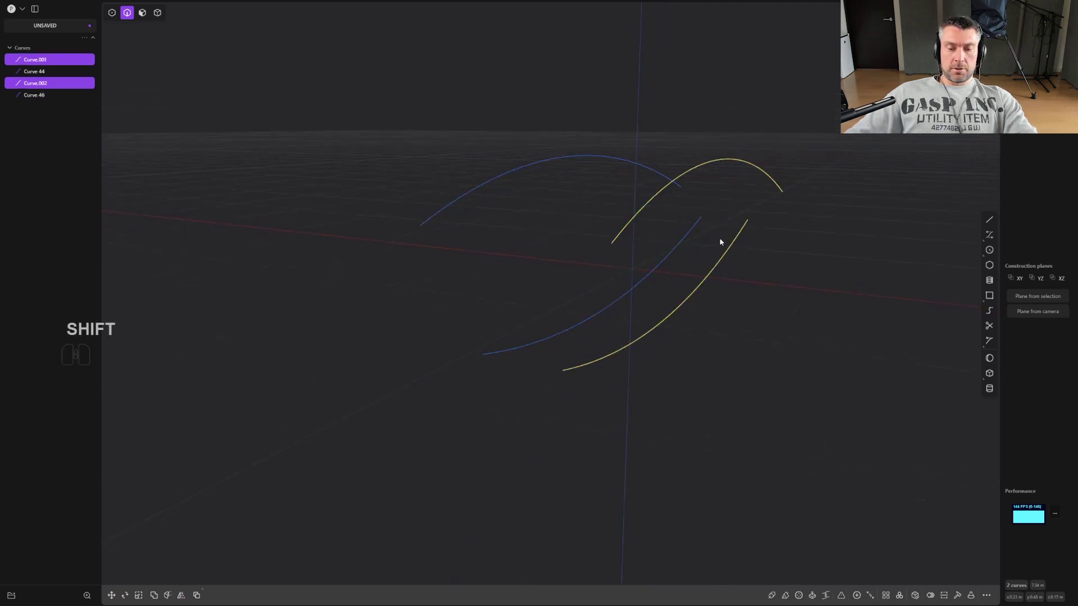
Select the remaining curves and loft a sheet through all four of them
click(597, 157)
click(621, 307)
click(617, 303)
key(l)
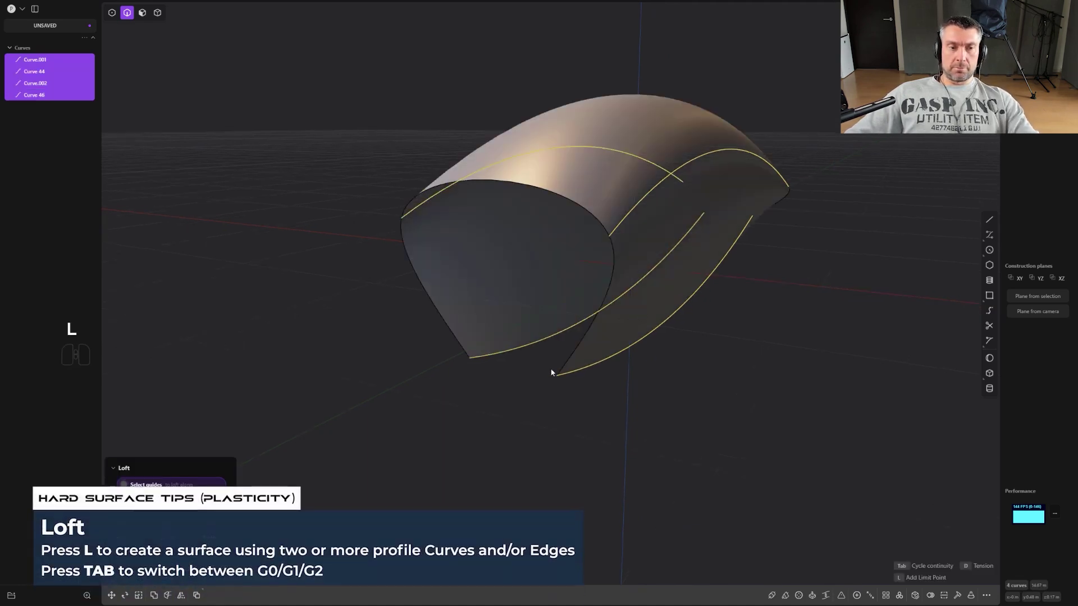
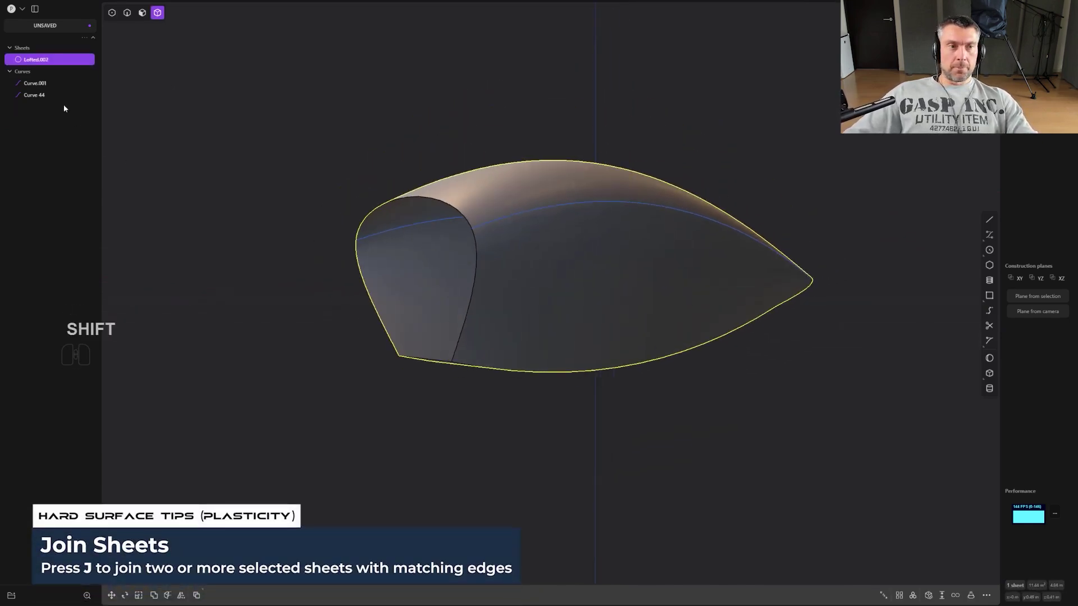
Join the lofted sheets into one teardrop surface and orbit around to check it
double_click(48, 94)
key(x)
drag(536, 268, 385, 280)
key(shift+x)
scroll(down, 3)
middle_click(593, 277)
drag(512, 283, 600, 259)
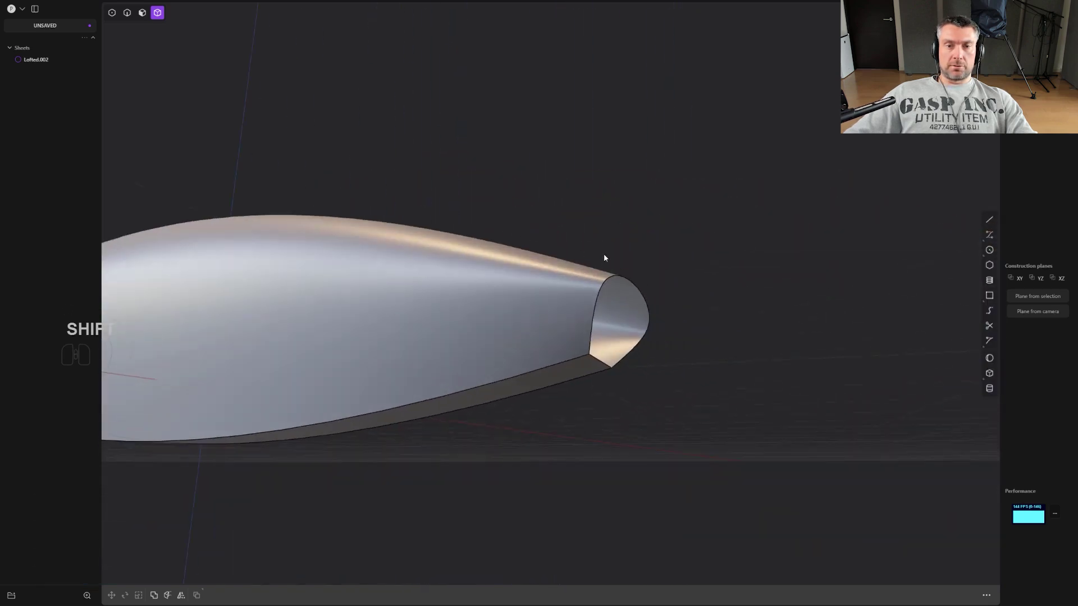
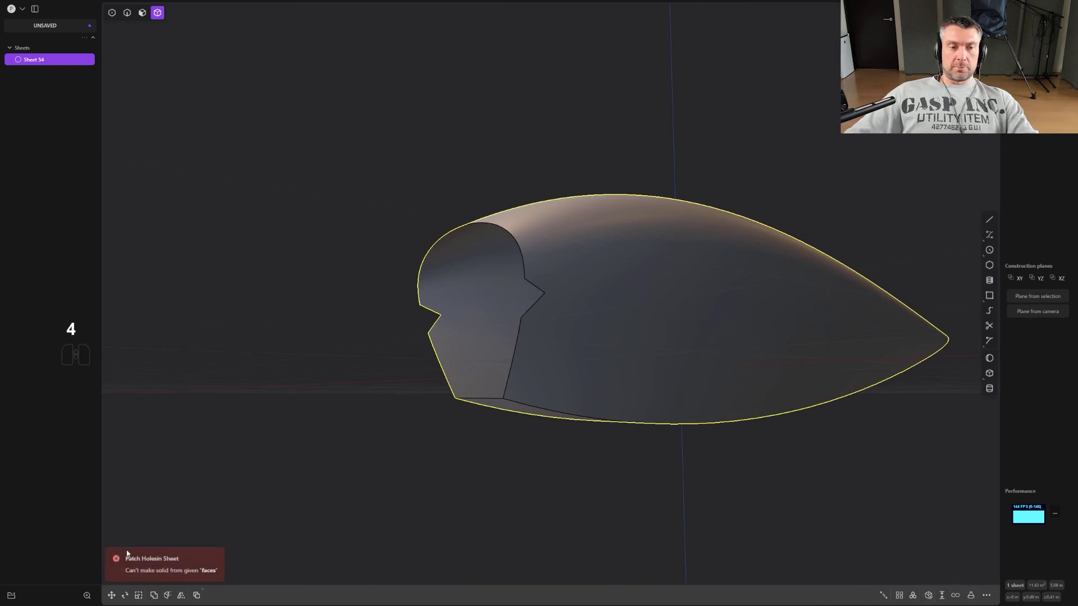
Try extending the sheet's notched front boundary and accept the result
middle_click(363, 443)
scroll(up, 3)
key(2)
click(452, 275)
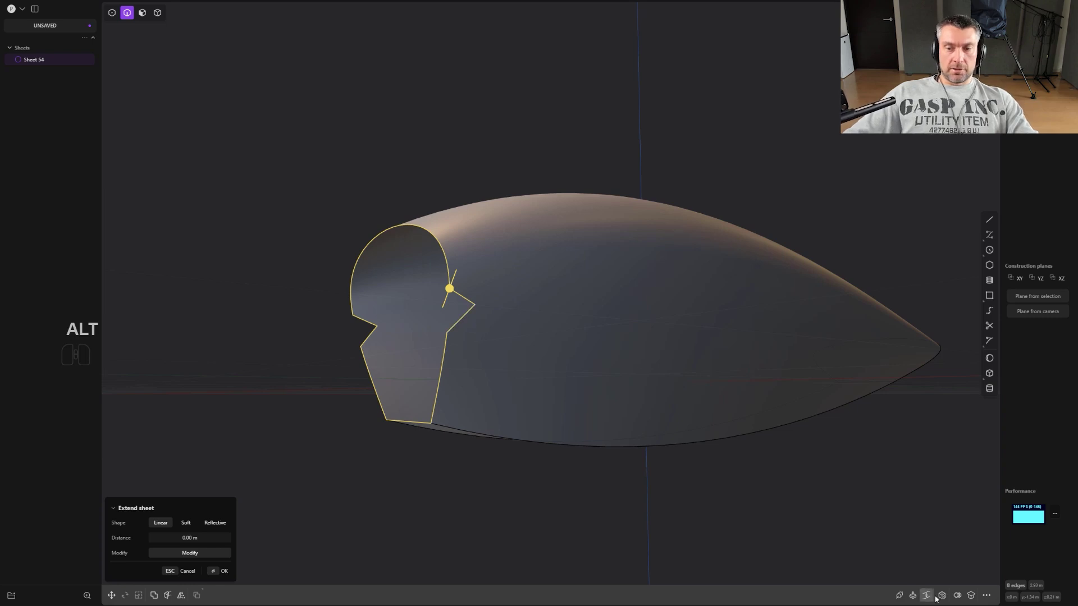
click(946, 596)
drag(471, 313, 454, 313)
middle_click(587, 304)
right_click(683, 245)
drag(506, 224, 460, 246)
middle_click(527, 244)
middle_click(487, 271)
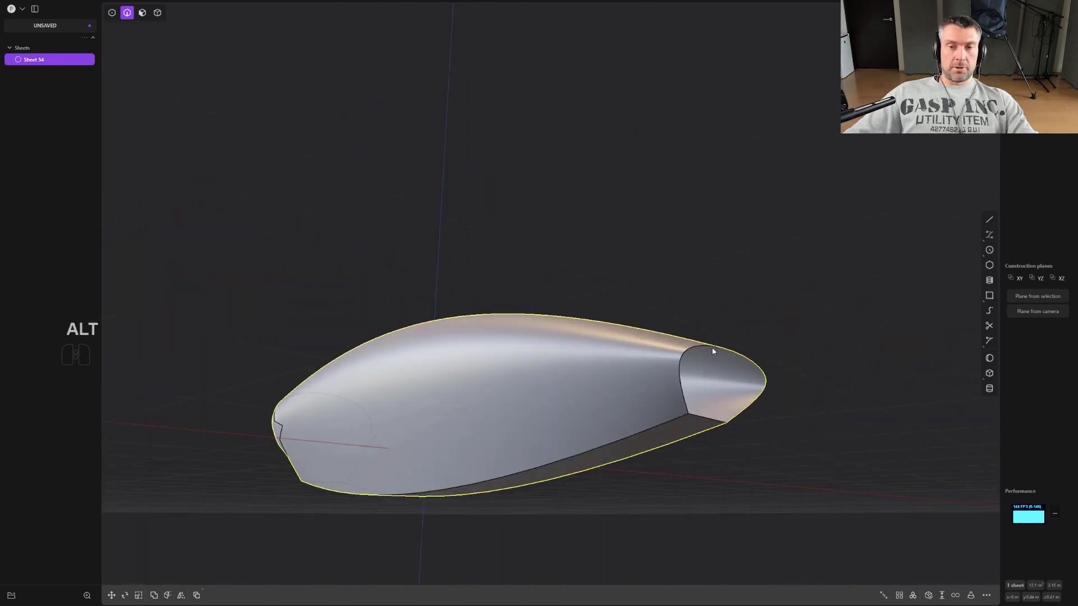
click(708, 349)
click(949, 600)
Undo the boundary extensions and orbit around the restored teardrop sheet
middle_click(633, 366)
scroll(down, 3)
middle_click(611, 262)
key(ctrl+z)
middle_click(482, 222)
key(ctrl+z)
middle_click(722, 246)
middle_click(731, 245)
middle_click(555, 364)
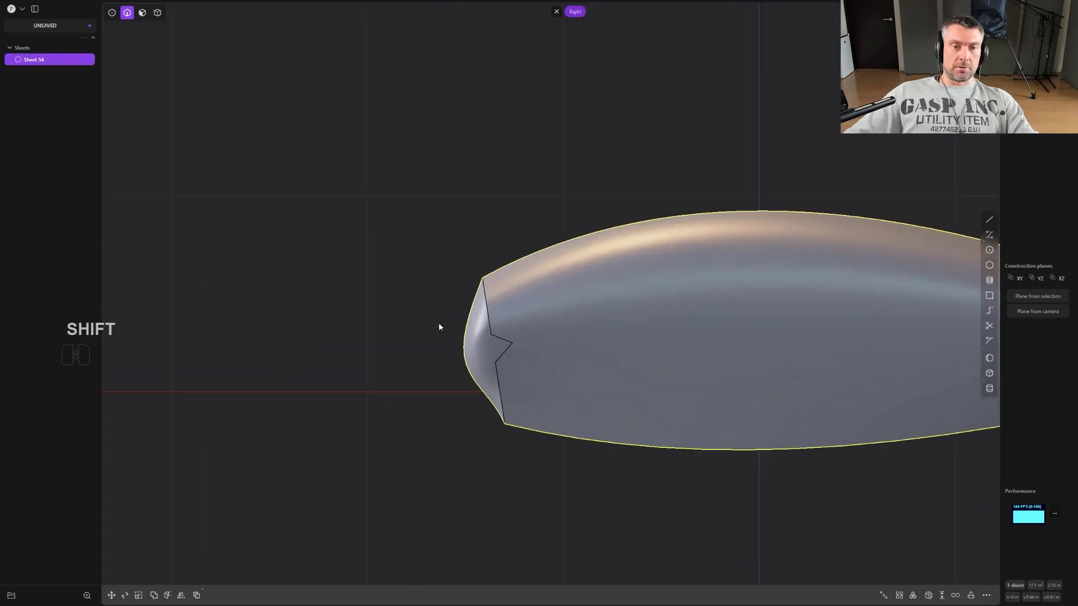
scroll(down, 3)
drag(567, 323, 689, 320)
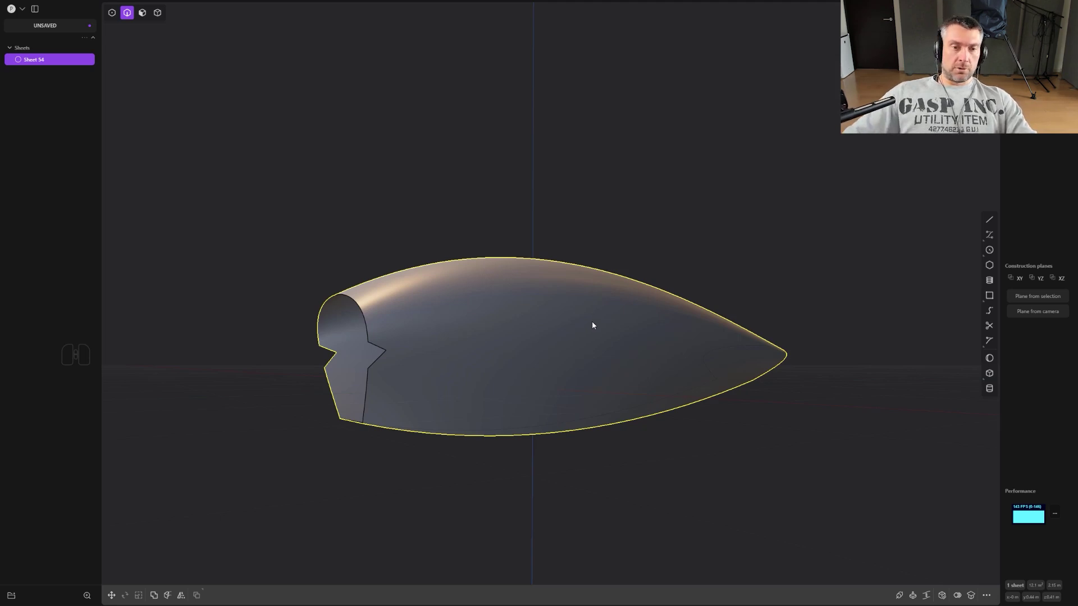
drag(547, 190, 538, 141)
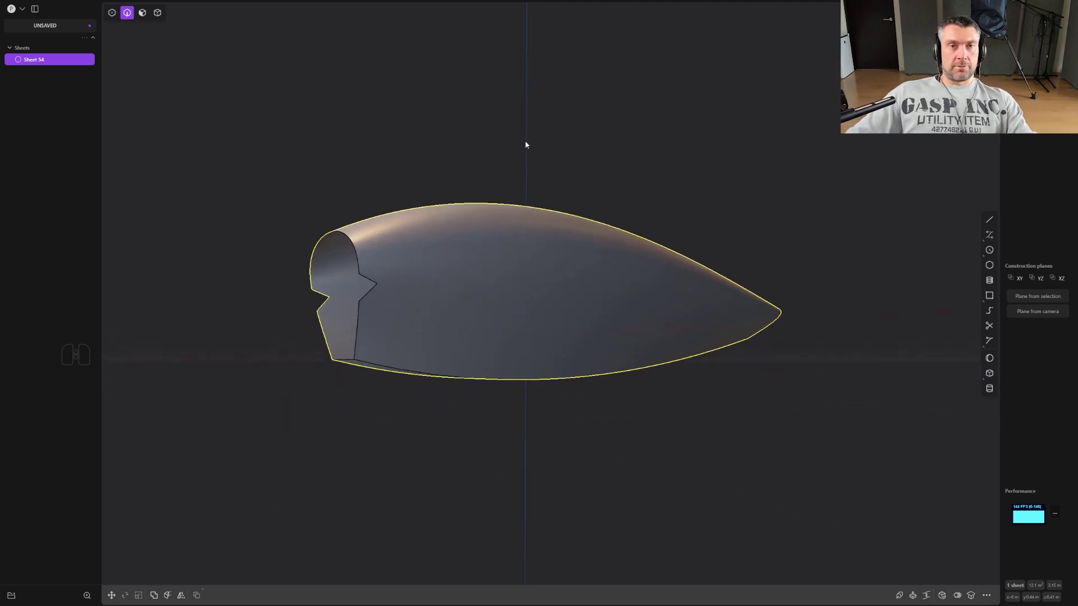
middle_click(521, 144)
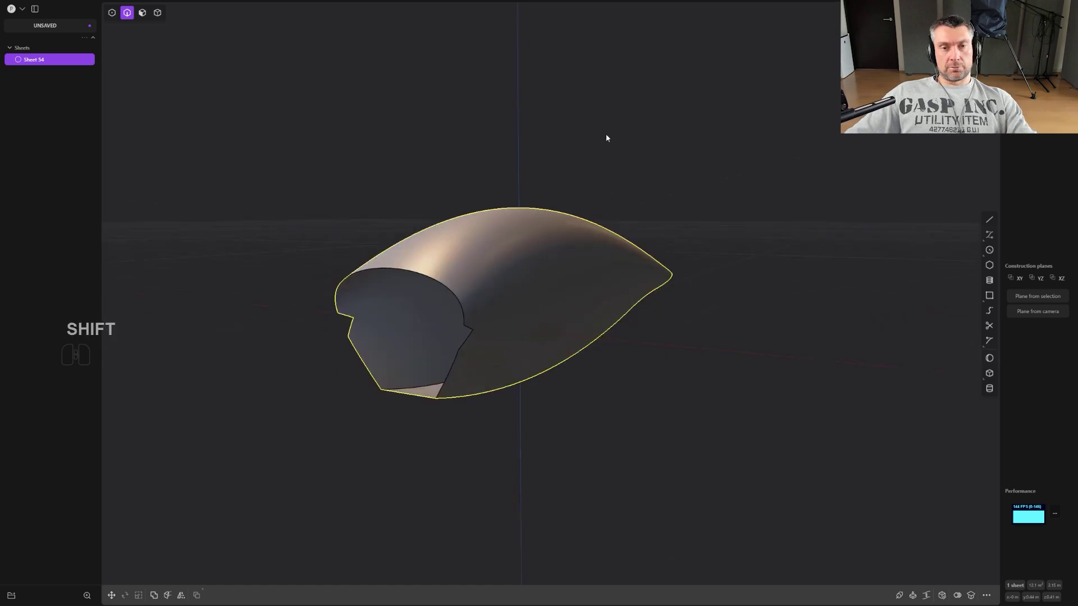
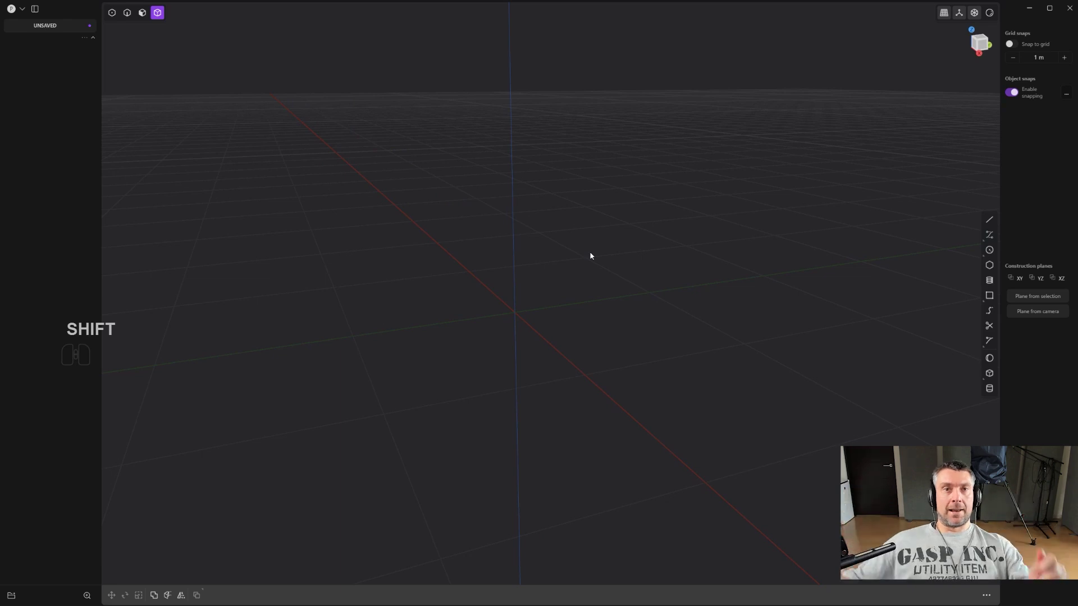
View the empty grid from behind and cancel the offset of the box's top face
middle_click(570, 256)
middle_click(612, 280)
drag(656, 268, 563, 252)
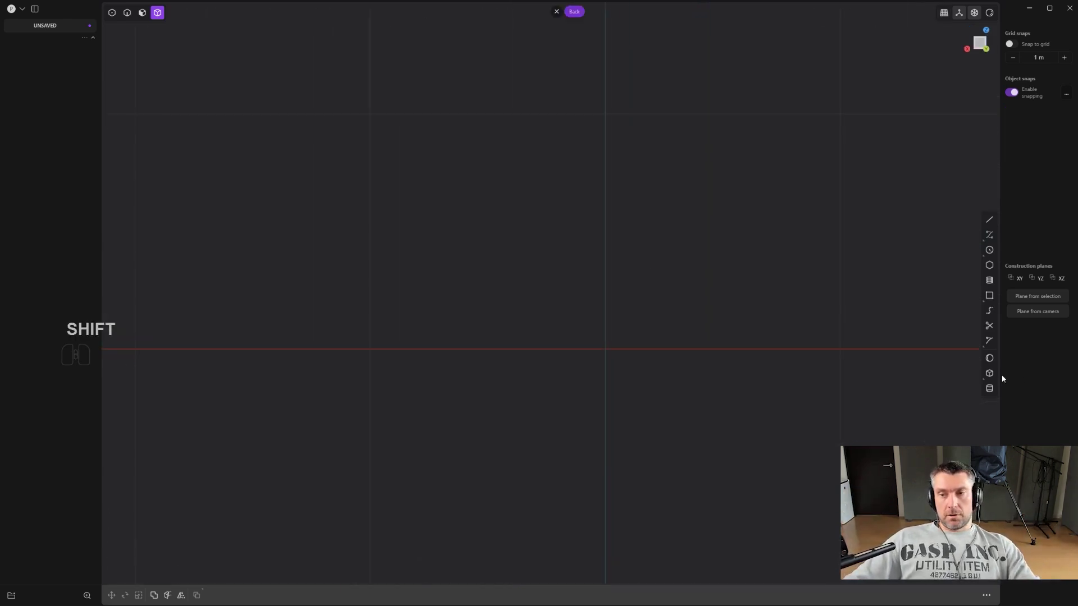
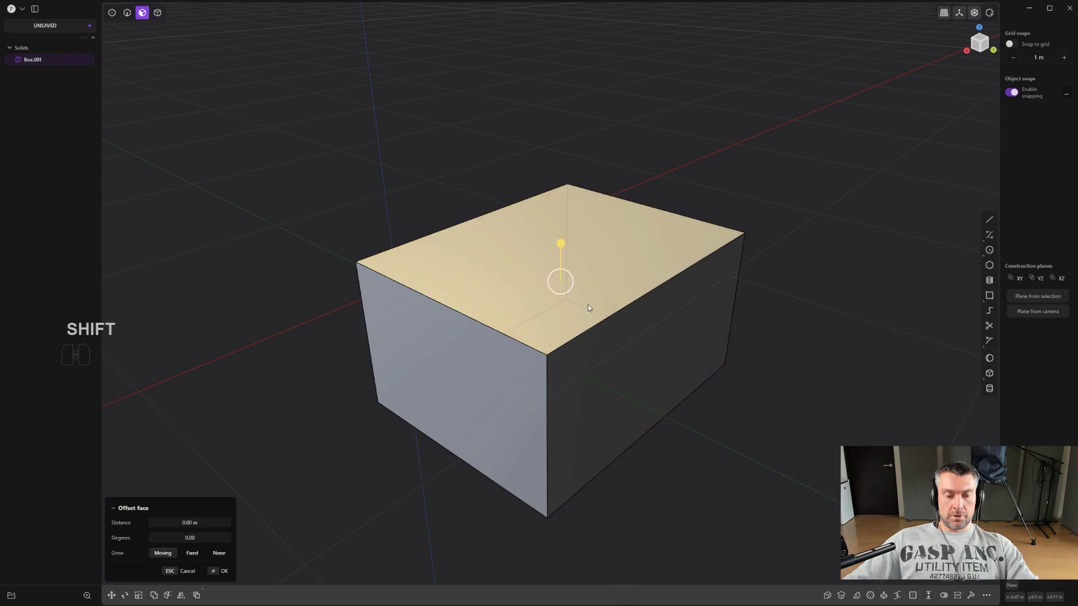
key(2)
right_click(560, 365)
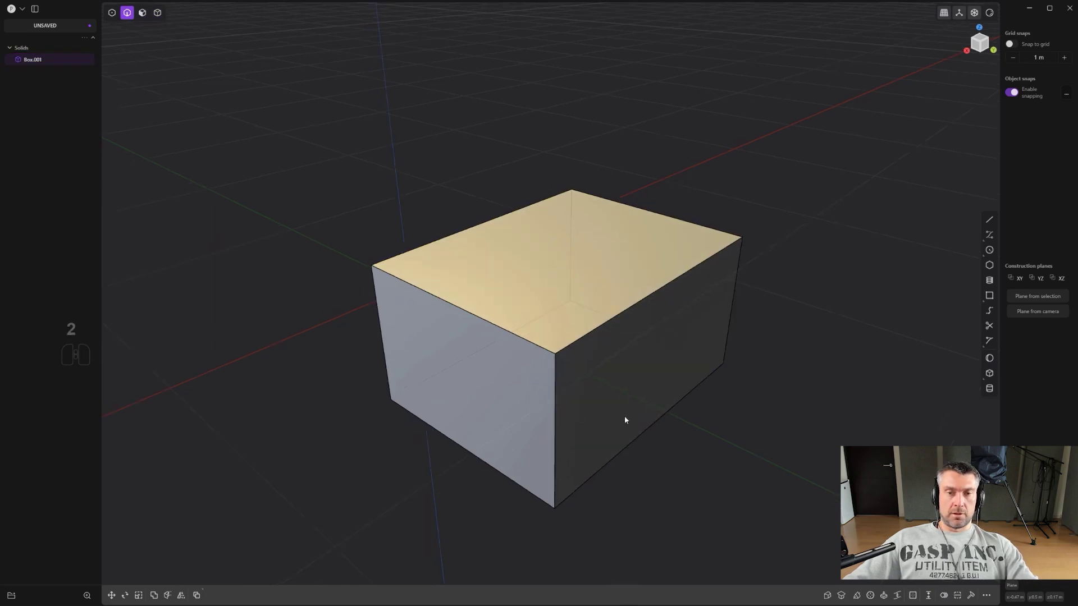
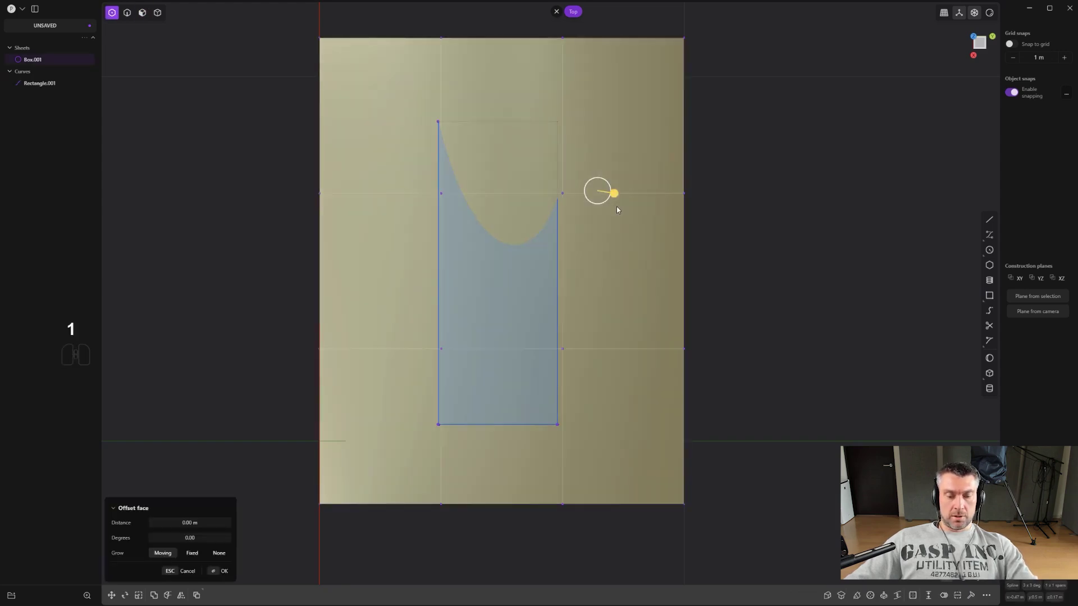
key(f)
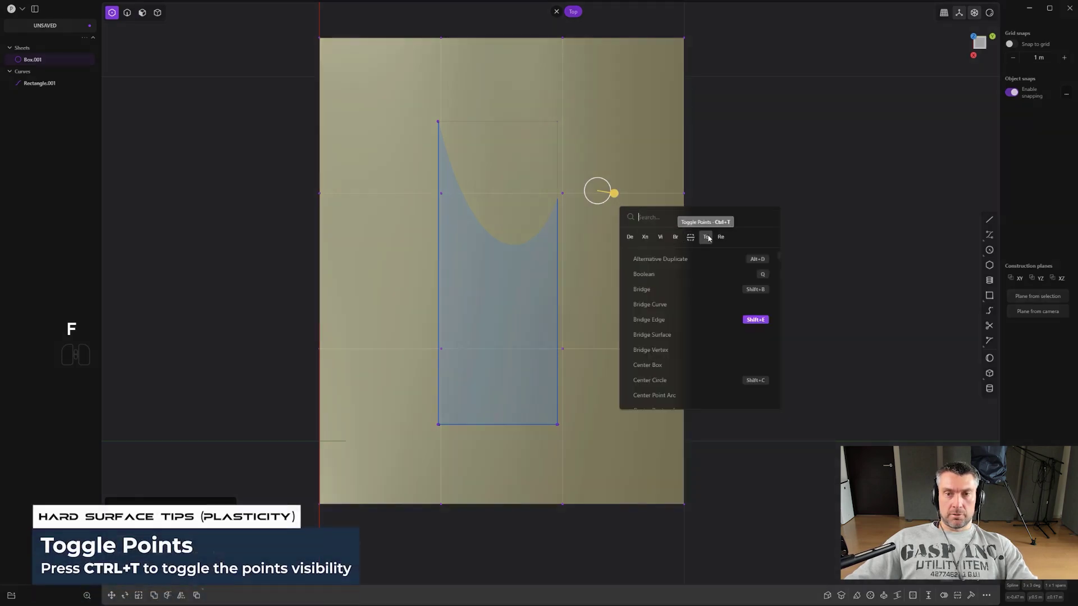
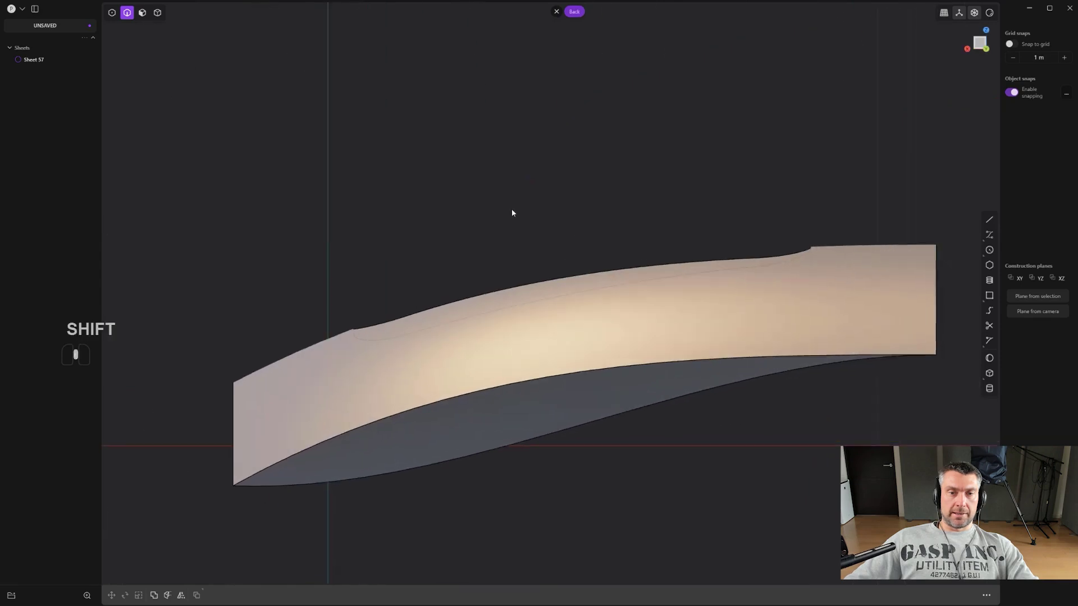
Pick around the rounded slot opening on the arched sheet while orbiting above it
middle_click(507, 211)
click(996, 238)
middle_click(449, 227)
middle_click(450, 195)
drag(461, 194, 486, 191)
scroll(up, 3)
drag(445, 224, 457, 192)
click(354, 255)
click(428, 159)
click(660, 155)
click(782, 200)
right_click(775, 197)
middle_click(693, 227)
Draw an arching guide curve starting above the sheet
key(g)
key(g)
click(475, 191)
drag(464, 183, 339, 69)
scroll(up, 3)
middle_click(486, 202)
middle_click(444, 202)
middle_click(483, 209)
scroll(up, 3)
key(1)
drag(338, 357, 362, 370)
right_click(329, 343)
click(371, 375)
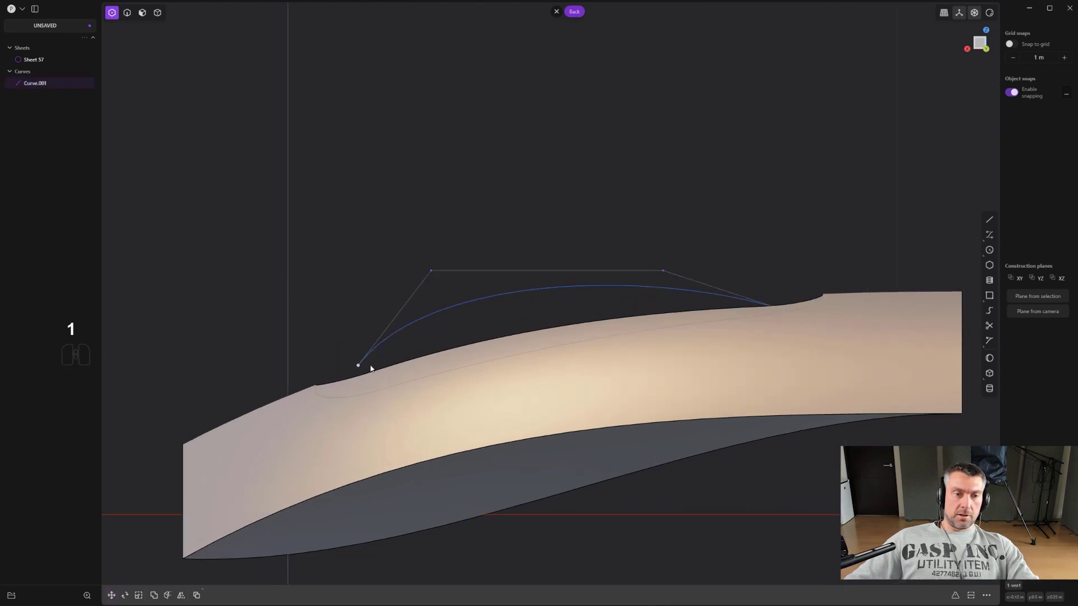
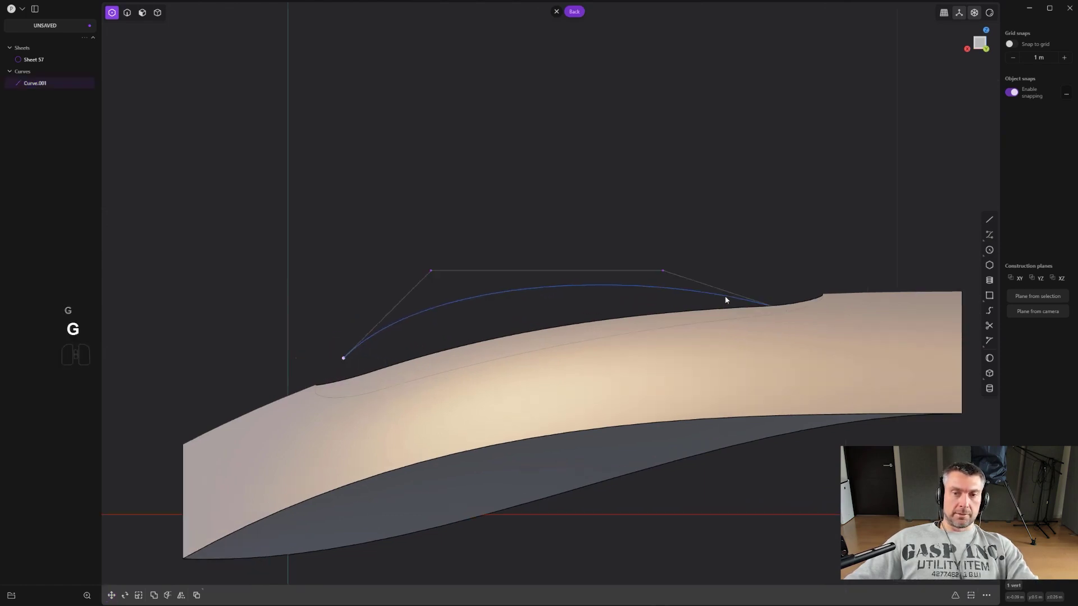
Reshape the guide curve's left end and move it into place inside the slot
key(1)
drag(762, 293, 792, 312)
click(798, 318)
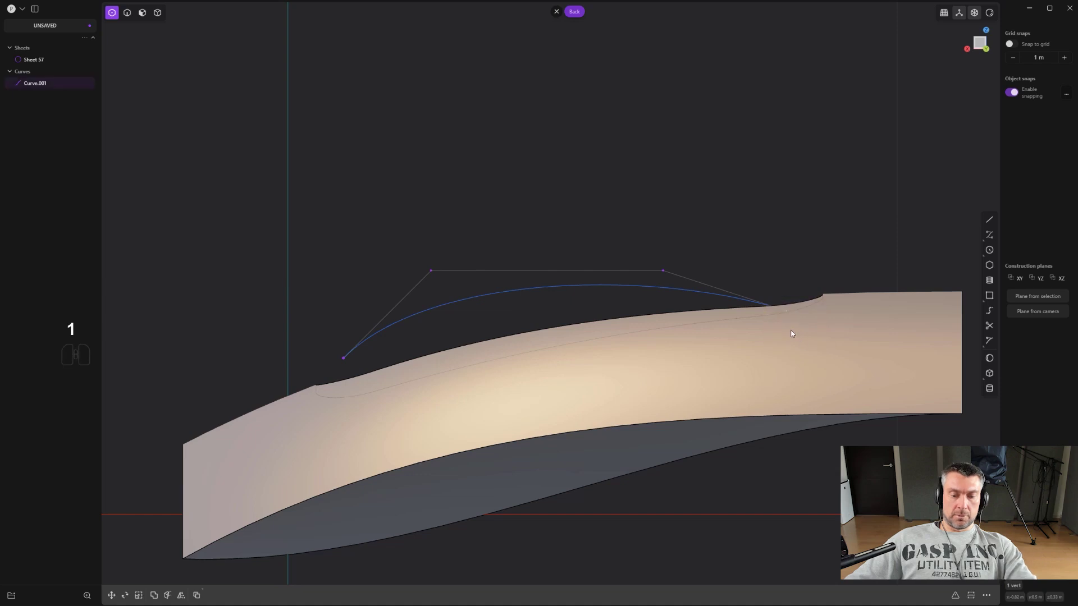
key(g)
key(g)
click(806, 304)
key(2)
middle_click(702, 293)
drag(639, 225, 693, 274)
click(655, 321)
middle_click(674, 312)
scroll(up, 3)
Run X-NURBS on the slot's boundary edges to preview a patch across it
key(f)
click(768, 355)
scroll(up, 3)
middle_click(620, 357)
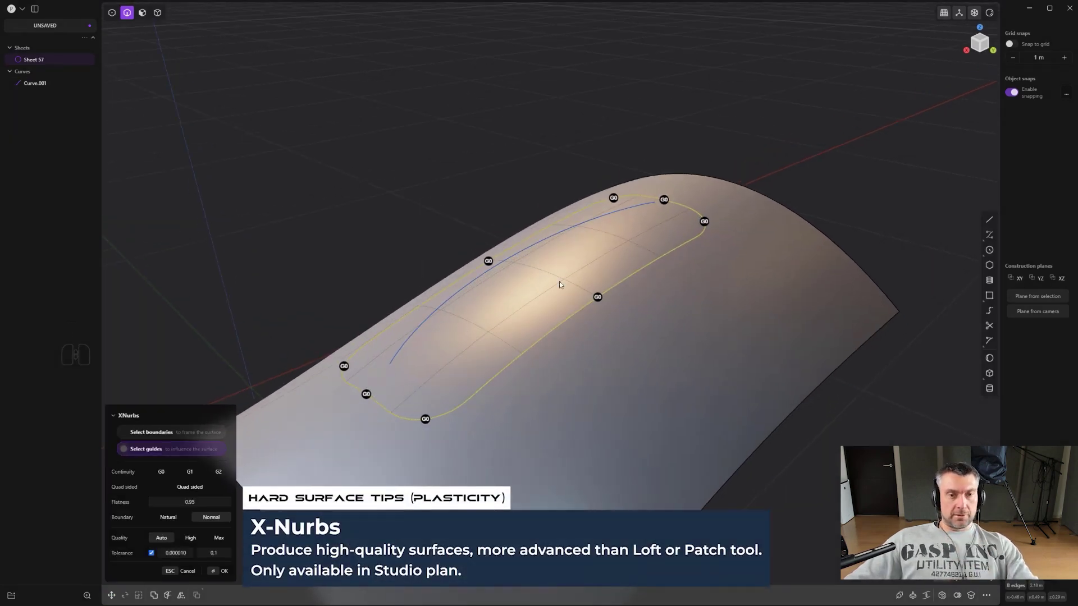
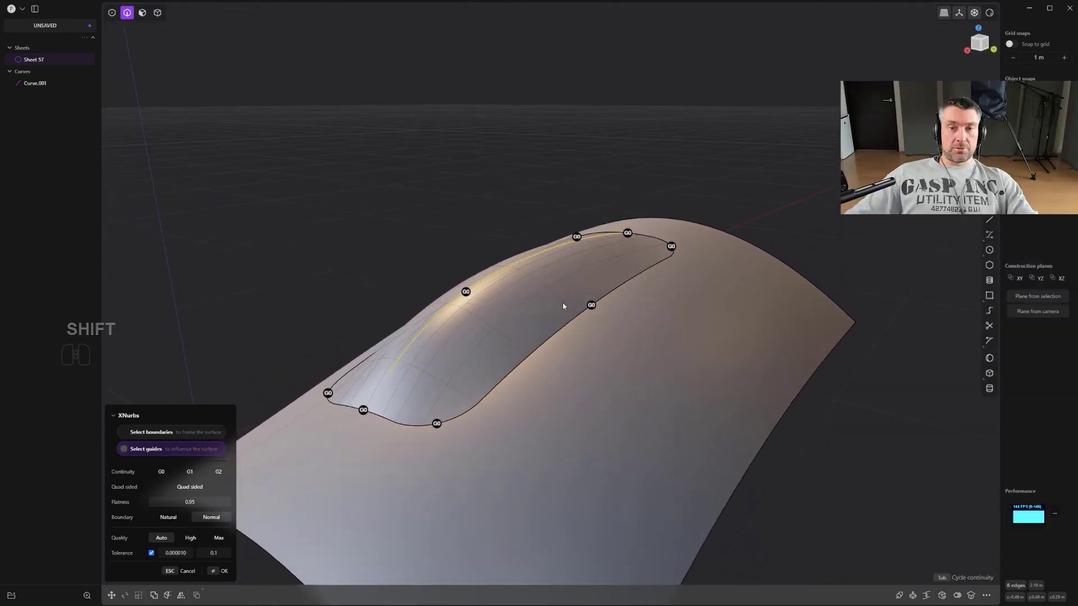
Undo the X-NURBS fill, try Patch Hole, cancel it too, and orbit along the open slot
key(ctrl+z)
click(944, 599)
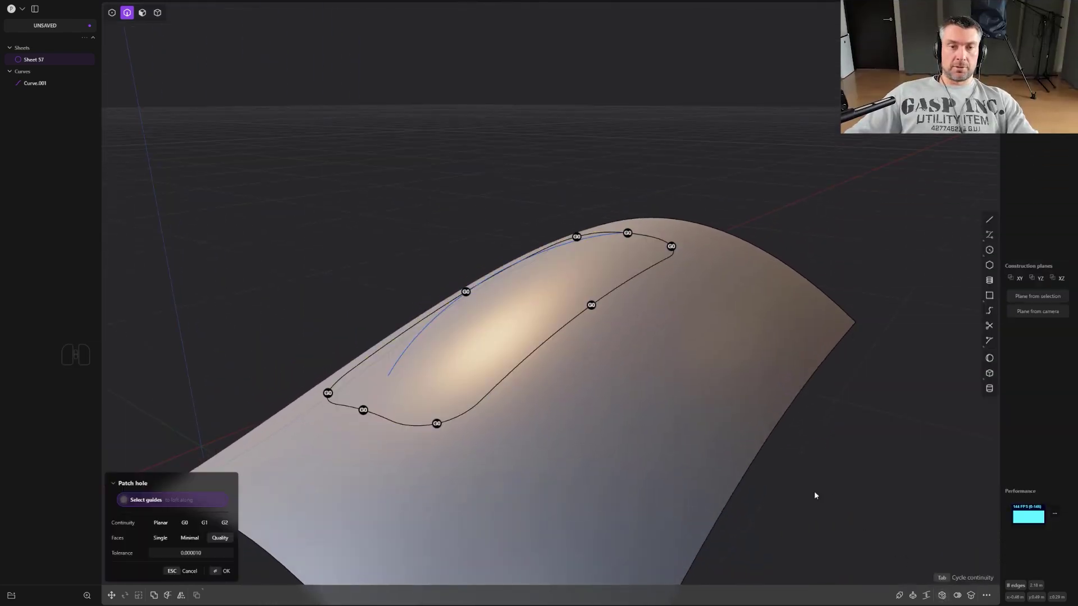
click(488, 284)
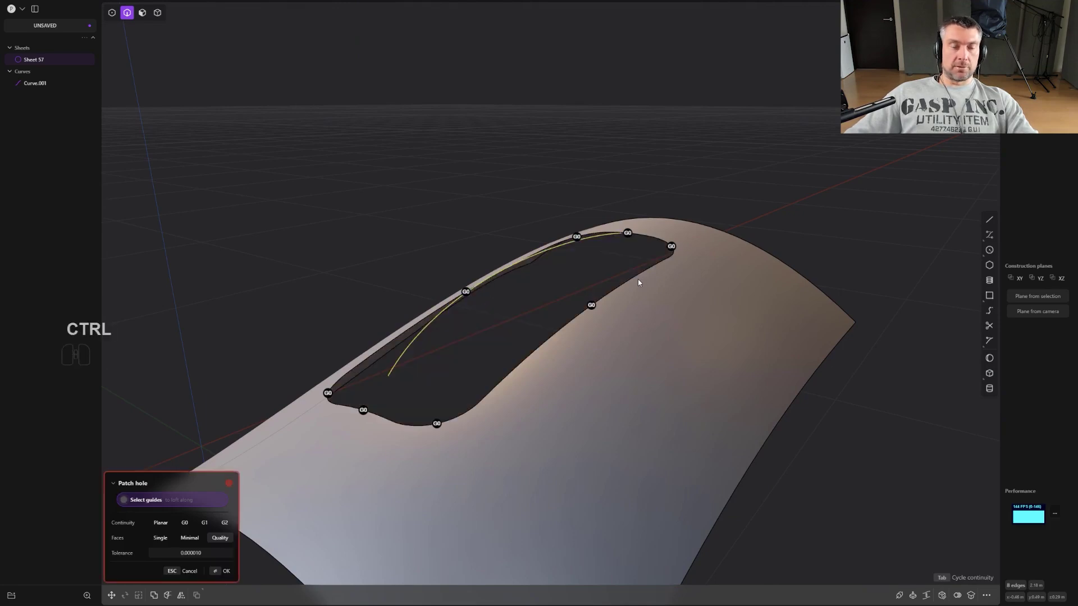
key(ctrl+z)
middle_click(559, 244)
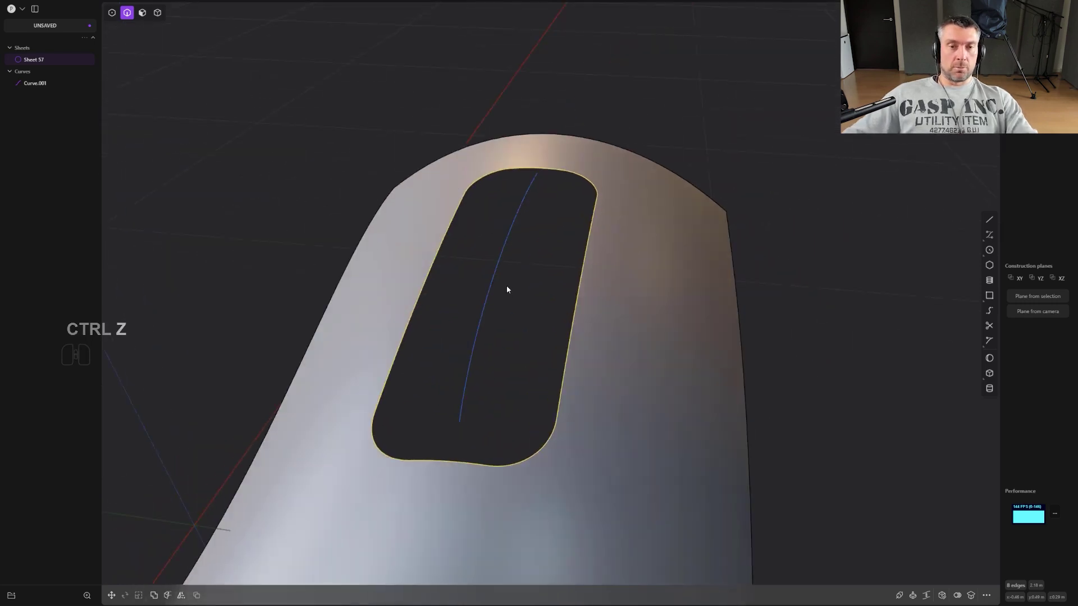
drag(504, 286, 455, 272)
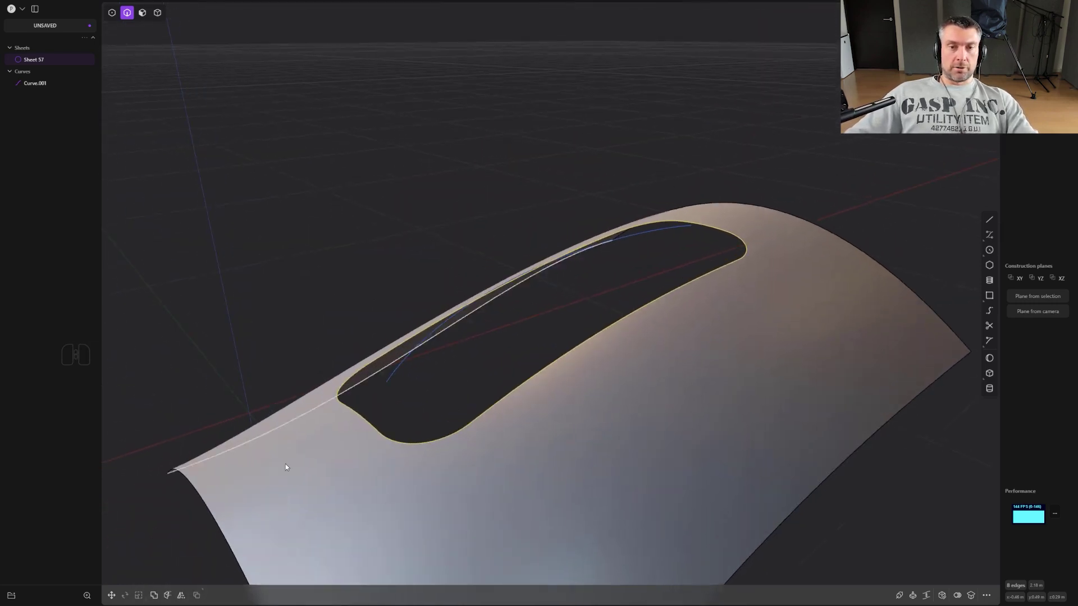
middle_click(525, 292)
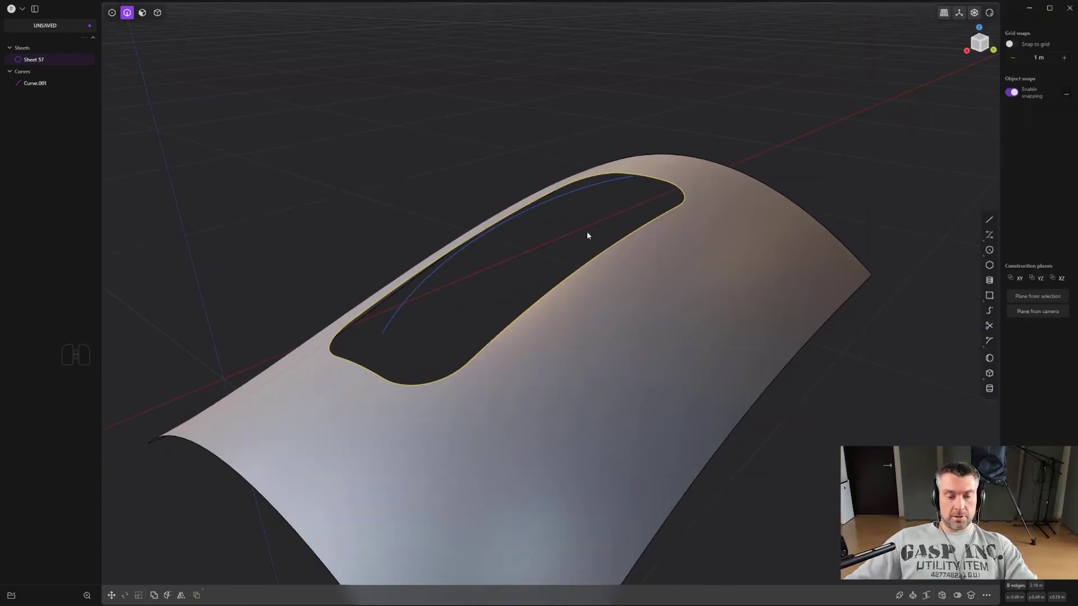
Make a first X-NURBS attempt on the curve frame and undo it
key(f)
click(616, 263)
click(525, 214)
right_click(758, 163)
click(760, 161)
drag(548, 247, 610, 251)
key(ctrl+z)
Select the circles, lines and boundary curves of the frame in the outliner
click(741, 414)
click(765, 261)
double_click(736, 227)
click(656, 360)
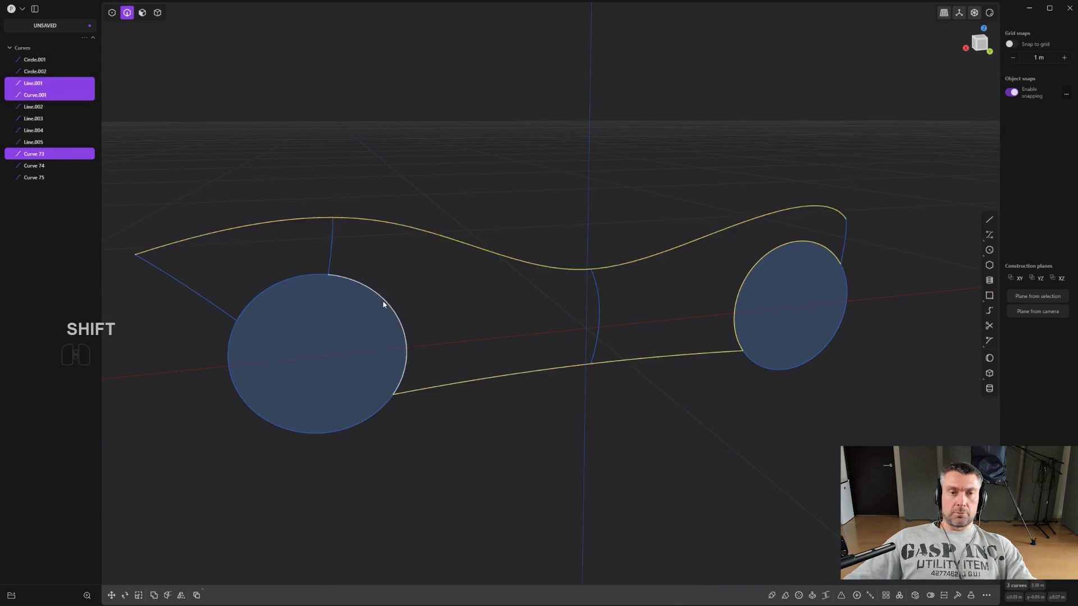
click(387, 303)
click(314, 278)
Skin the selected frame with a single X-NURBS surface and accept it
key(f)
click(701, 427)
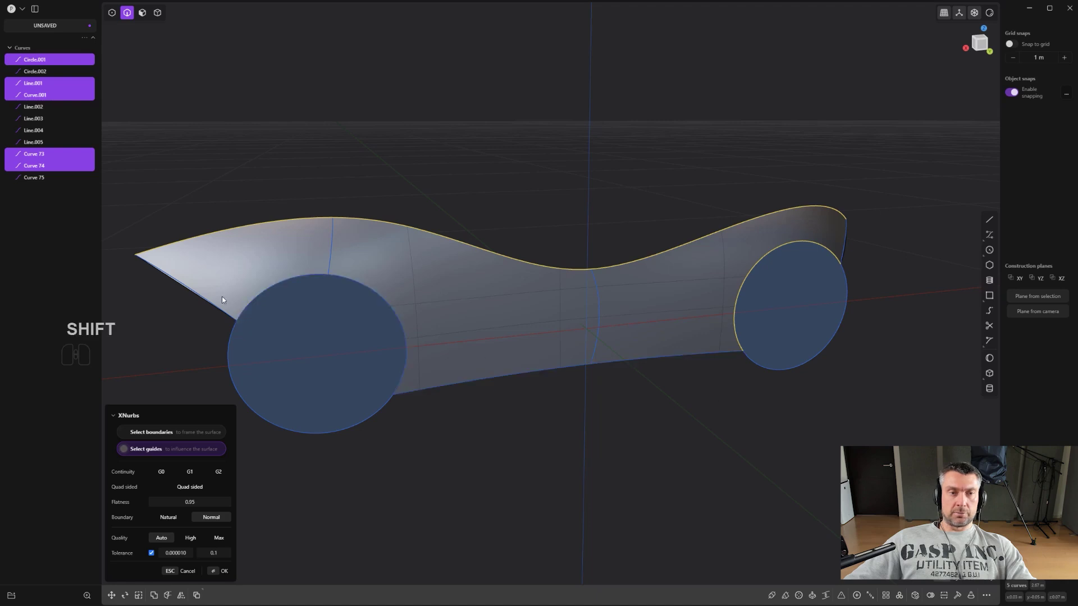
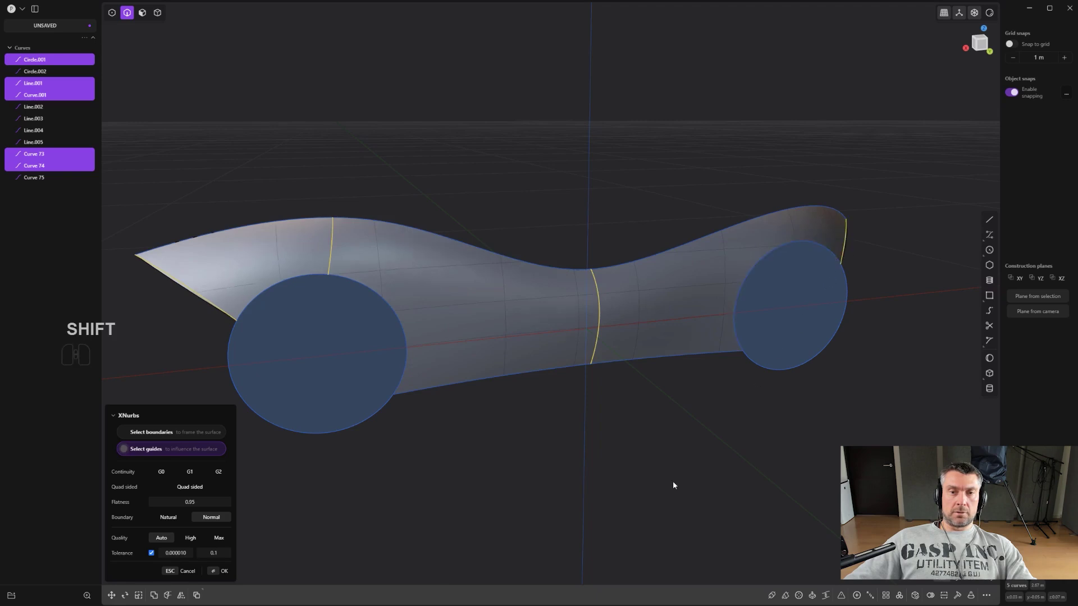
right_click(659, 433)
click(659, 432)
drag(654, 416, 585, 380)
drag(560, 380, 425, 404)
Orbit around the T-shaped extruded sheet to look down along its curved groove
drag(460, 392, 519, 421)
drag(431, 412, 606, 372)
scroll(down, 3)
drag(568, 356, 511, 358)
middle_click(532, 359)
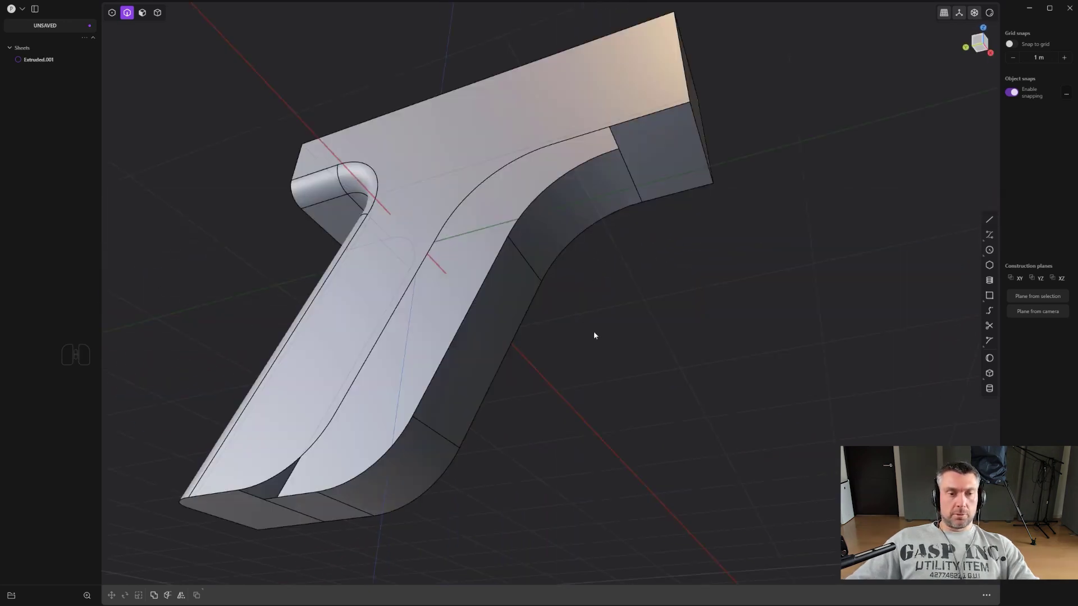
middle_click(595, 323)
middle_click(628, 330)
middle_click(630, 324)
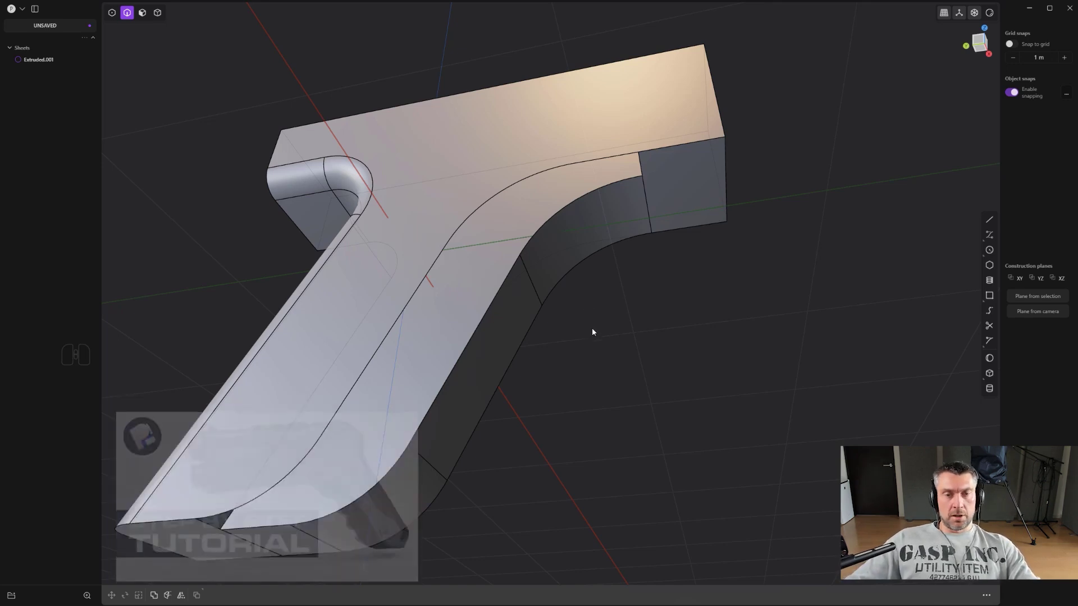
drag(568, 303, 577, 319)
middle_click(552, 335)
middle_click(557, 328)
Pick the groove's curved edge and try Extend Sheet on it
click(545, 231)
drag(590, 297, 606, 334)
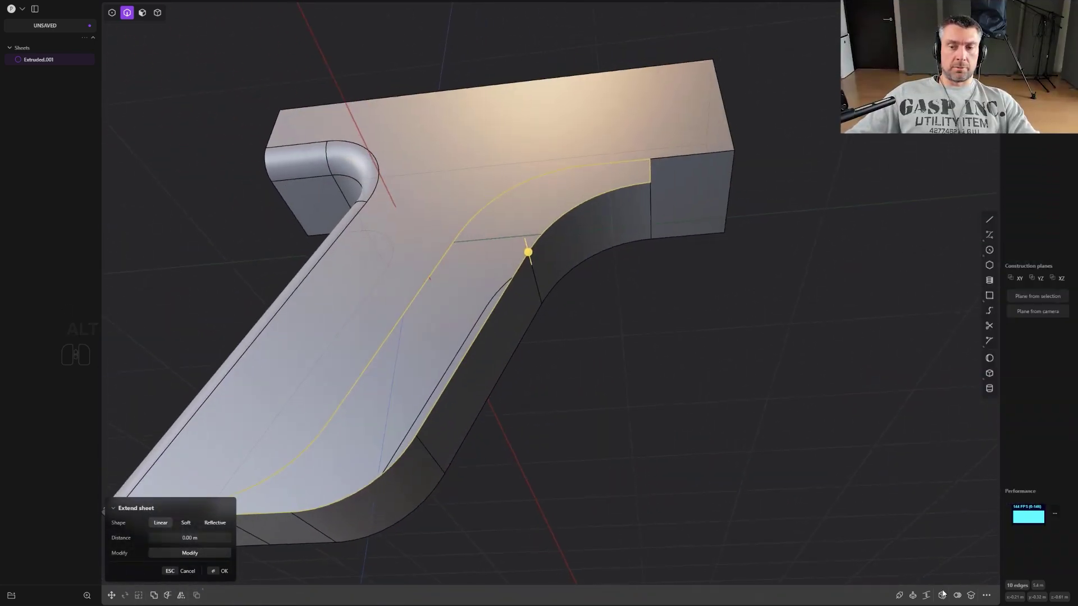
click(946, 593)
drag(631, 362, 660, 346)
drag(341, 339, 249, 395)
middle_click(271, 377)
Patch the groove with guides, checking it from below and above, and confirm
drag(453, 287, 435, 274)
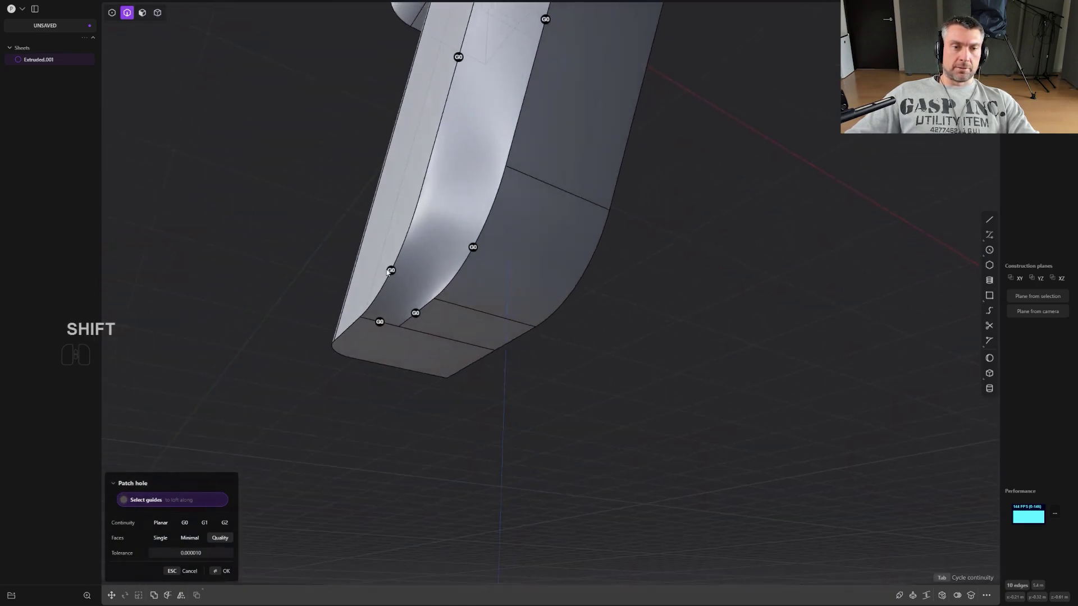
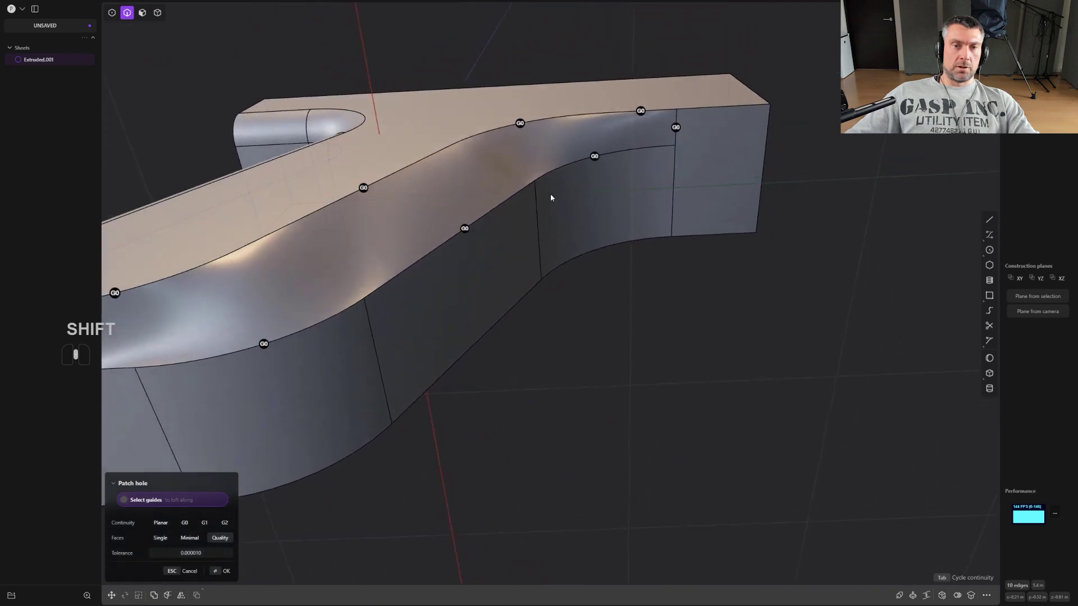
drag(593, 235, 622, 271)
middle_click(624, 297)
key(ctrl+shift+z)
drag(615, 335, 597, 408)
drag(571, 387, 540, 411)
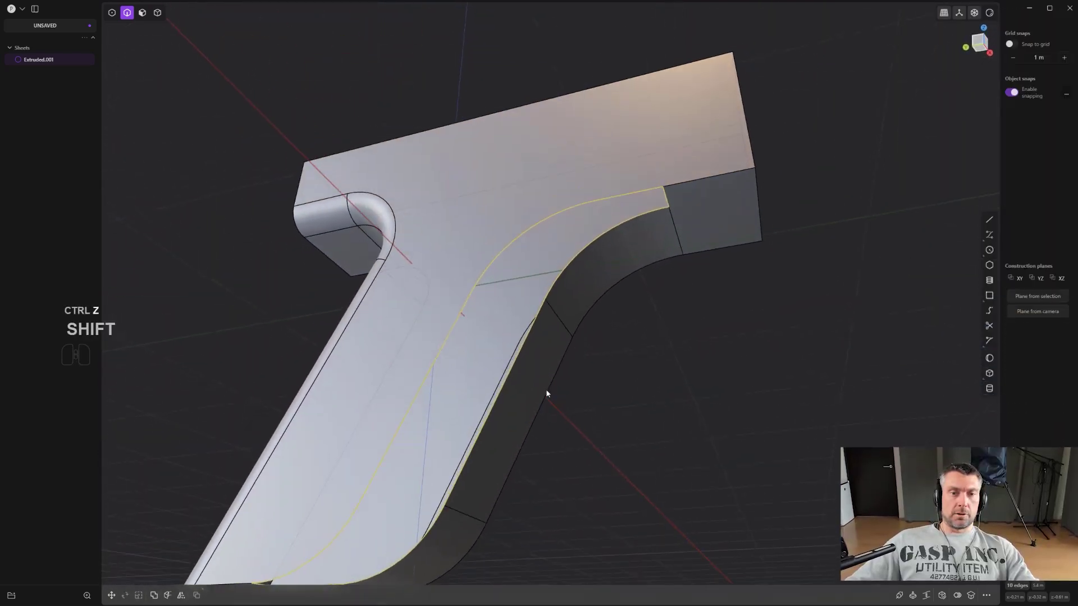
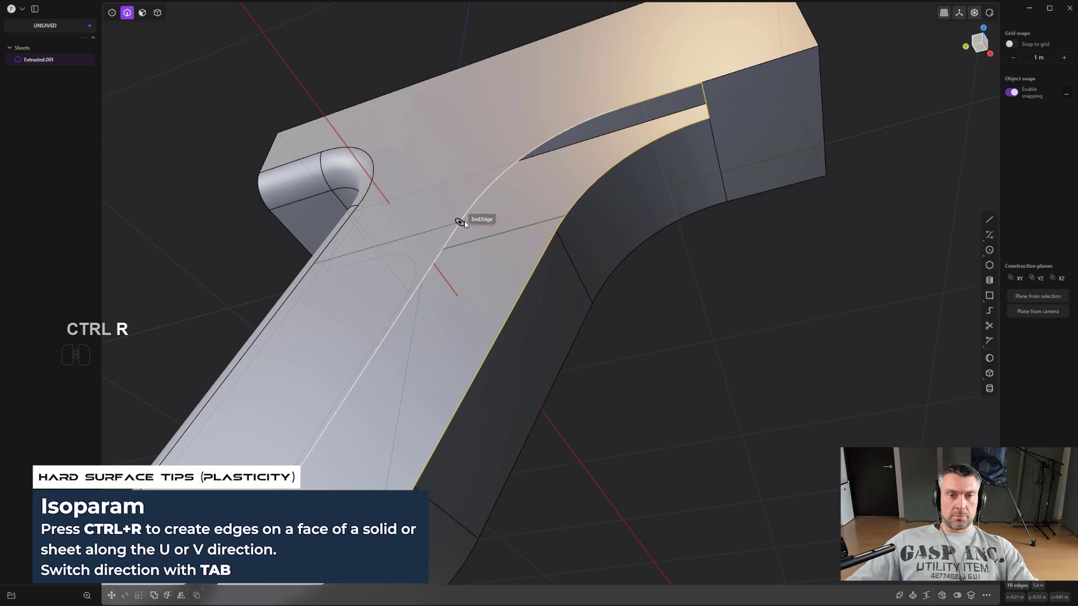
Add an isoparametric edge across the sheet's top face and orbit to look along the groove
click(468, 224)
drag(554, 272, 532, 322)
drag(560, 322, 547, 301)
drag(543, 294, 520, 273)
middle_click(552, 259)
scroll(down, 3)
middle_click(641, 217)
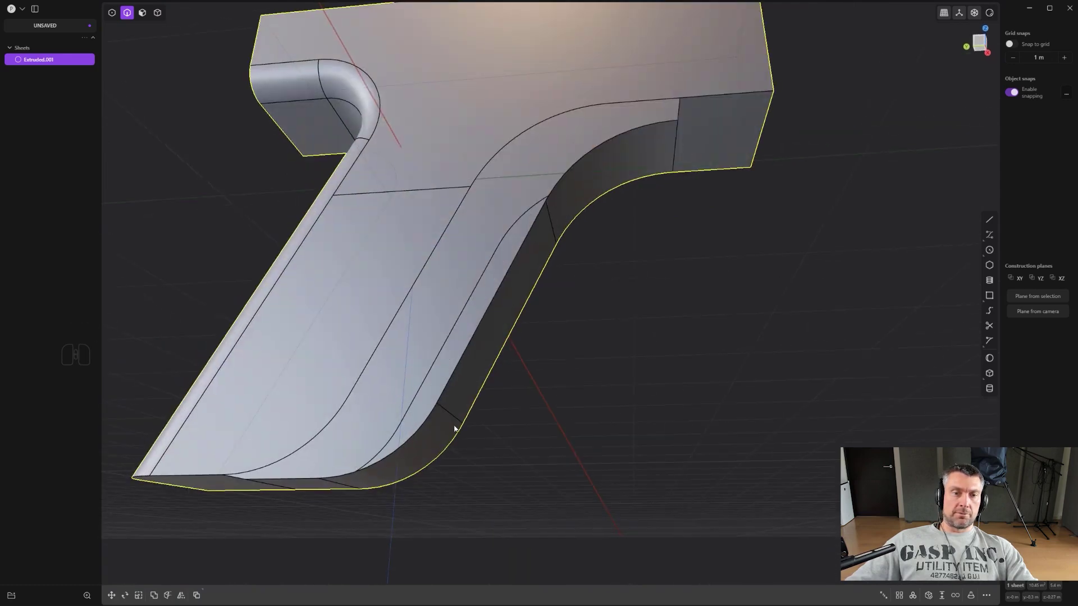
drag(413, 427, 421, 415)
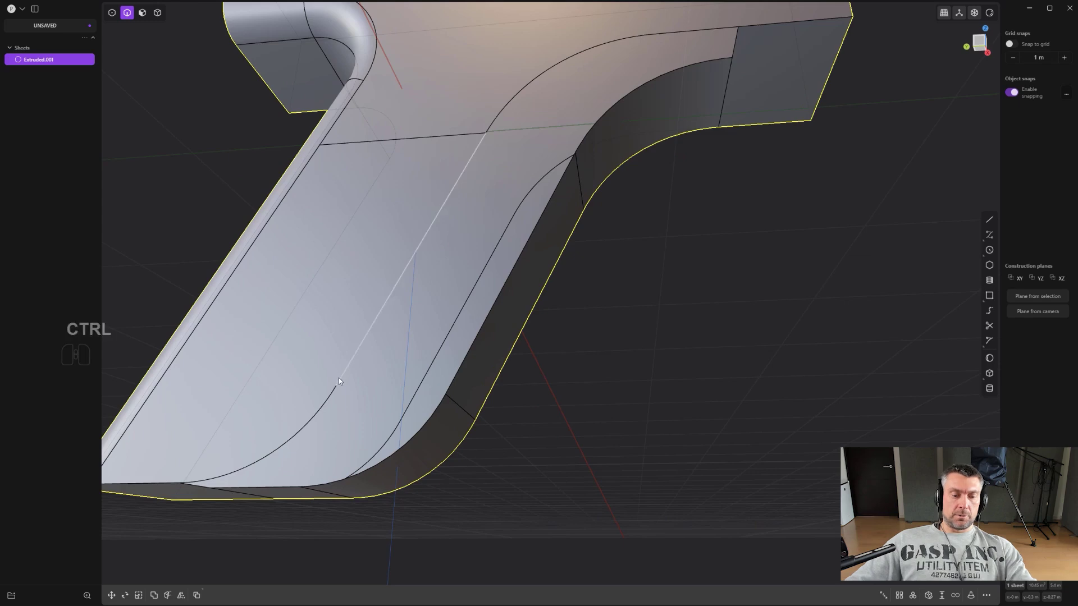
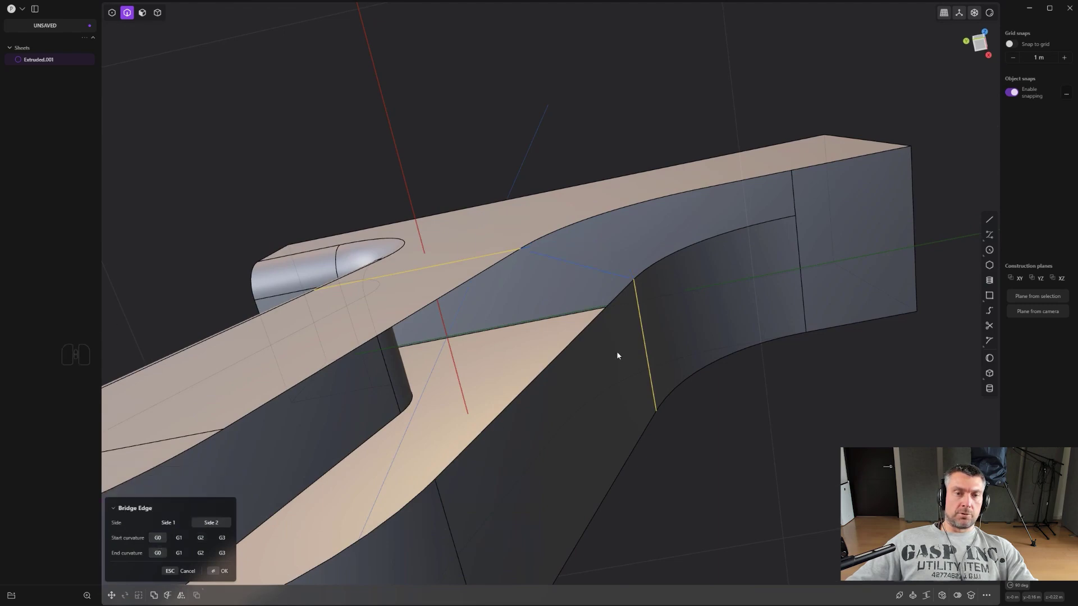
Bridge the first pair of groove edges with G1 end curvature and tension 0.70
drag(623, 353, 638, 332)
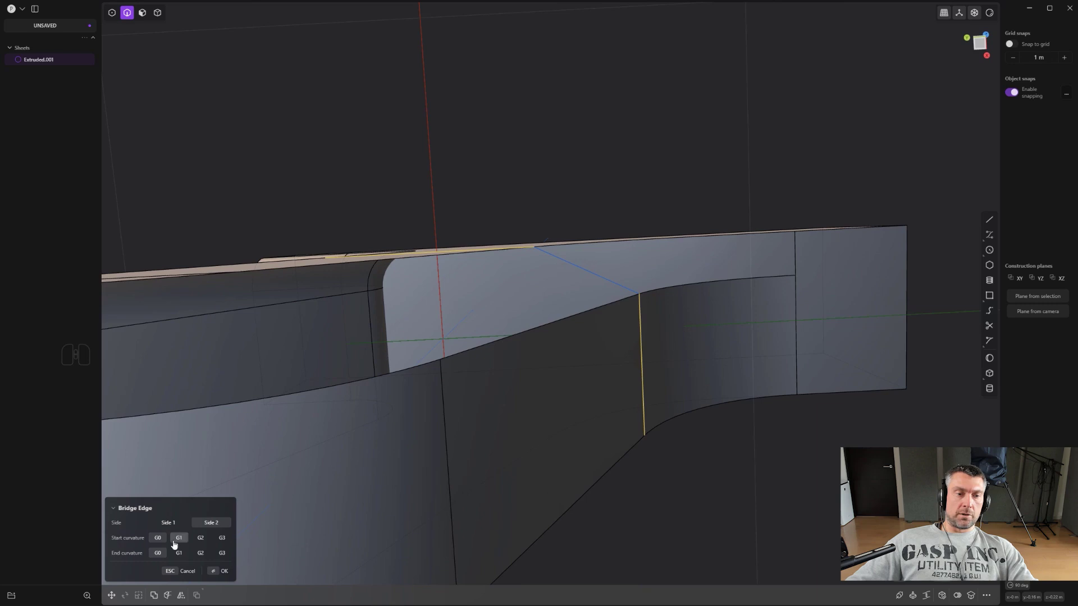
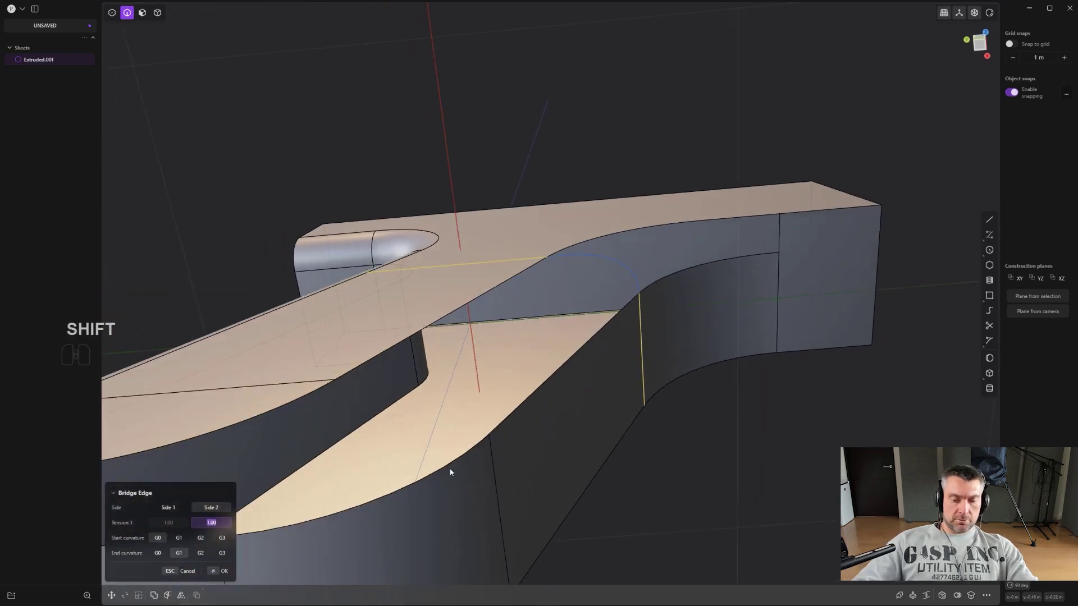
key(0)
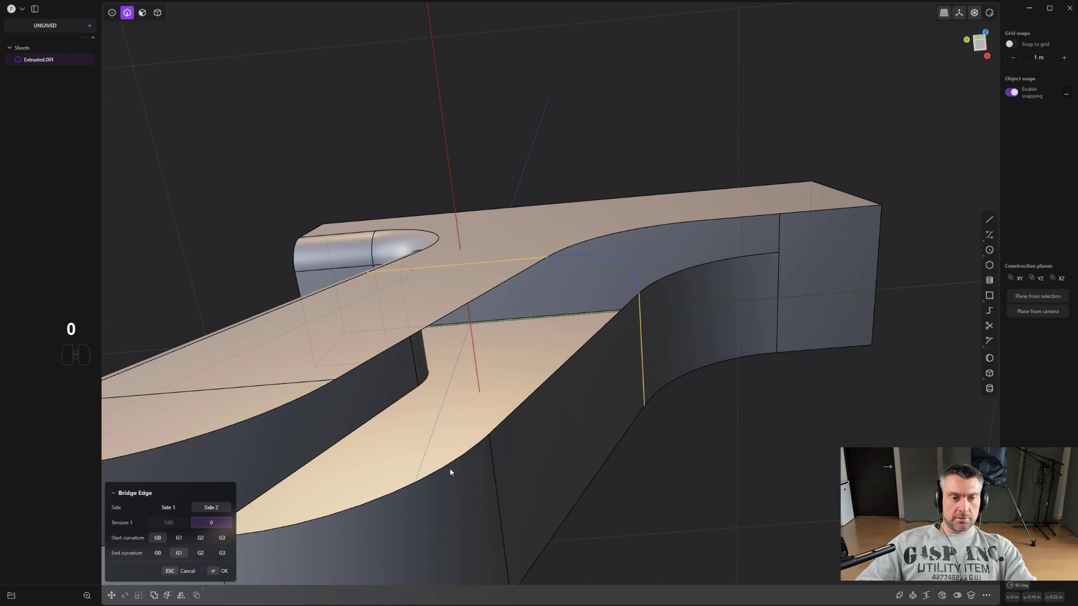
key(.)
key(7)
key(Return)
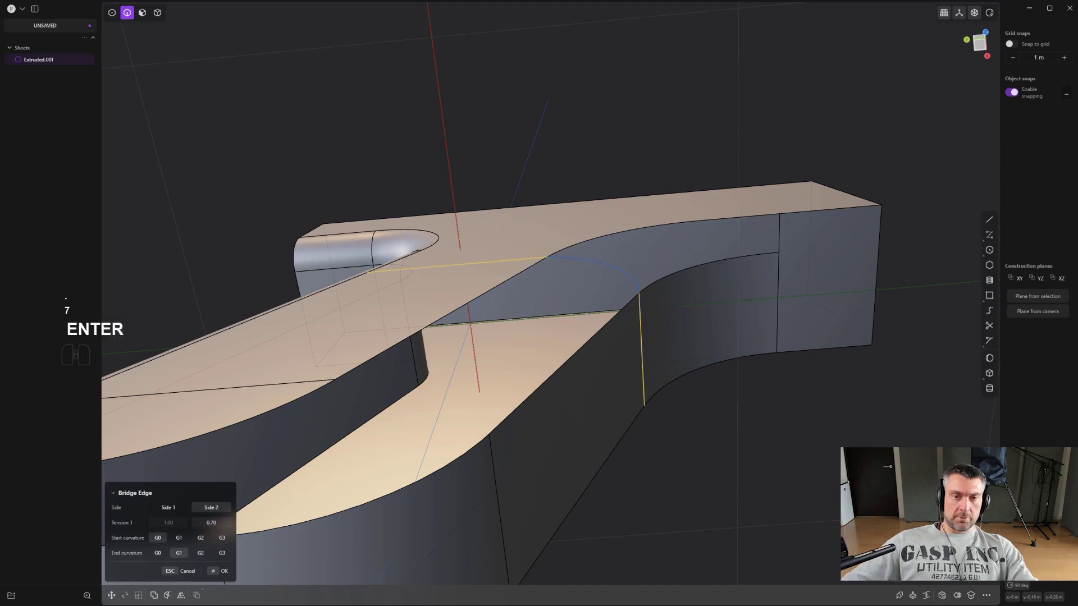
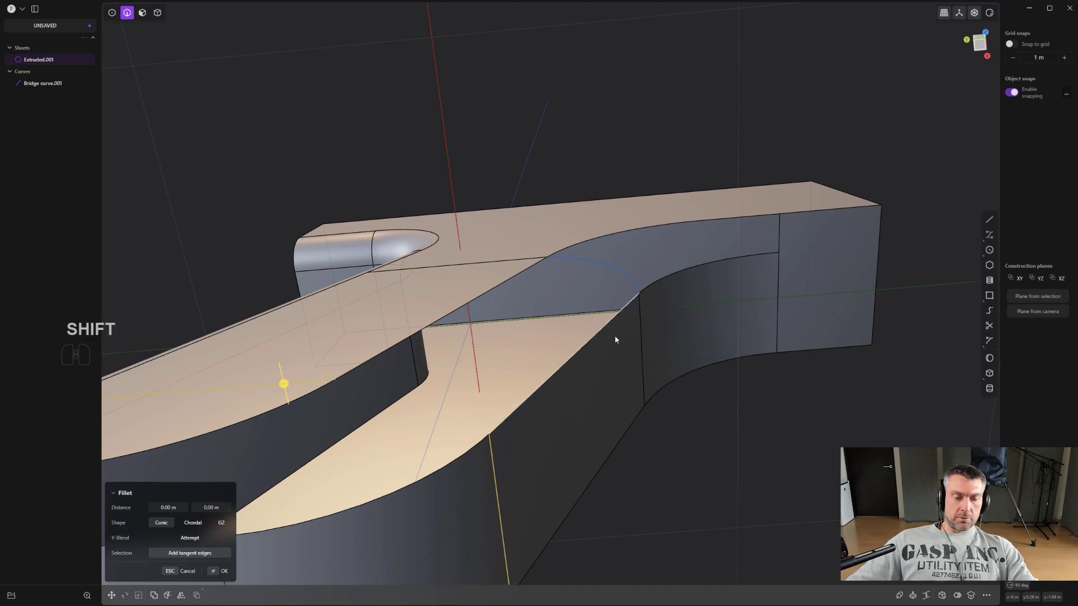
key(shift+q)
Bridge the other pair of groove edges with a second tangent curve at the same tension
key(shift+q)
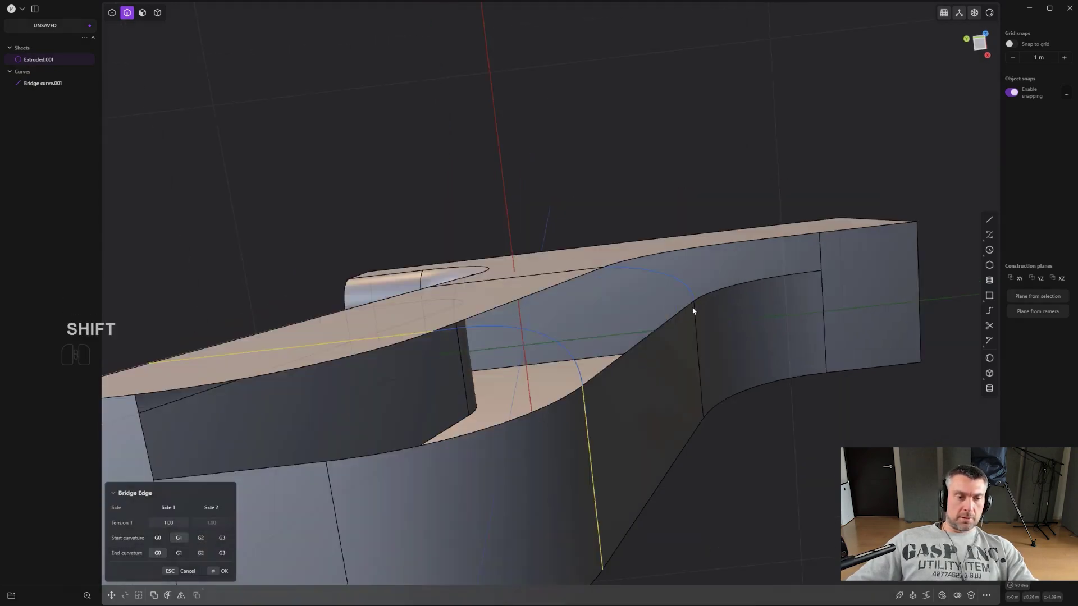
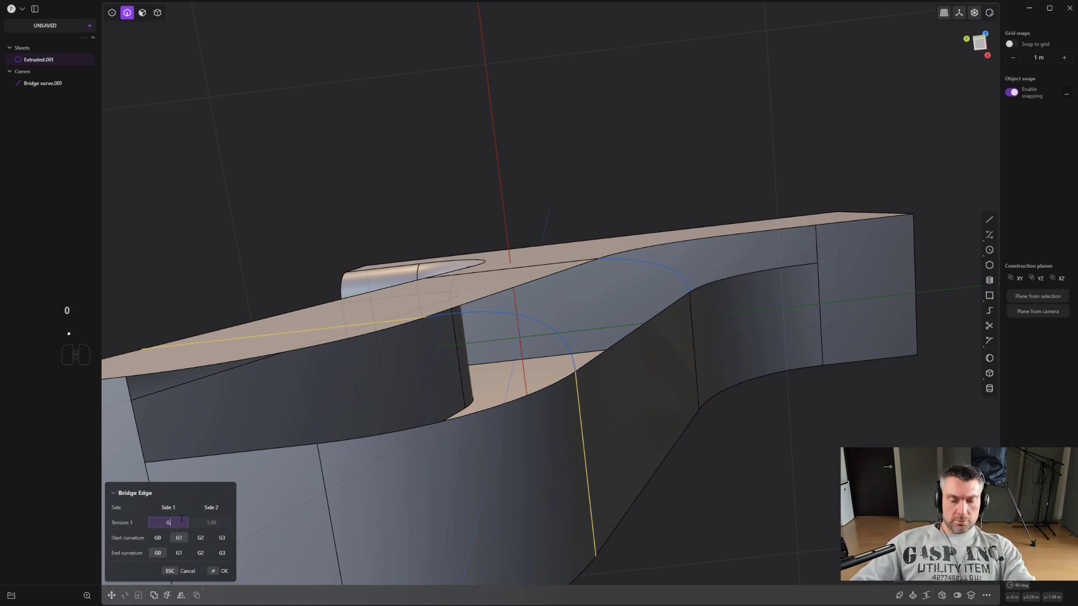
key(Return)
middle_click(586, 299)
right_click(627, 349)
click(626, 353)
click(532, 311)
click(538, 375)
click(654, 284)
Patch between the two bridge curves to fill the groove with a rounded surface and confirm
middle_click(654, 331)
drag(618, 320, 652, 346)
click(912, 594)
click(558, 346)
right_click(751, 410)
scroll(down, 3)
drag(542, 330, 524, 363)
key(2)
click(589, 227)
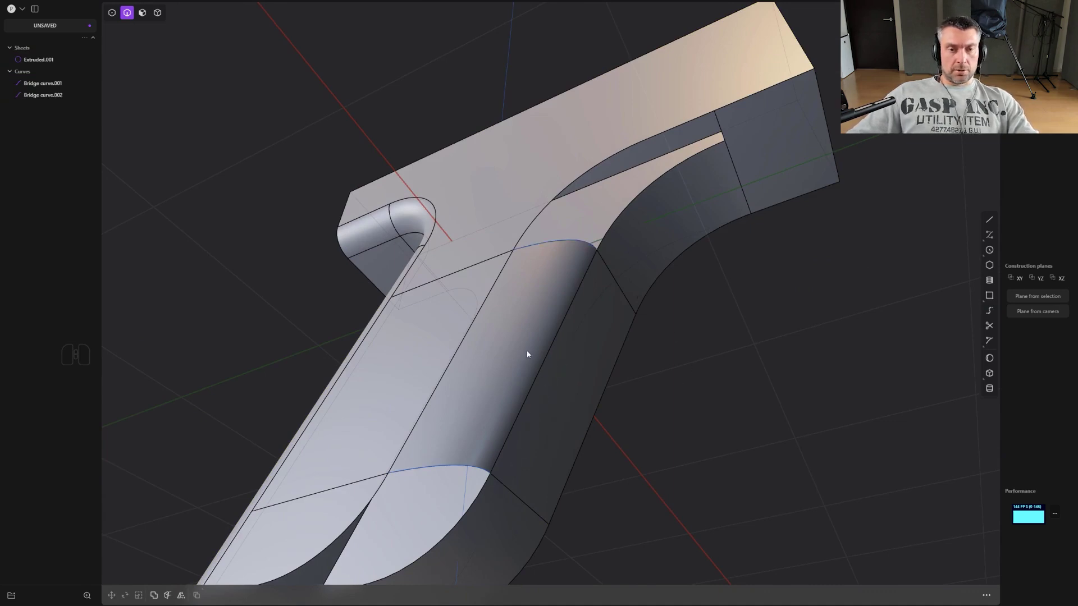
Select the five boundary edges of the open hole at the groove's end
middle_click(599, 253)
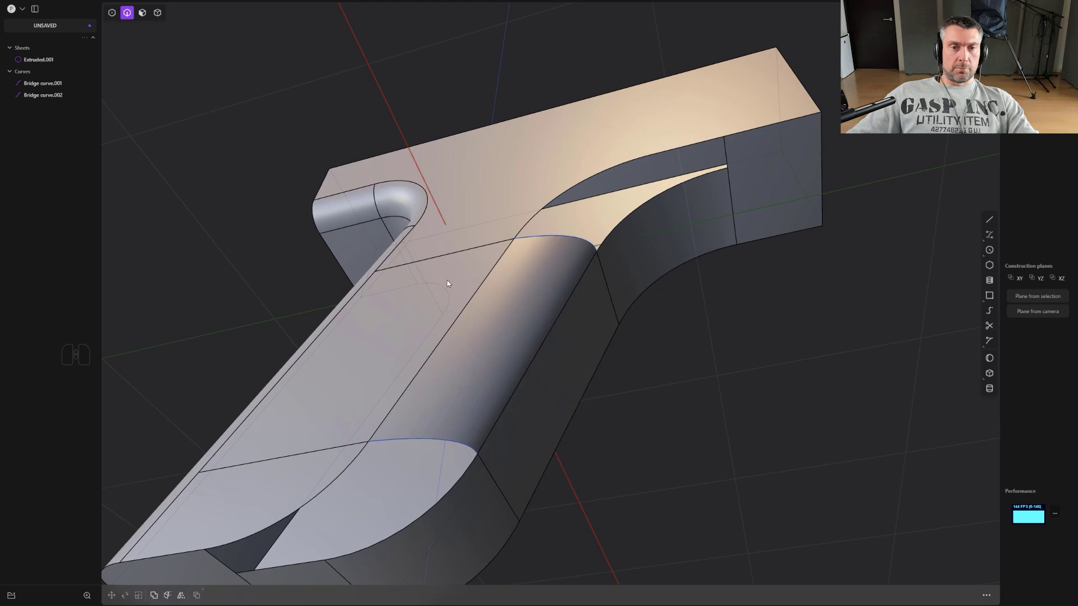
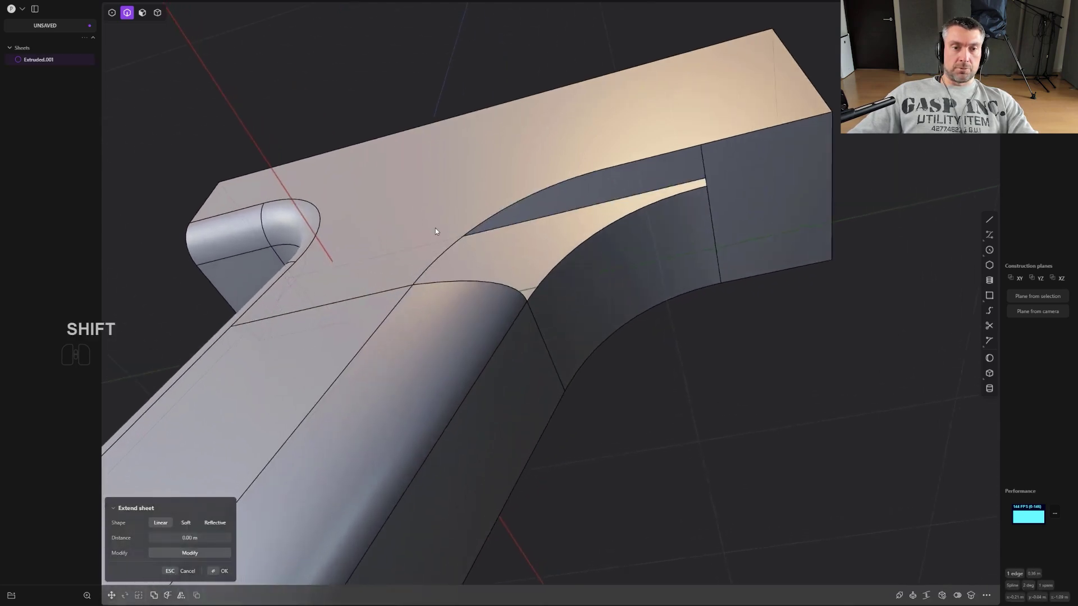
middle_click(462, 251)
middle_click(487, 268)
middle_click(696, 360)
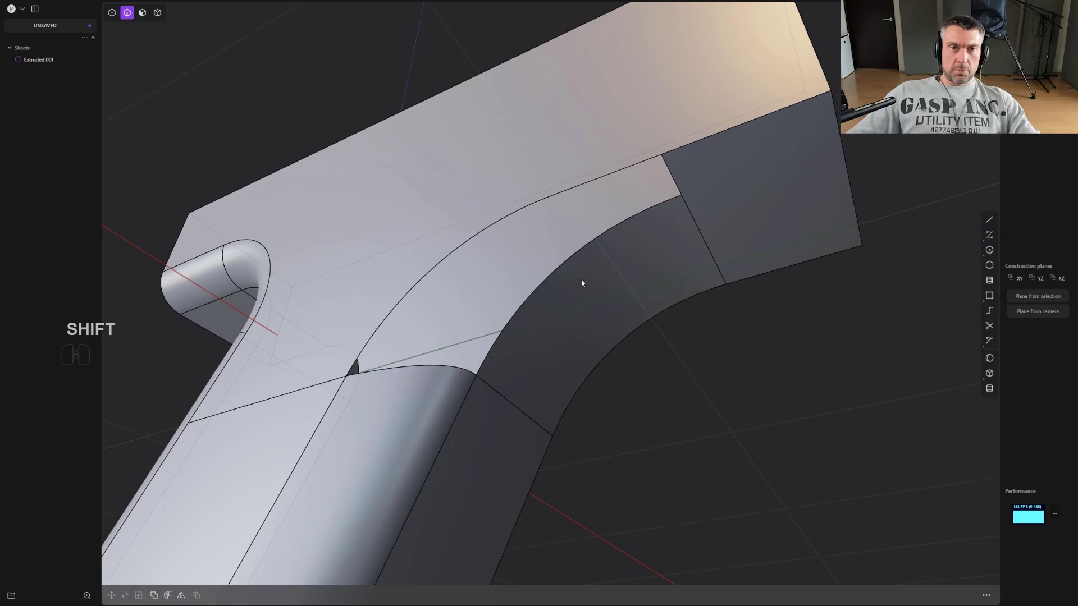
middle_click(574, 268)
middle_click(575, 263)
click(560, 238)
click(564, 241)
click(564, 236)
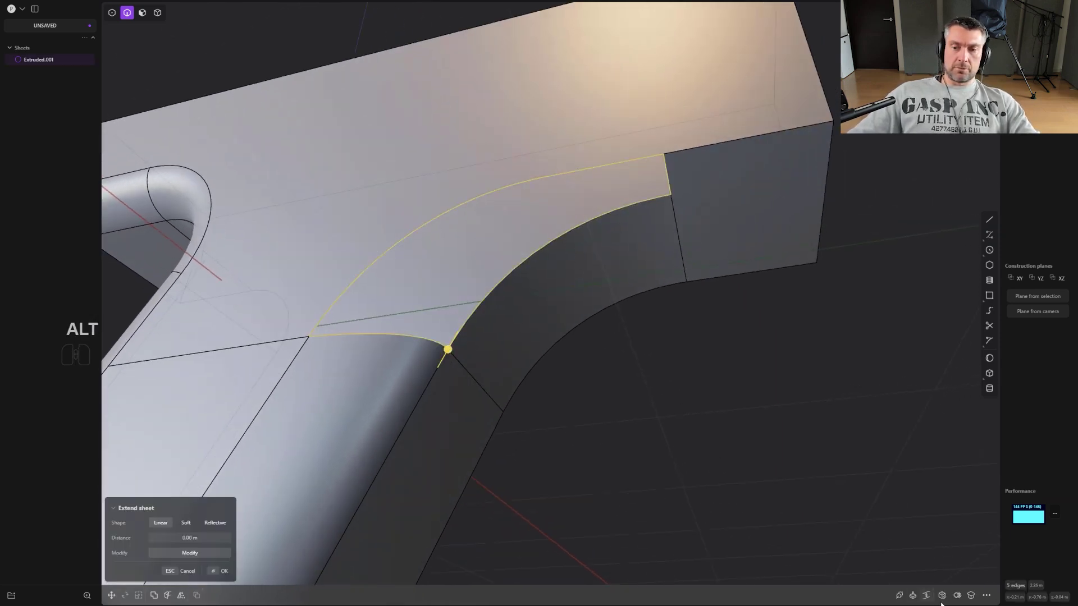
click(945, 600)
Run Patch Hole on the selected loop with X-NURBS quality faces
middle_click(589, 360)
drag(604, 390, 650, 463)
click(455, 441)
click(608, 330)
click(752, 258)
Inspect the patch preview and switch the viewport to a reflective matcap
drag(688, 321, 598, 357)
middle_click(576, 307)
scroll(up, 3)
drag(560, 293, 507, 272)
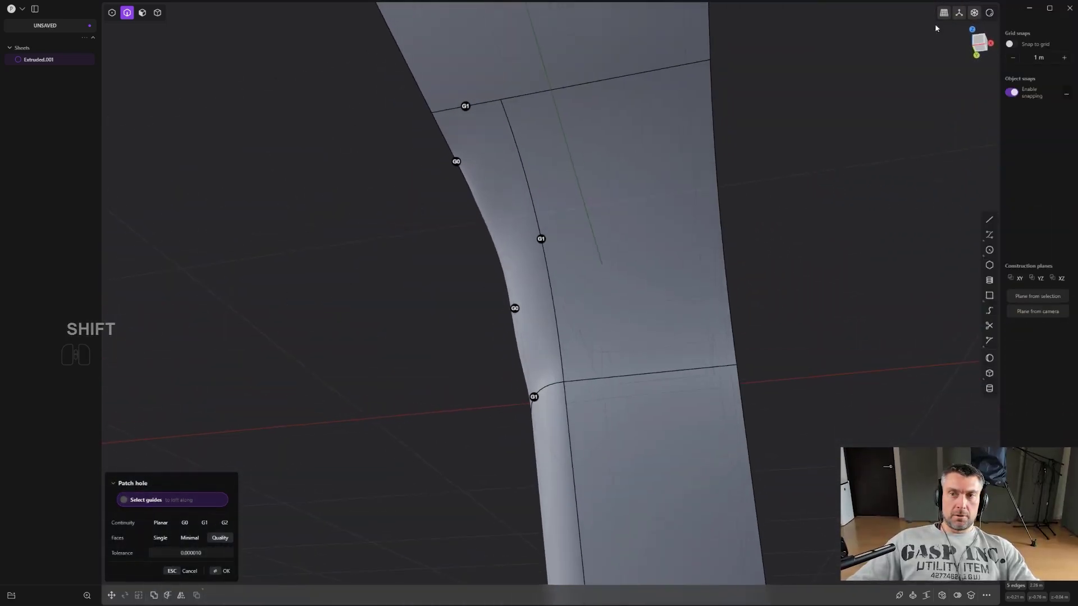
right_click(991, 12)
right_click(996, 16)
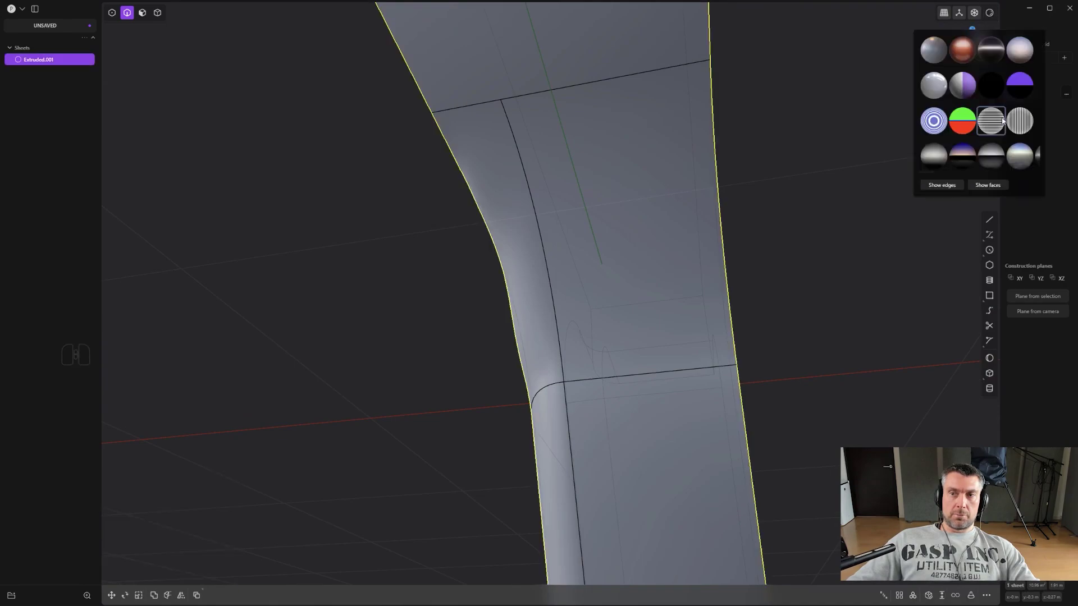
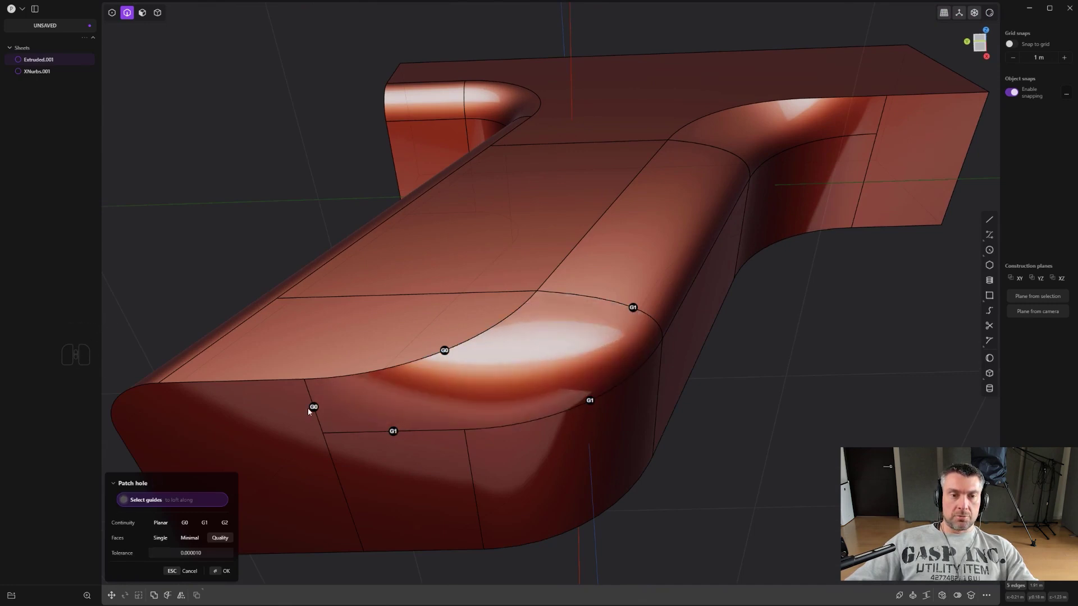
Switch the lower patch edges to G1, accept the X-NURBS patch and inspect it from the side
click(314, 409)
drag(586, 304, 497, 306)
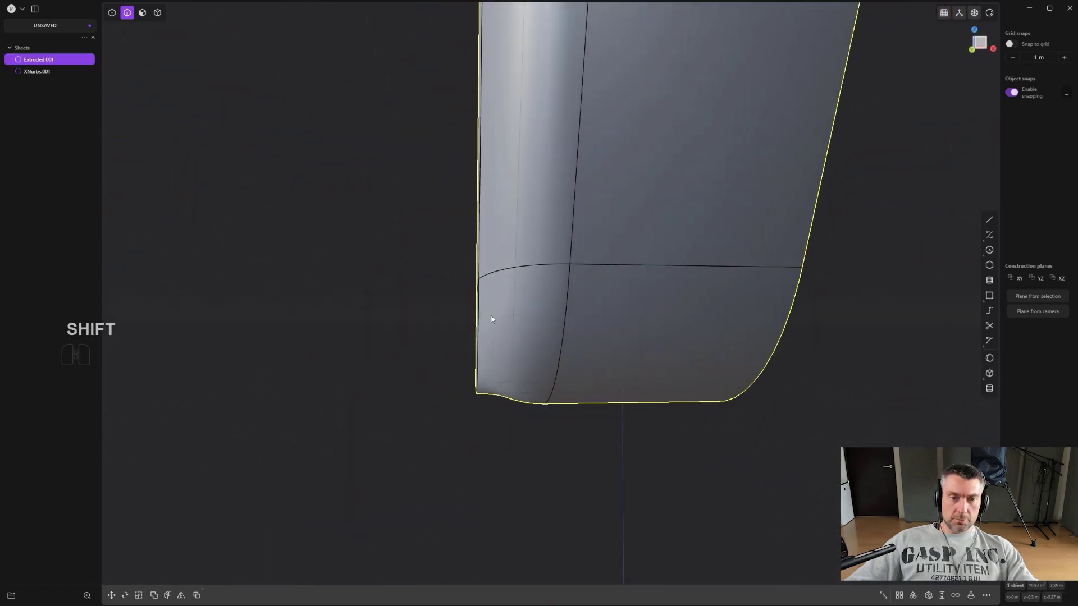
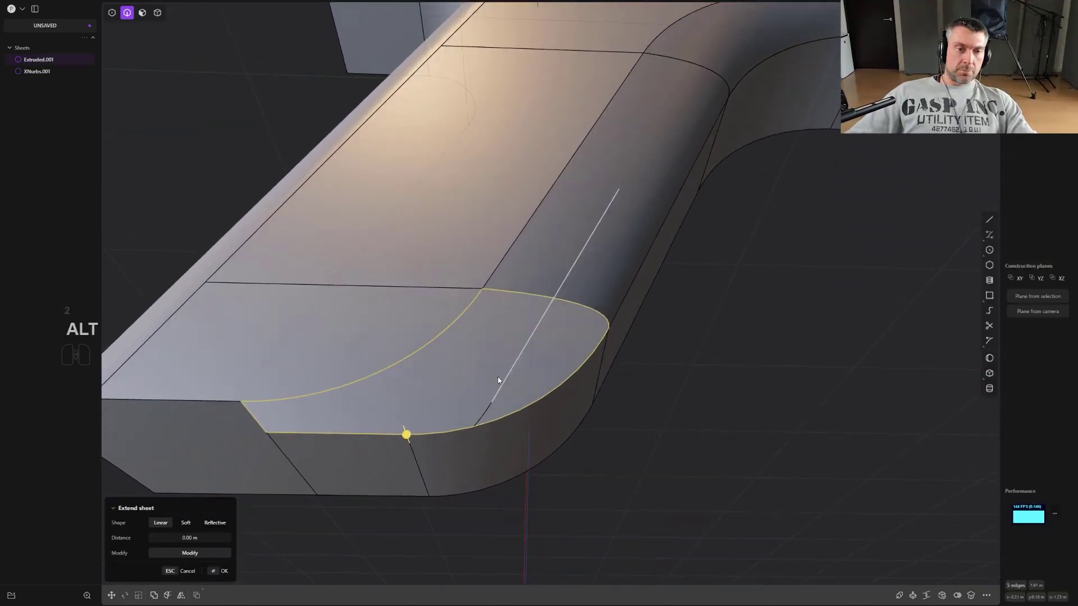
Select the edge loop around the hole at the groove's other end
click(945, 595)
drag(481, 448, 400, 471)
drag(404, 459, 450, 395)
drag(441, 393, 418, 407)
middle_click(423, 413)
drag(443, 396, 554, 369)
Patch this second hole with tangent continuity and confirm it
key(ctrl+shift+z)
middle_click(589, 343)
scroll(up, 3)
key(ctrl+r)
key(Tab)
click(487, 371)
click(512, 454)
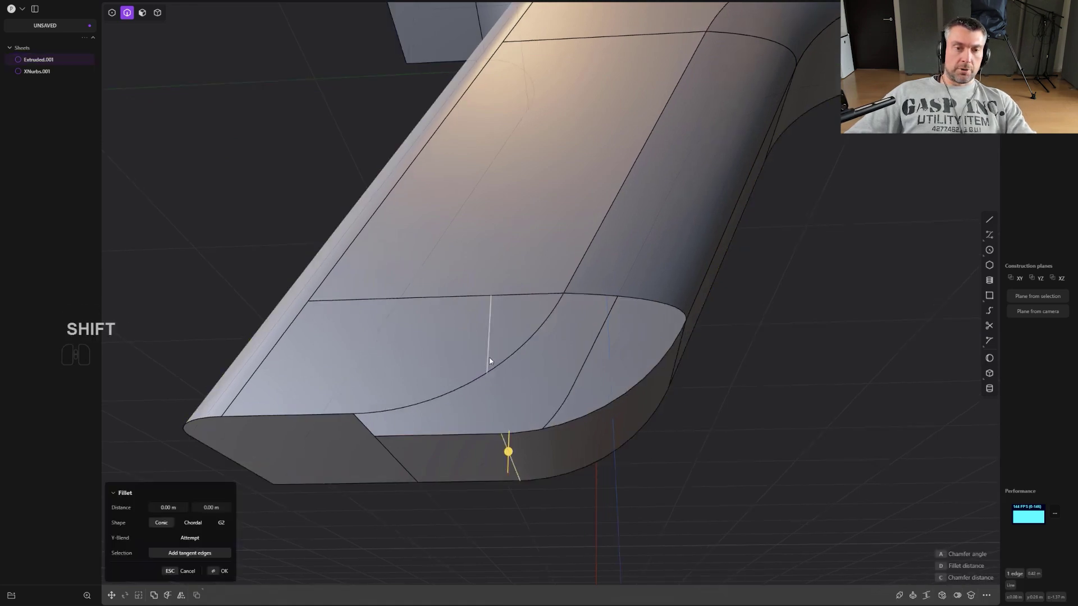
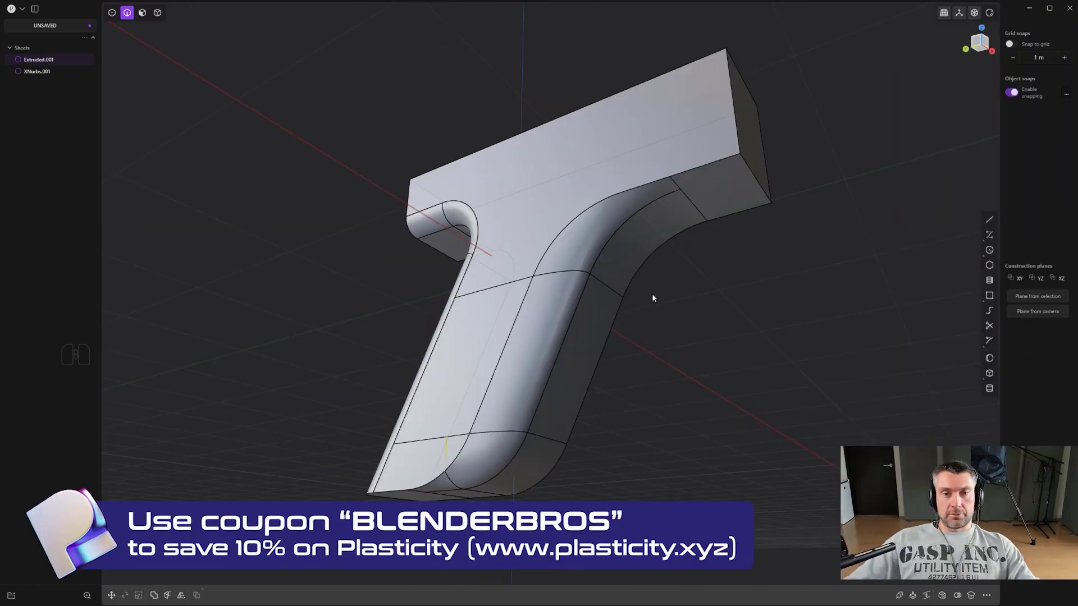
Orbit around the finished T shape to inspect the smooth groove surface and its upper curve
middle_click(656, 285)
middle_click(702, 273)
middle_click(689, 285)
drag(677, 303, 658, 270)
middle_click(651, 249)
middle_click(670, 297)
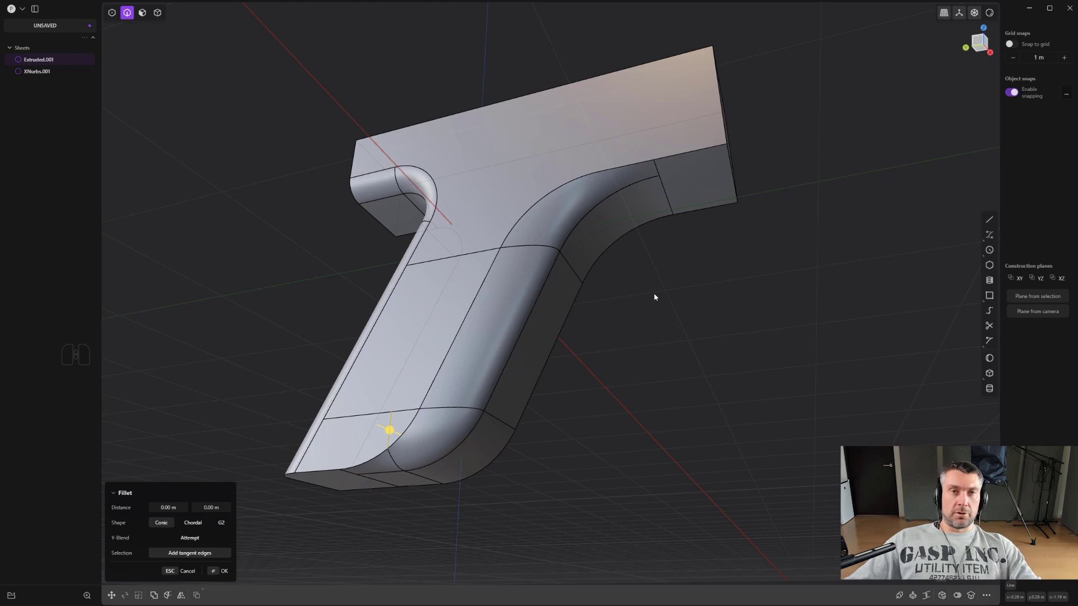
middle_click(536, 363)
middle_click(548, 330)
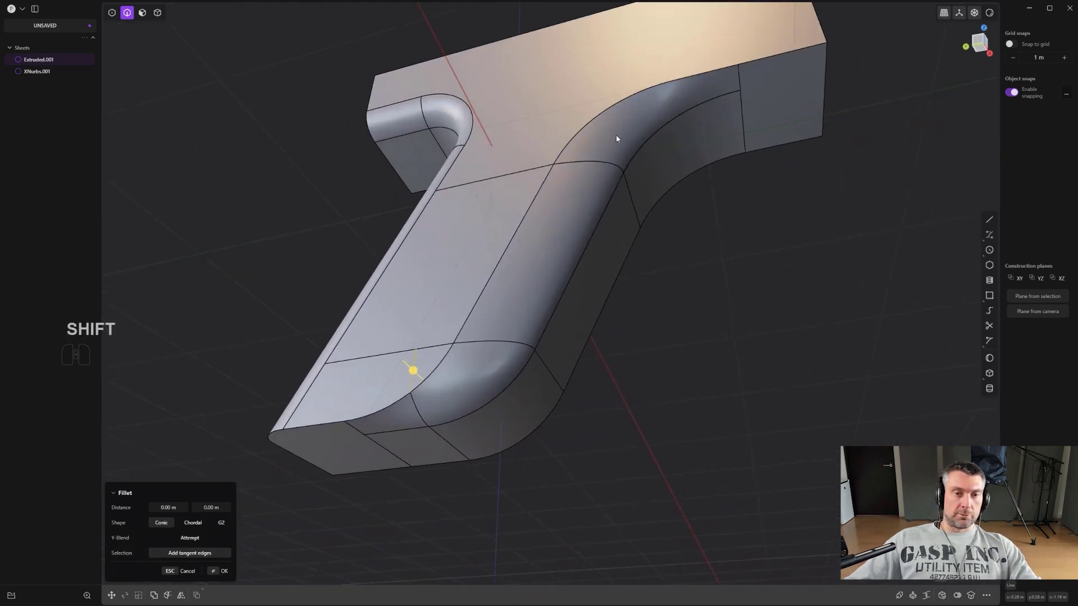
middle_click(637, 152)
scroll(down, 3)
scroll(up, 3)
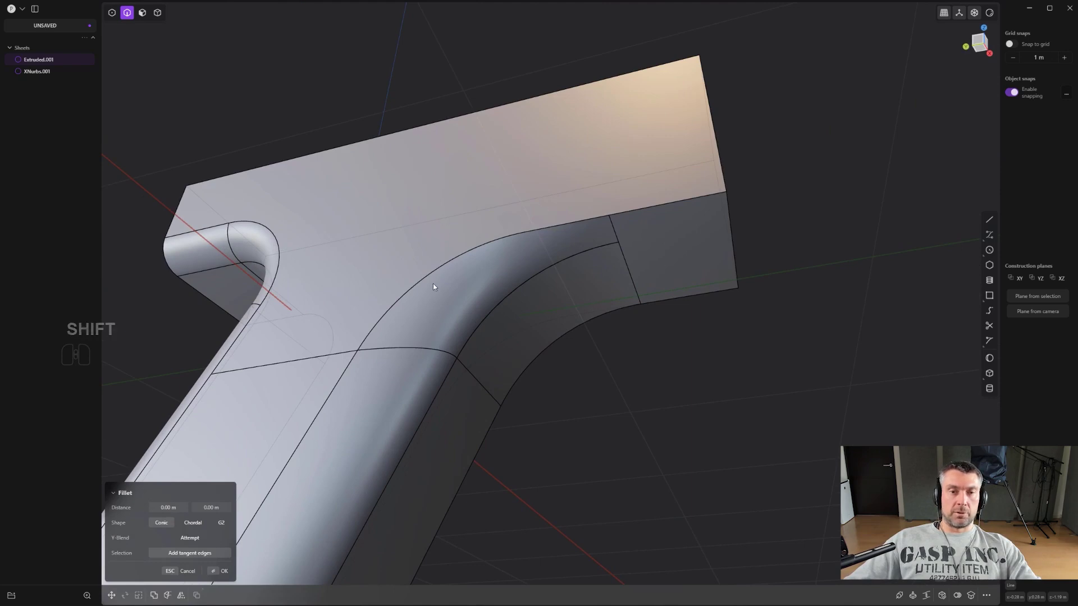
drag(520, 314, 558, 240)
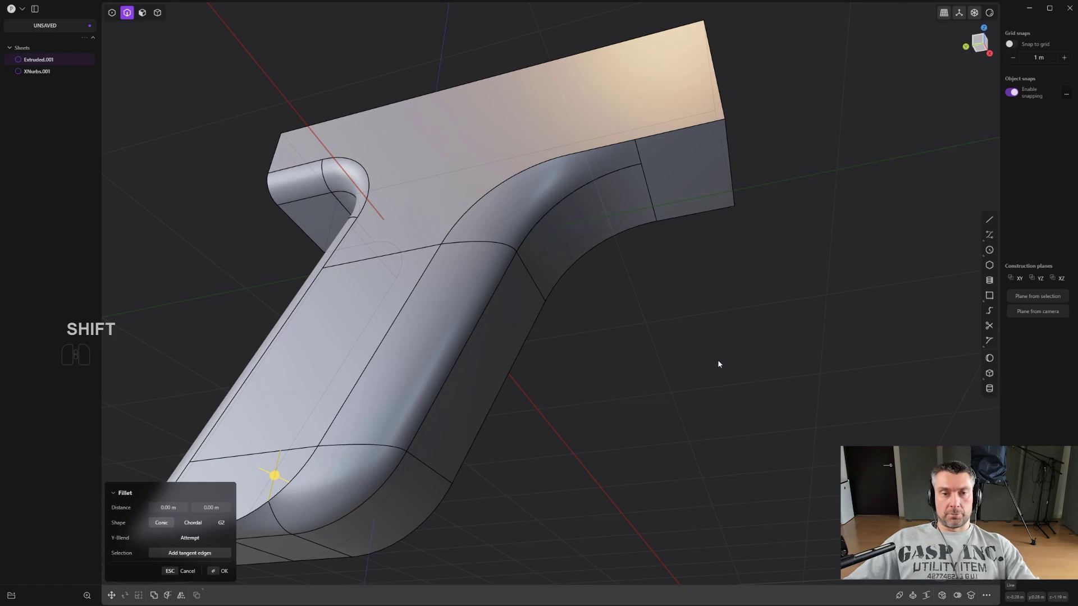
Check the model in Front and Left orthographic views, then return to perspective
middle_click(569, 288)
middle_click(588, 295)
middle_click(628, 310)
middle_click(658, 355)
middle_click(645, 325)
drag(645, 304, 639, 311)
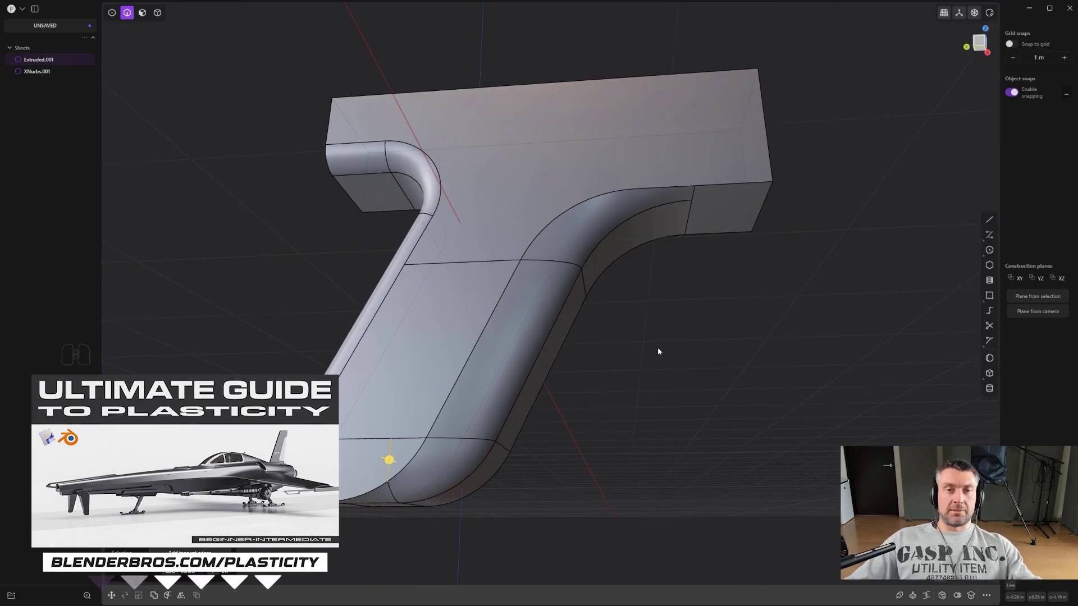
middle_click(663, 322)
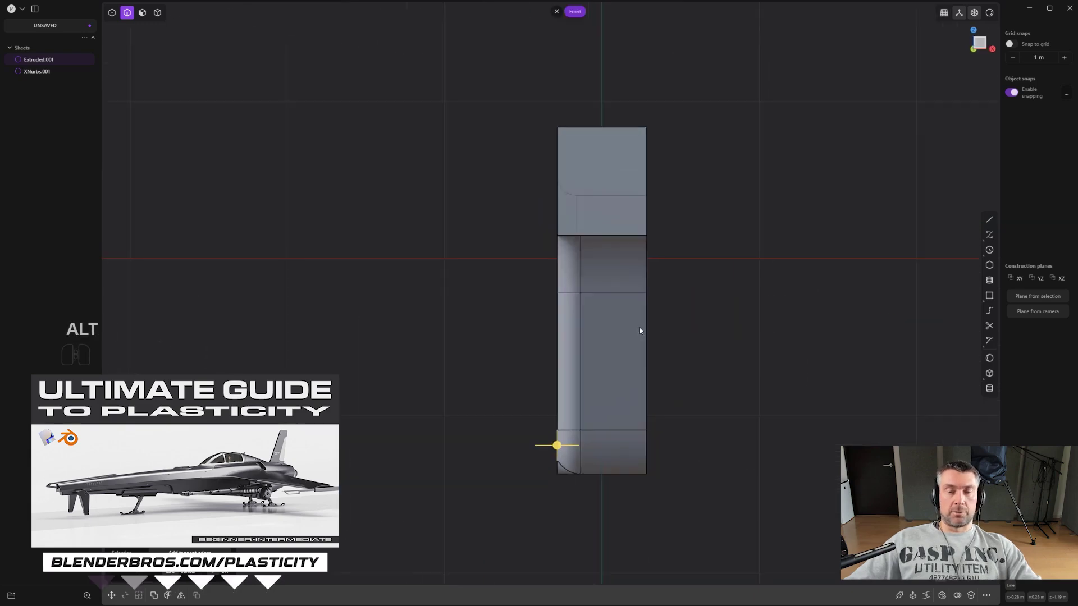
drag(570, 302, 726, 282)
middle_click(622, 338)
middle_click(616, 326)
drag(600, 318, 577, 309)
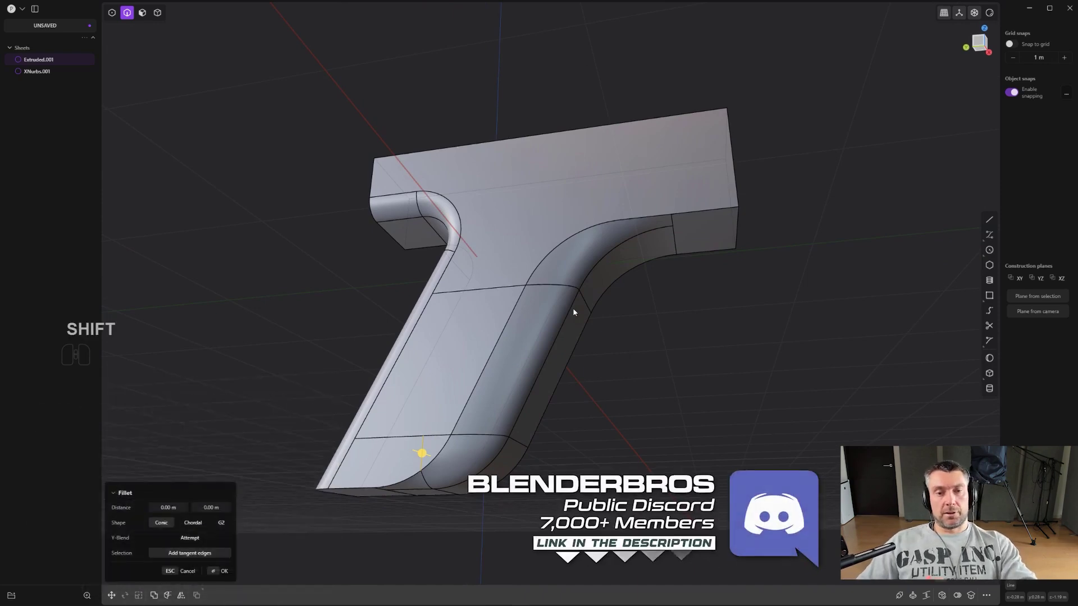